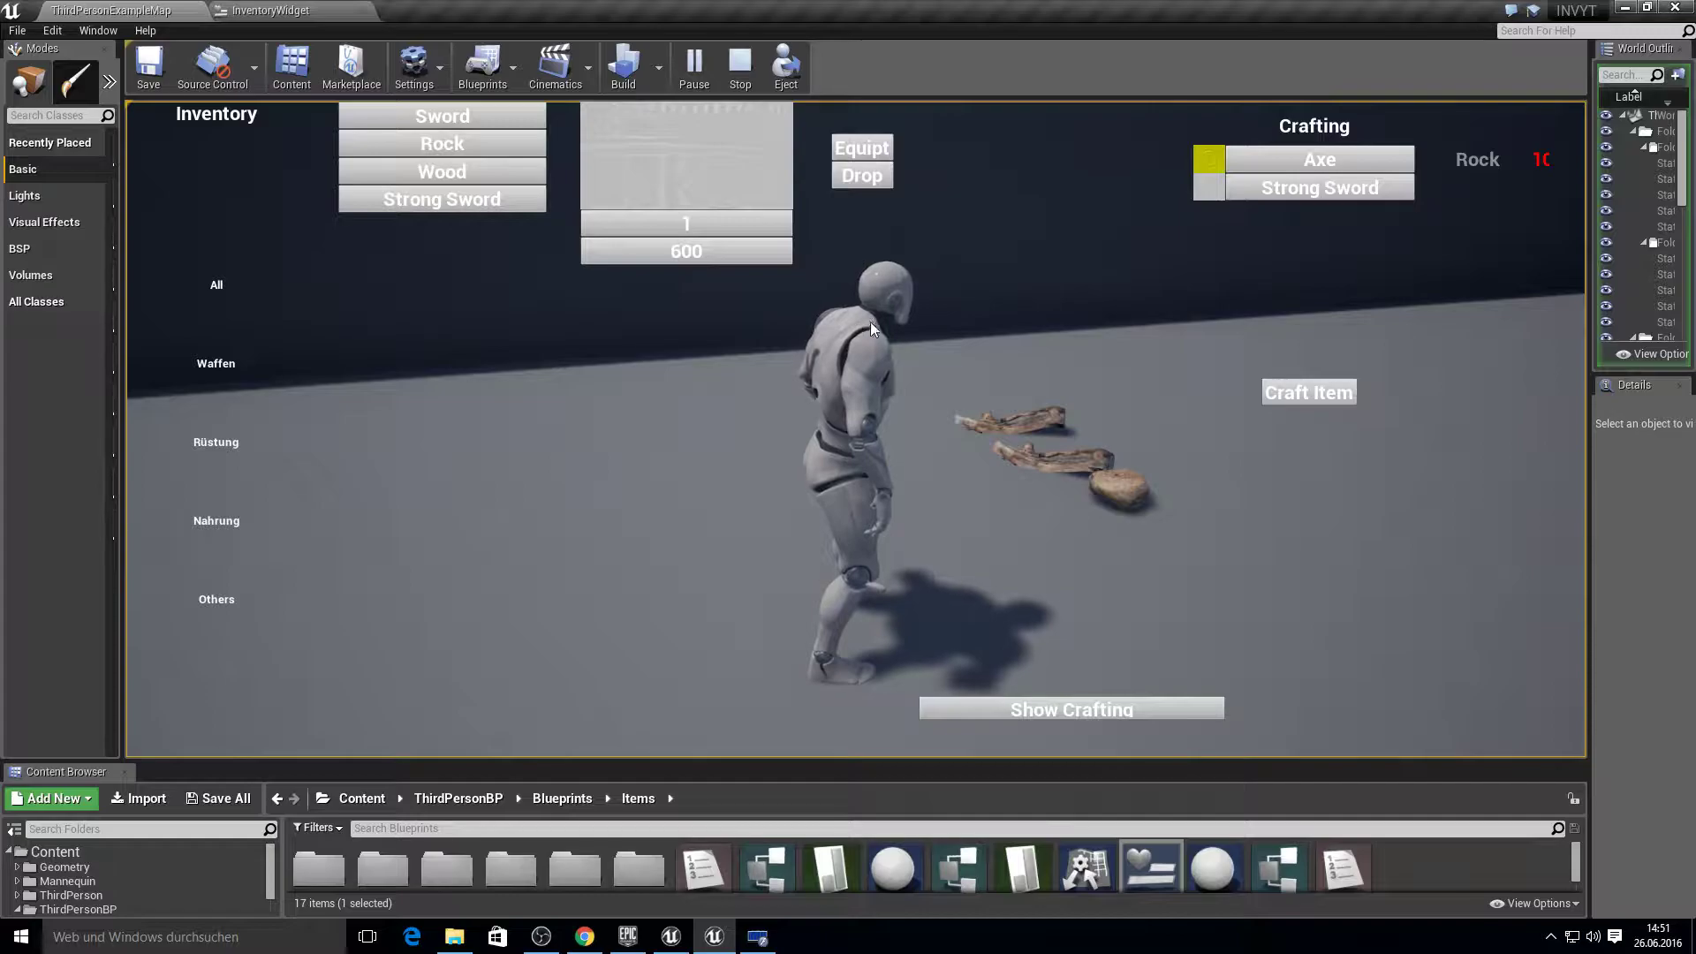
# Create an Item Data–based data table named ItemDataTable and open it.
pyautogui.press('F10')
pyautogui.rightClick(872, 802)
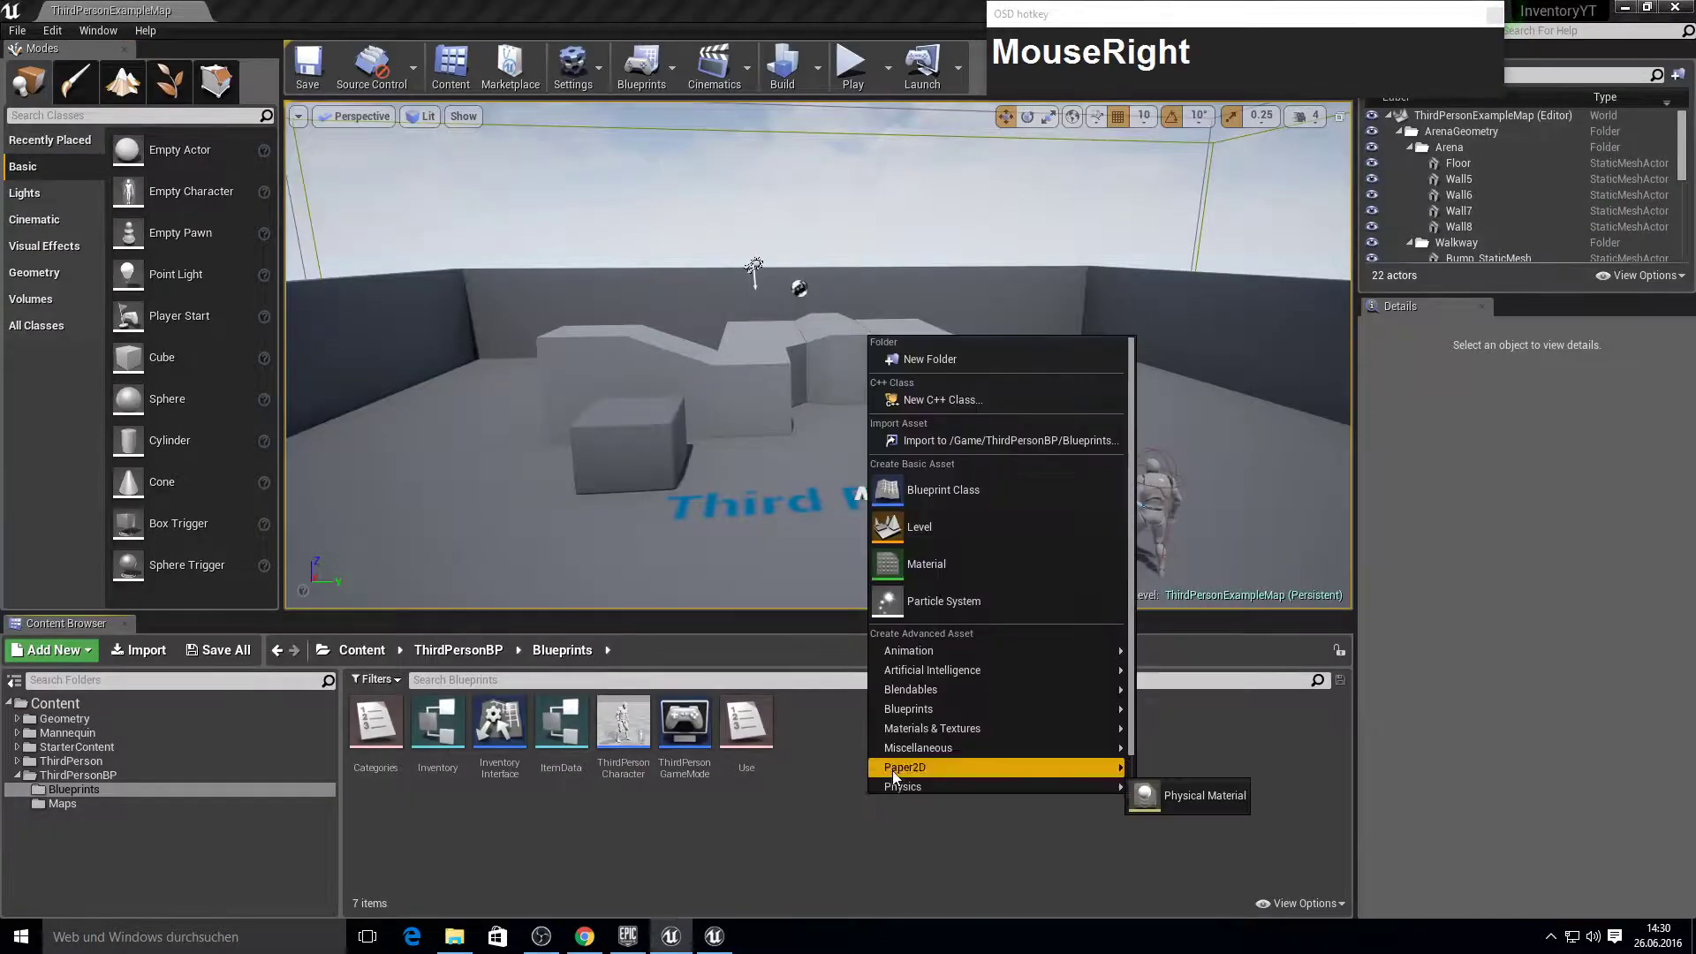
pyautogui.click(921, 754)
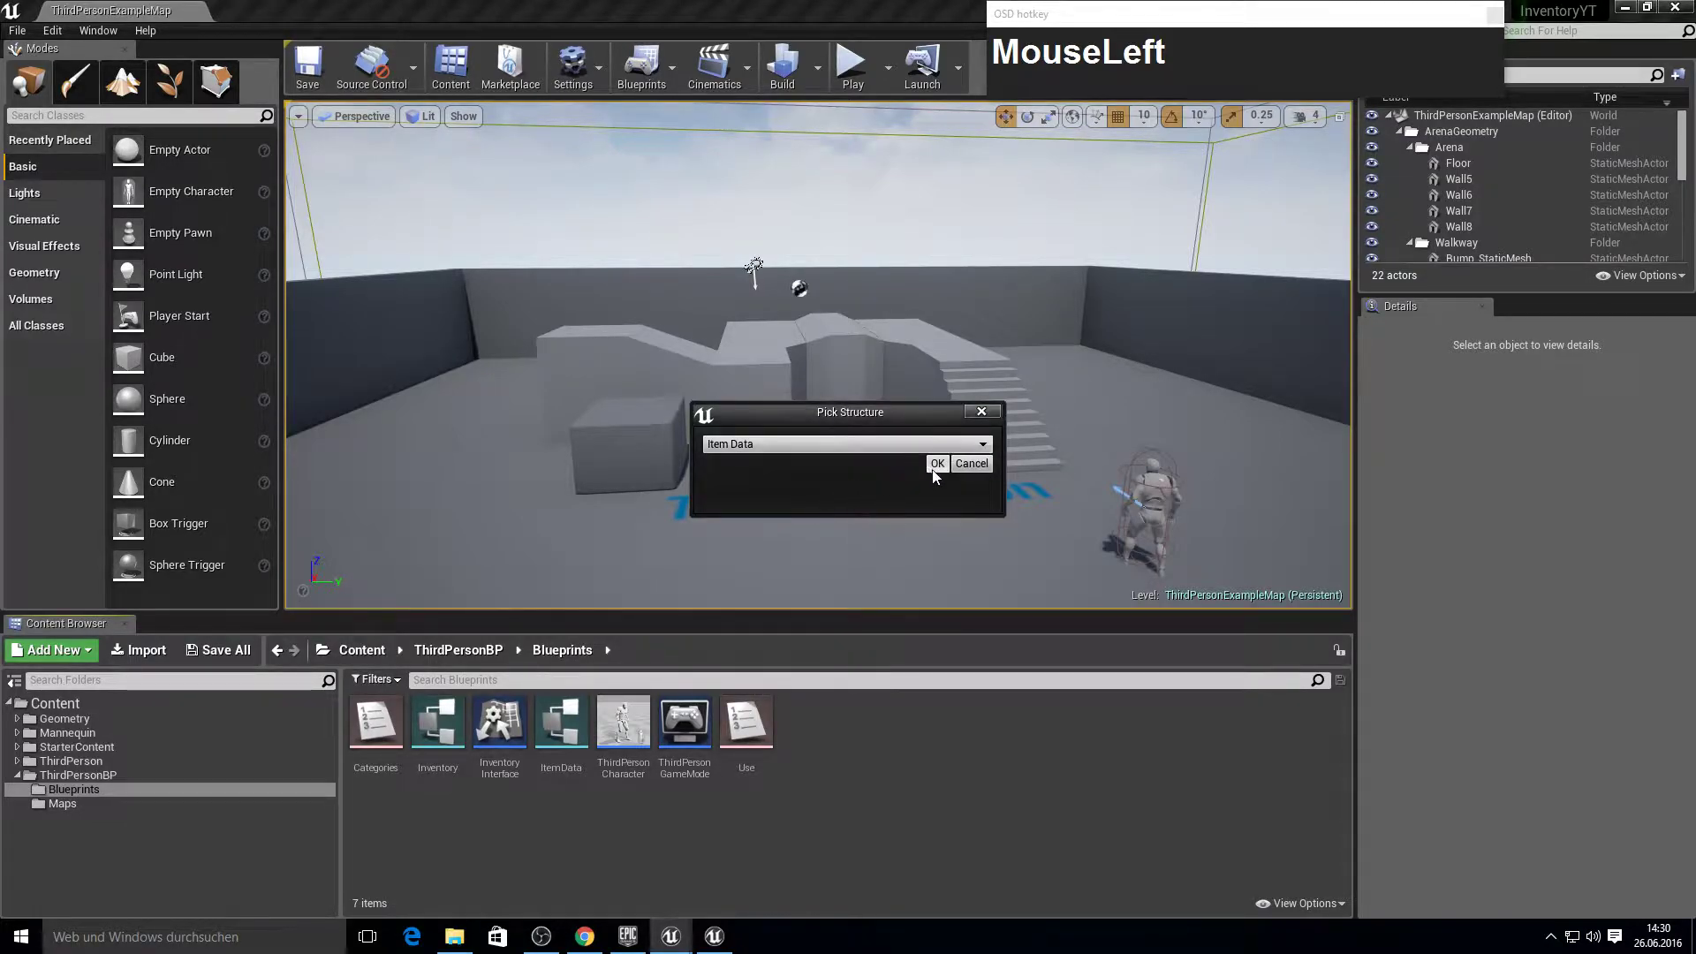
pyautogui.write('emDataTa')
pyautogui.press('shift+Tab')
pyautogui.write('e')
pyautogui.press('Return')
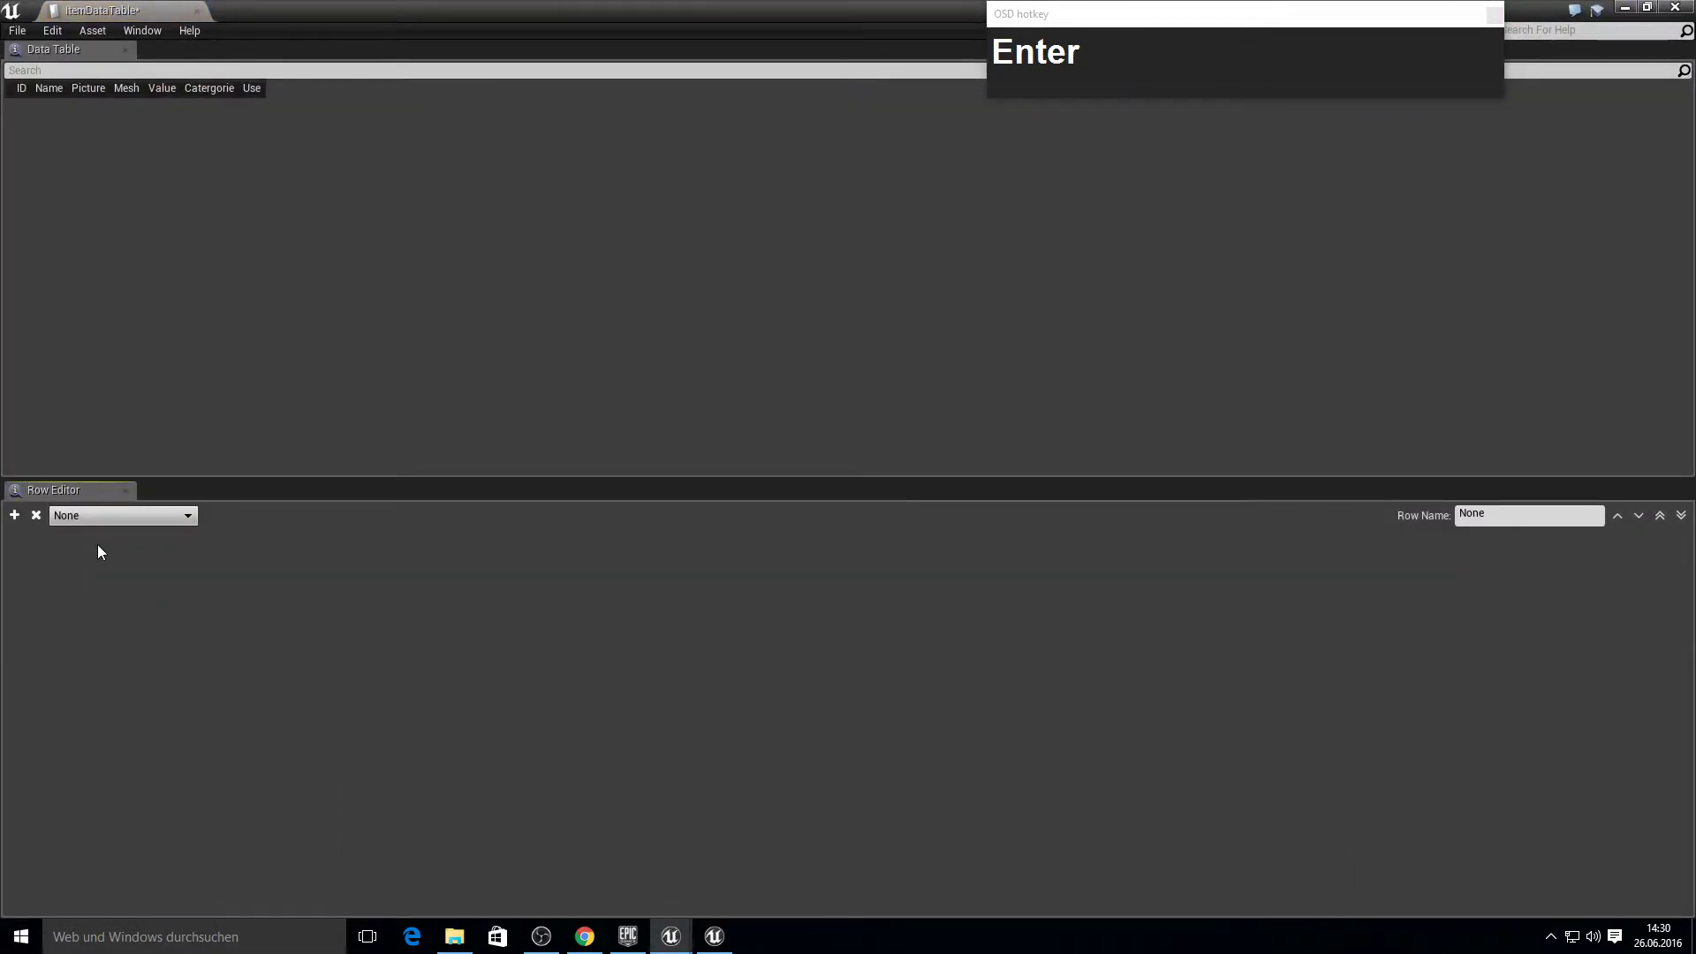
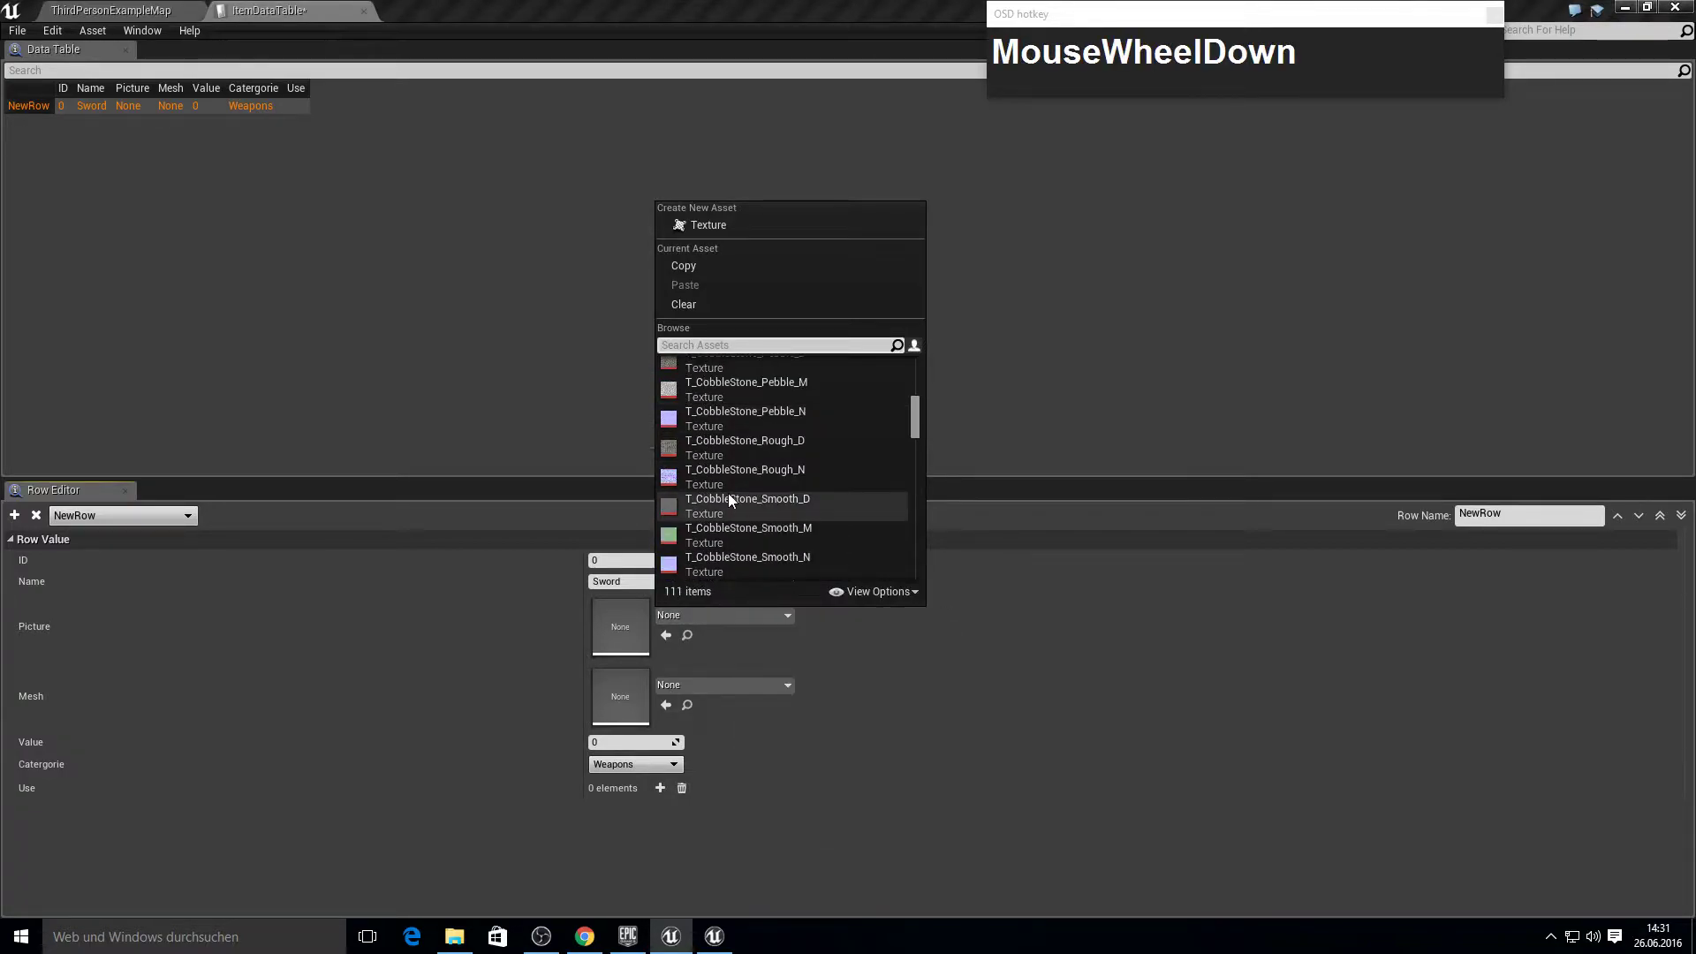
# Search the asset pickers to give the Sword row the UE4_LOGO_CARD picture and MaterialSphere mesh.
pyautogui.write('MouseWheelDownlgo')
pyautogui.press('BackSpace')
pyautogui.write('Backspaceofo')
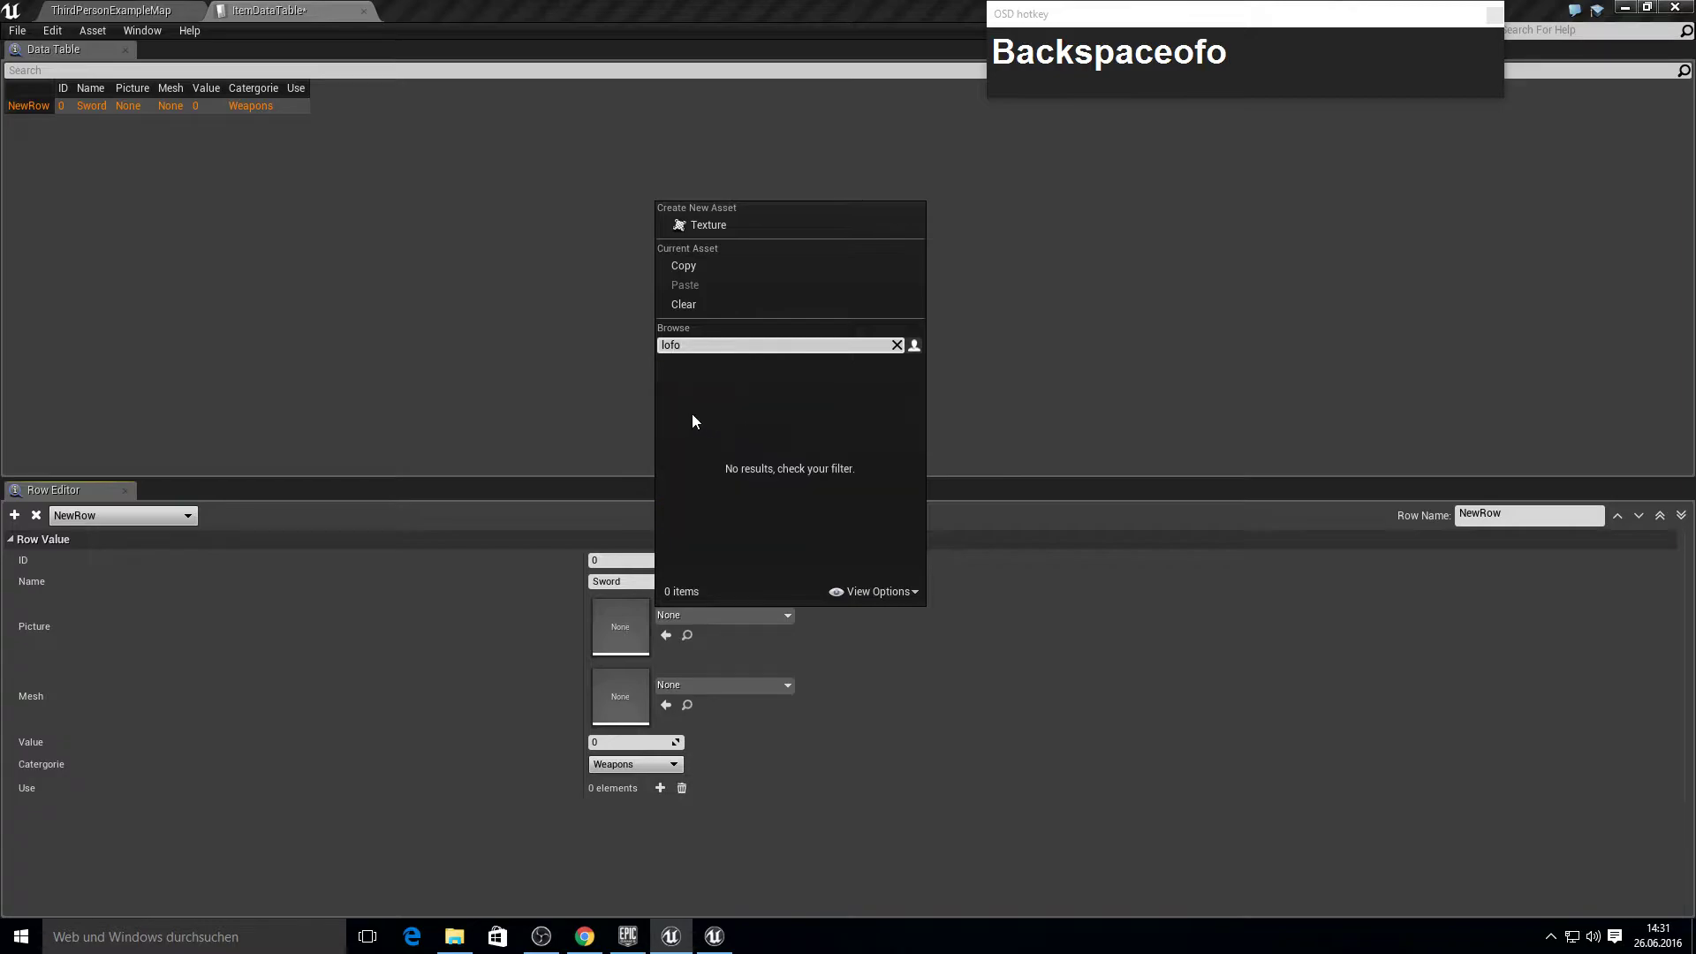
pyautogui.press('BackSpace')
pyautogui.write('Backspacego')
pyautogui.press('BackSpace')
pyautogui.write('Backspacego')
# Set the Sword row's value to 500, keeping the Weapons category.
pyautogui.click(767, 380)
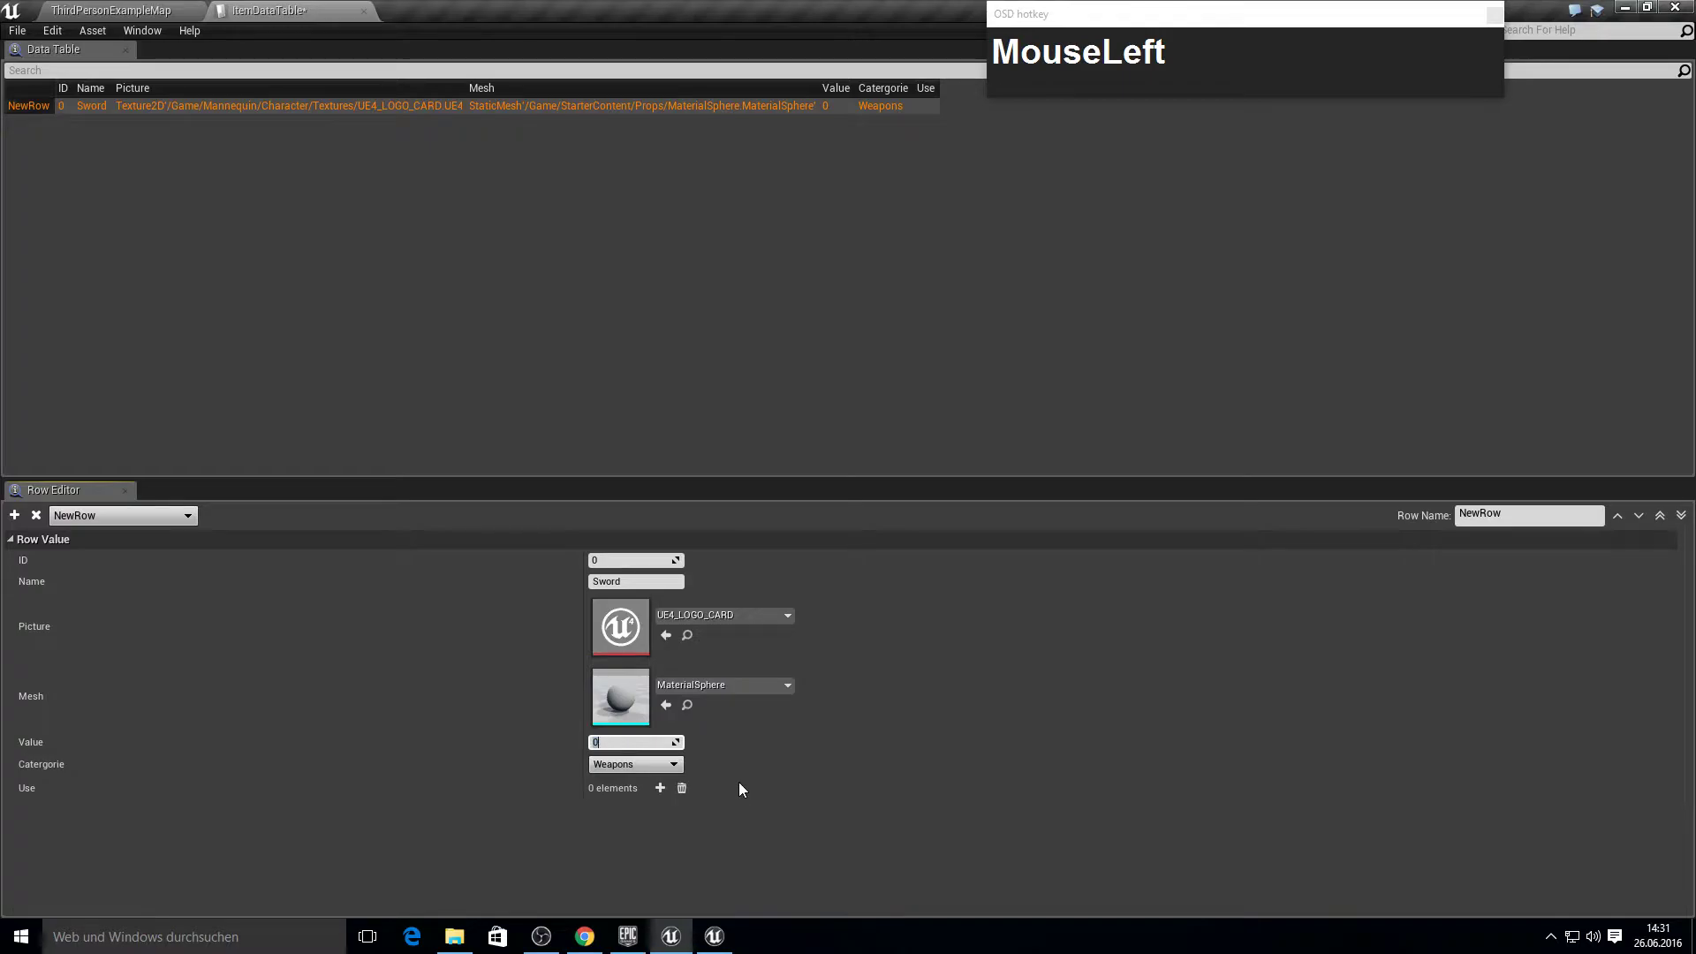
pyautogui.write('500')
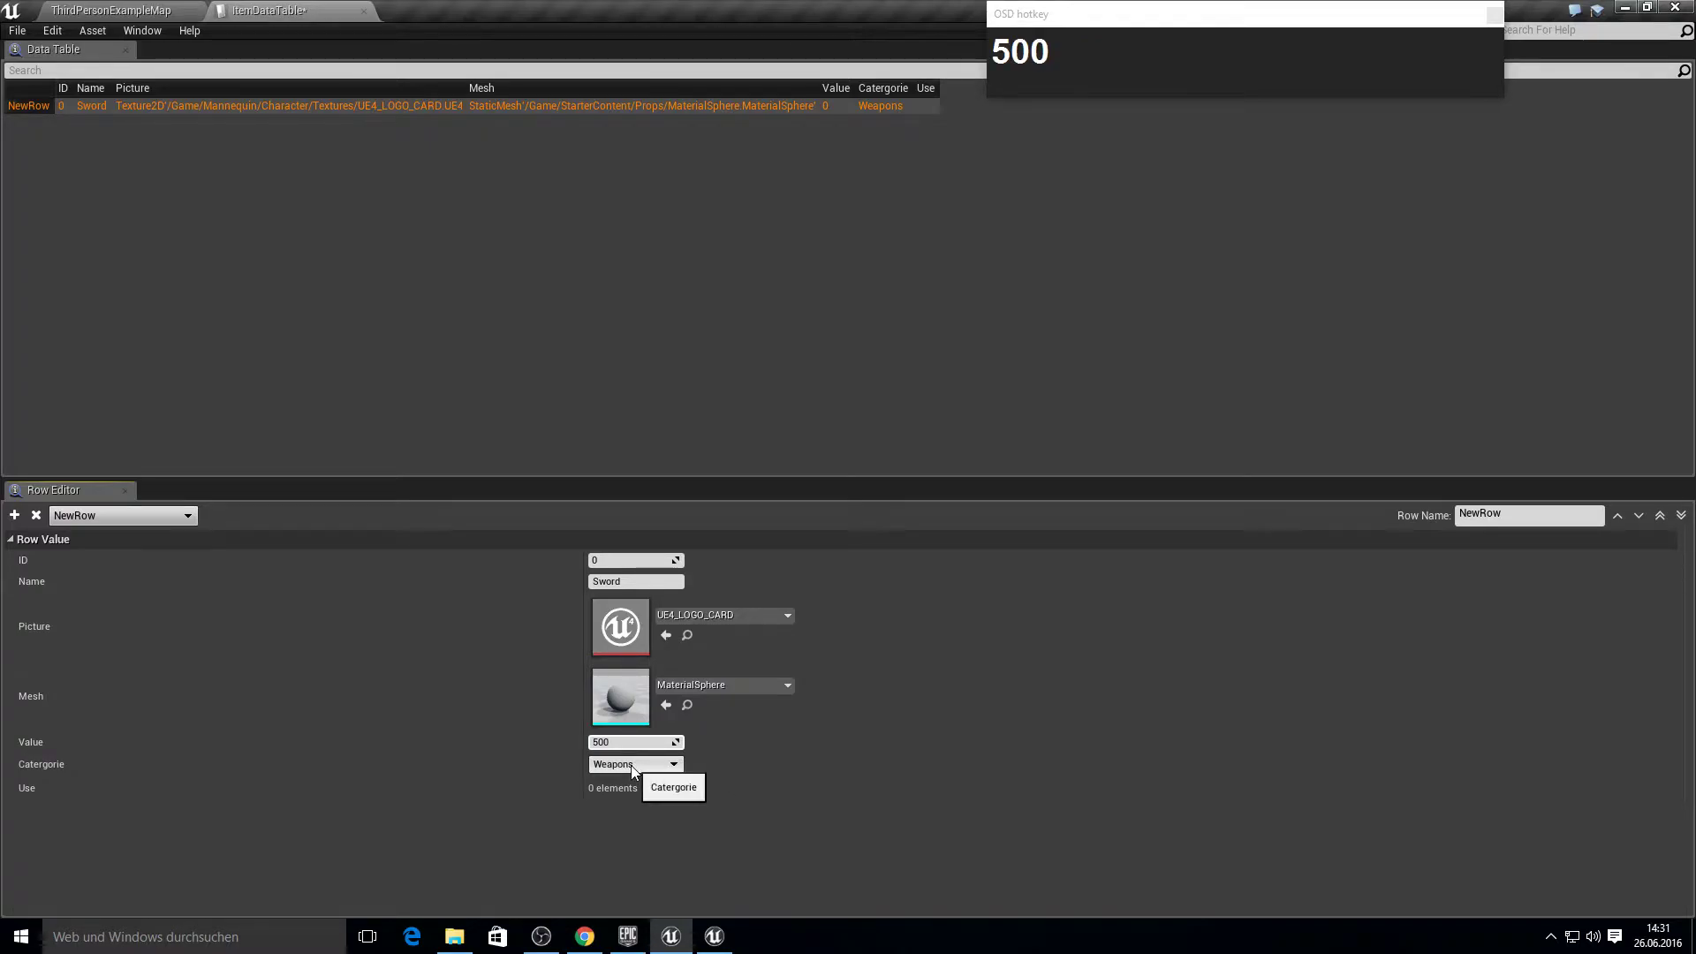
pyautogui.click(623, 774)
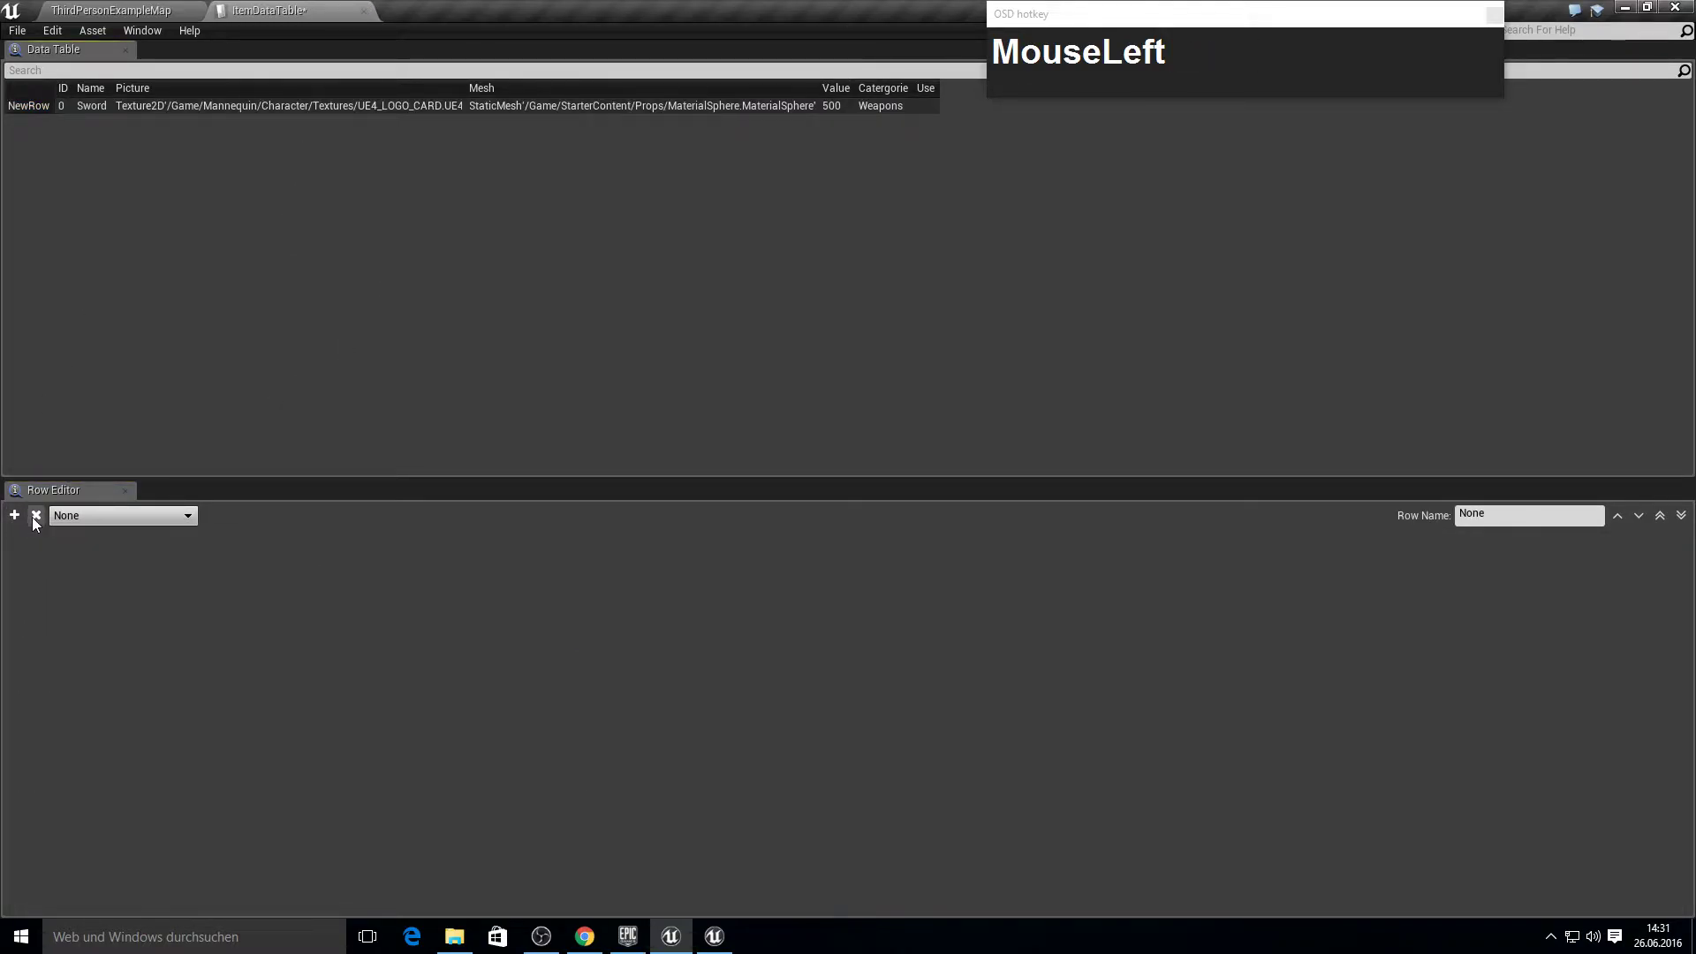
# Add a second row named Wood and set its item name to Wood.
pyautogui.press('F10')
pyautogui.click(25, 110)
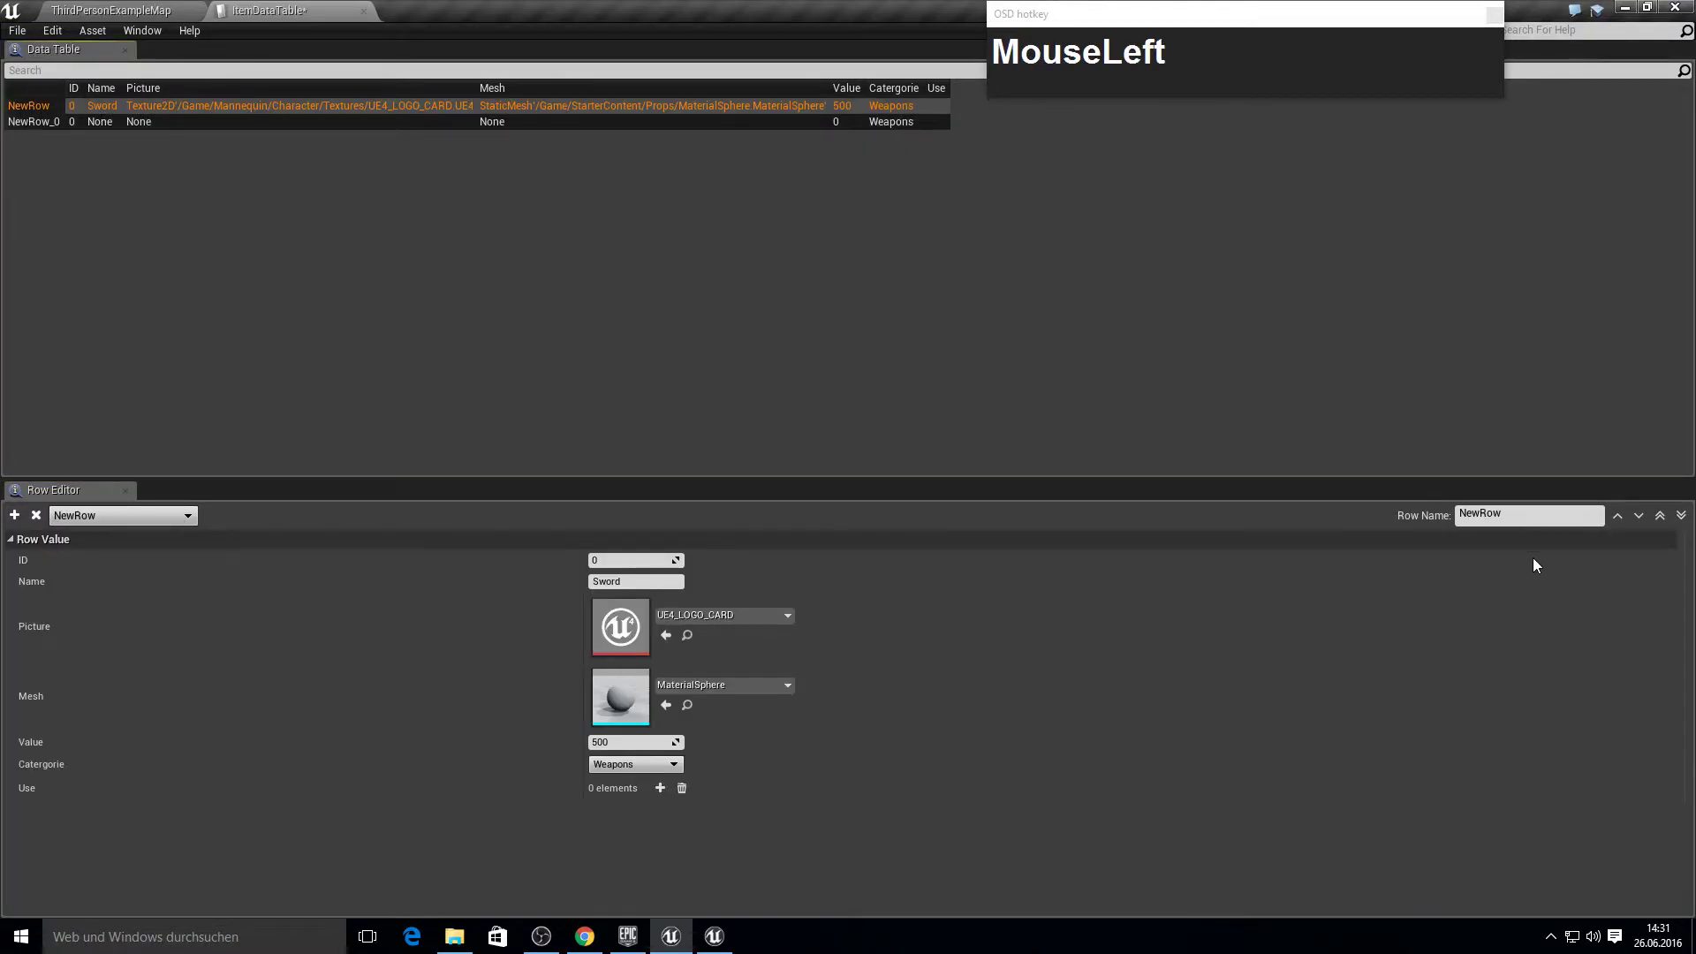
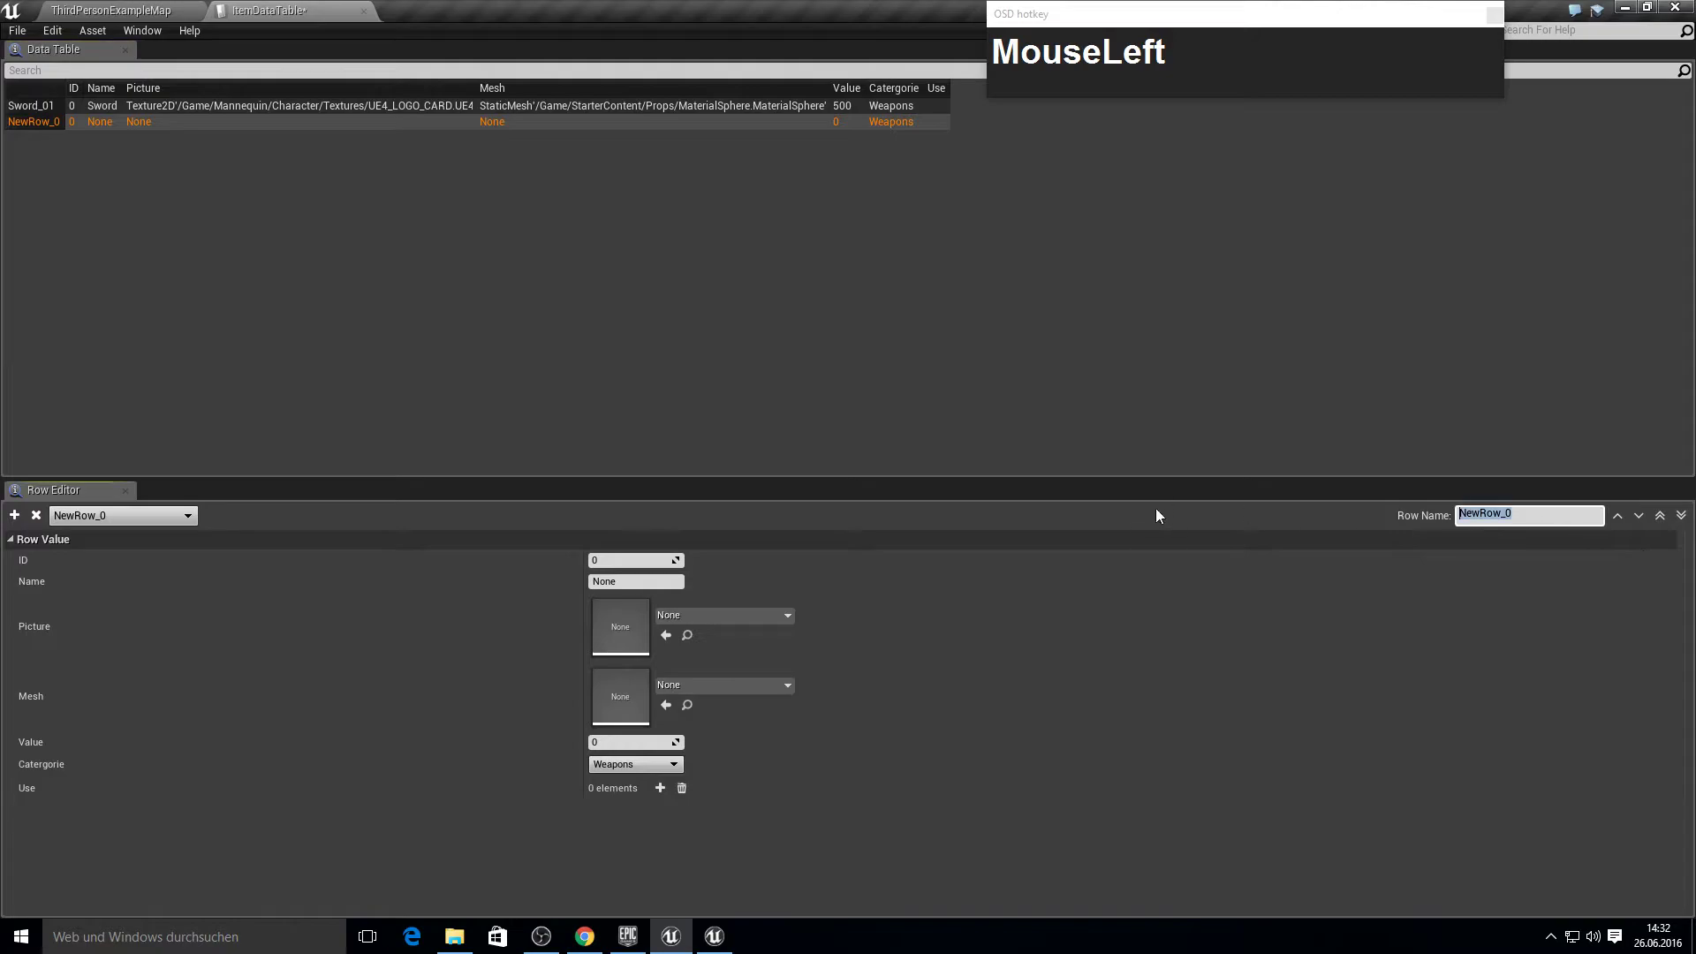
pyautogui.write('od')
pyautogui.press('Return')
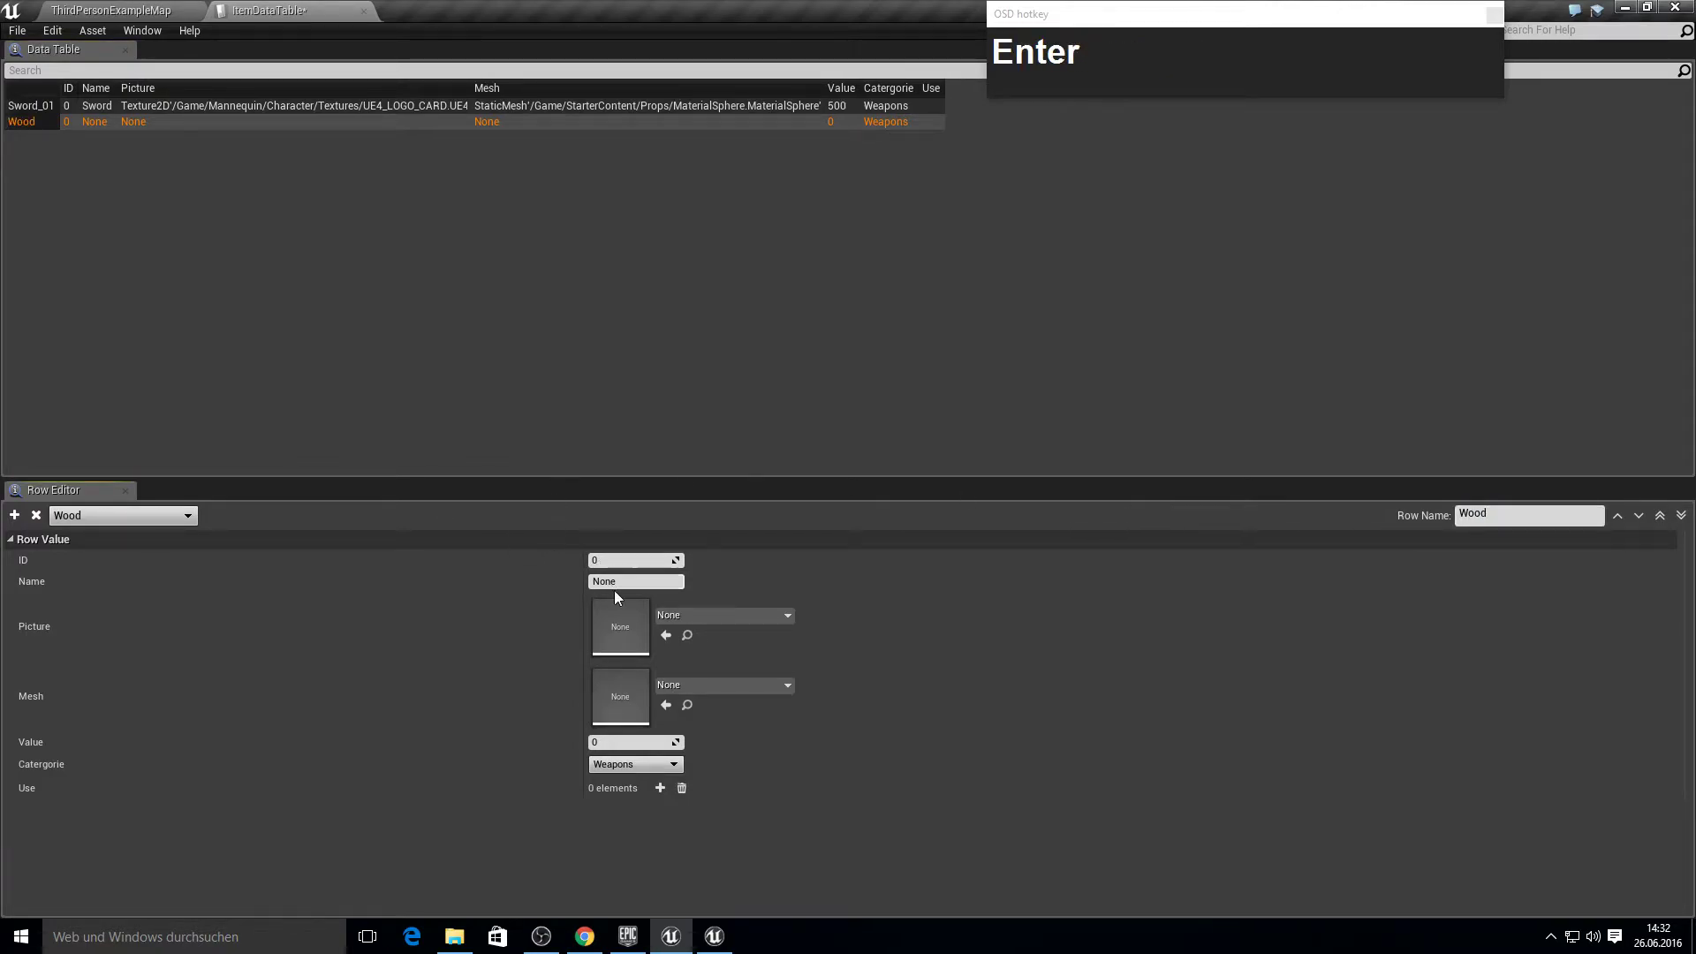
pyautogui.click(616, 595)
pyautogui.write('Wood')
pyautogui.press('Return')
# Give the Wood row the Pillar_50x500 mesh, value 50 and category Misc.
pyautogui.click(673, 623)
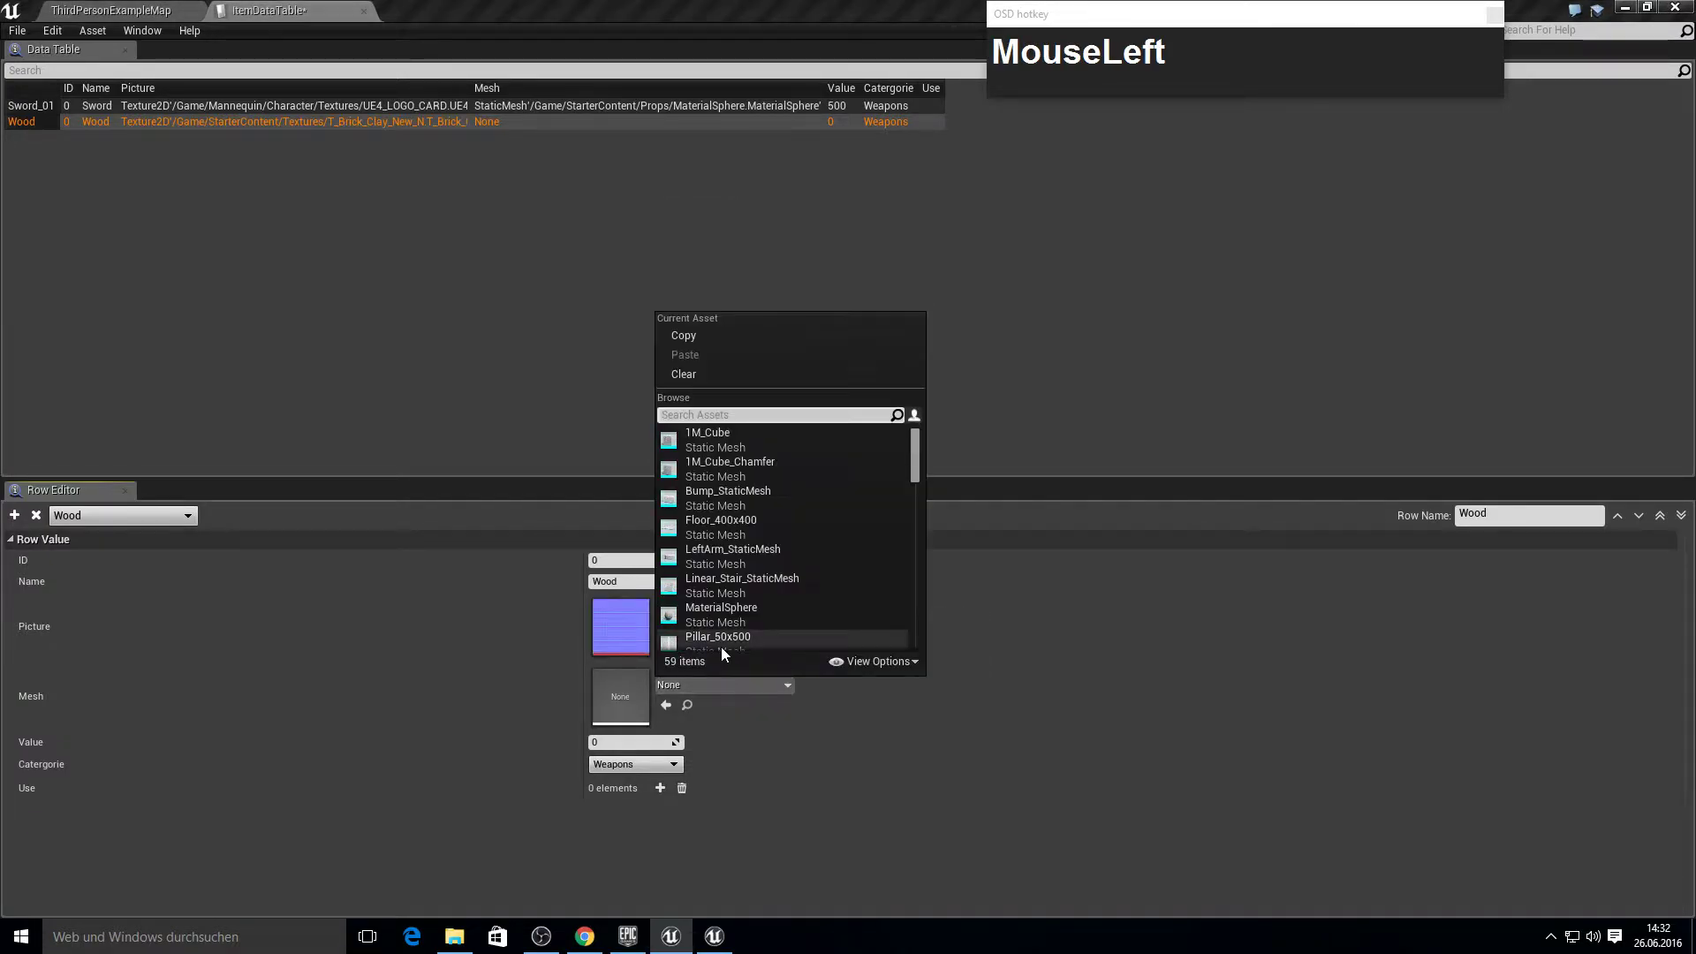
pyautogui.write('Wood')
pyautogui.press('BackSpace')
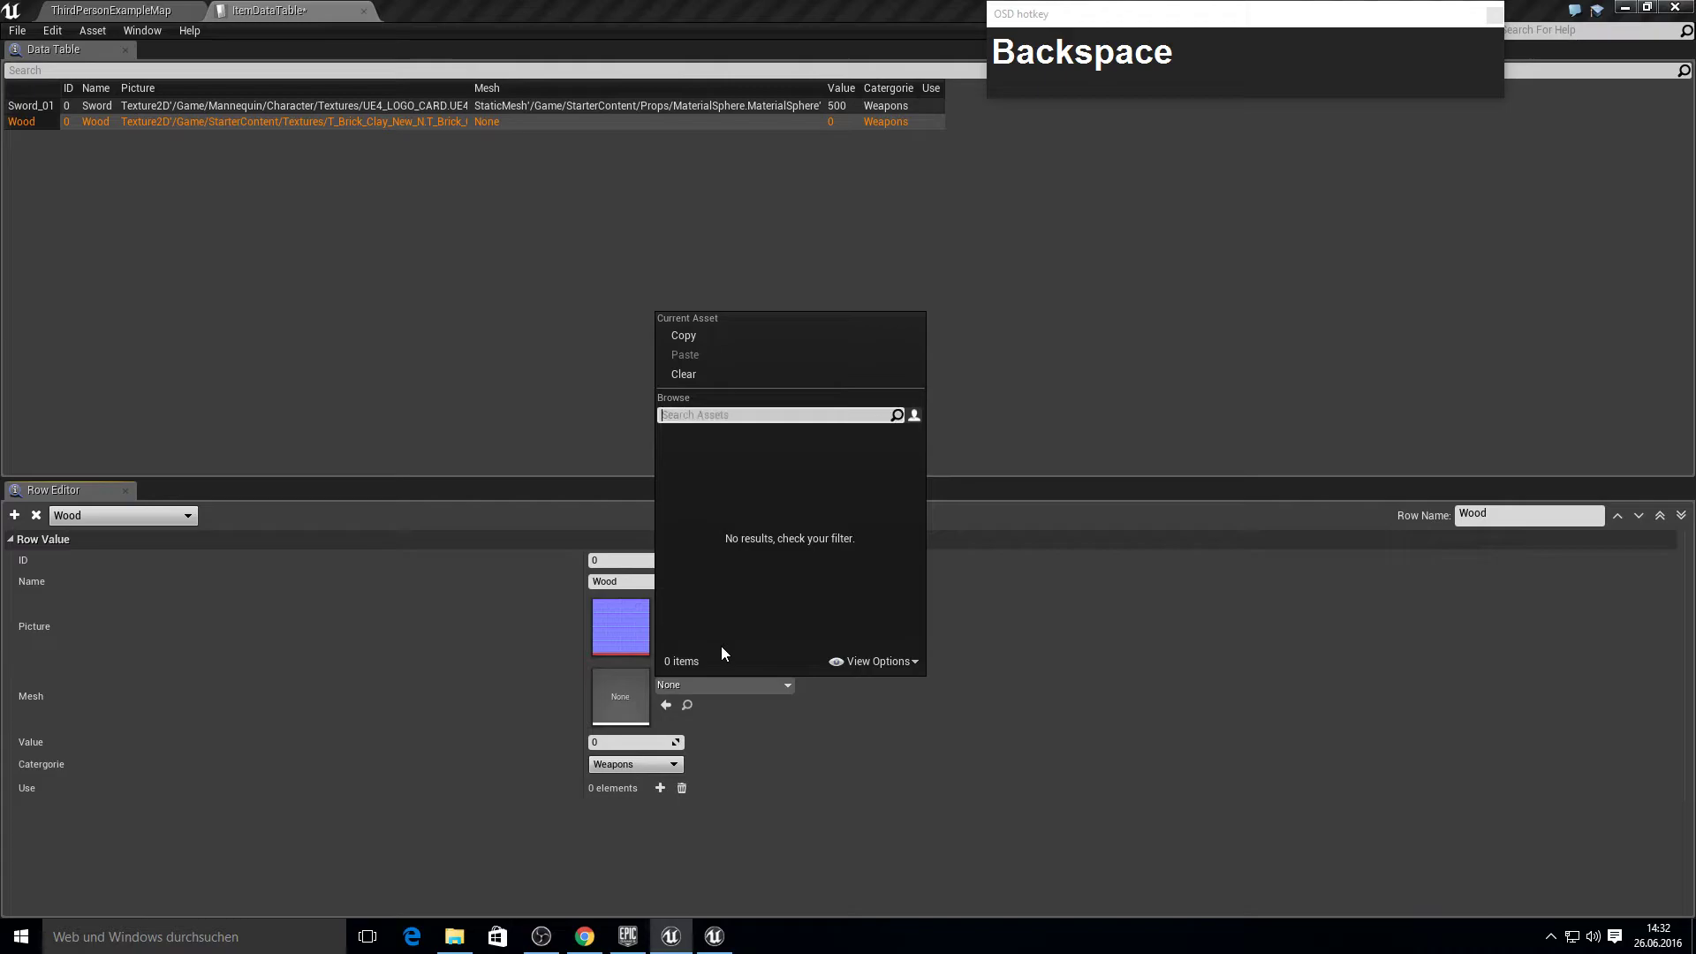
pyautogui.scroll(-3)
pyautogui.click(714, 618)
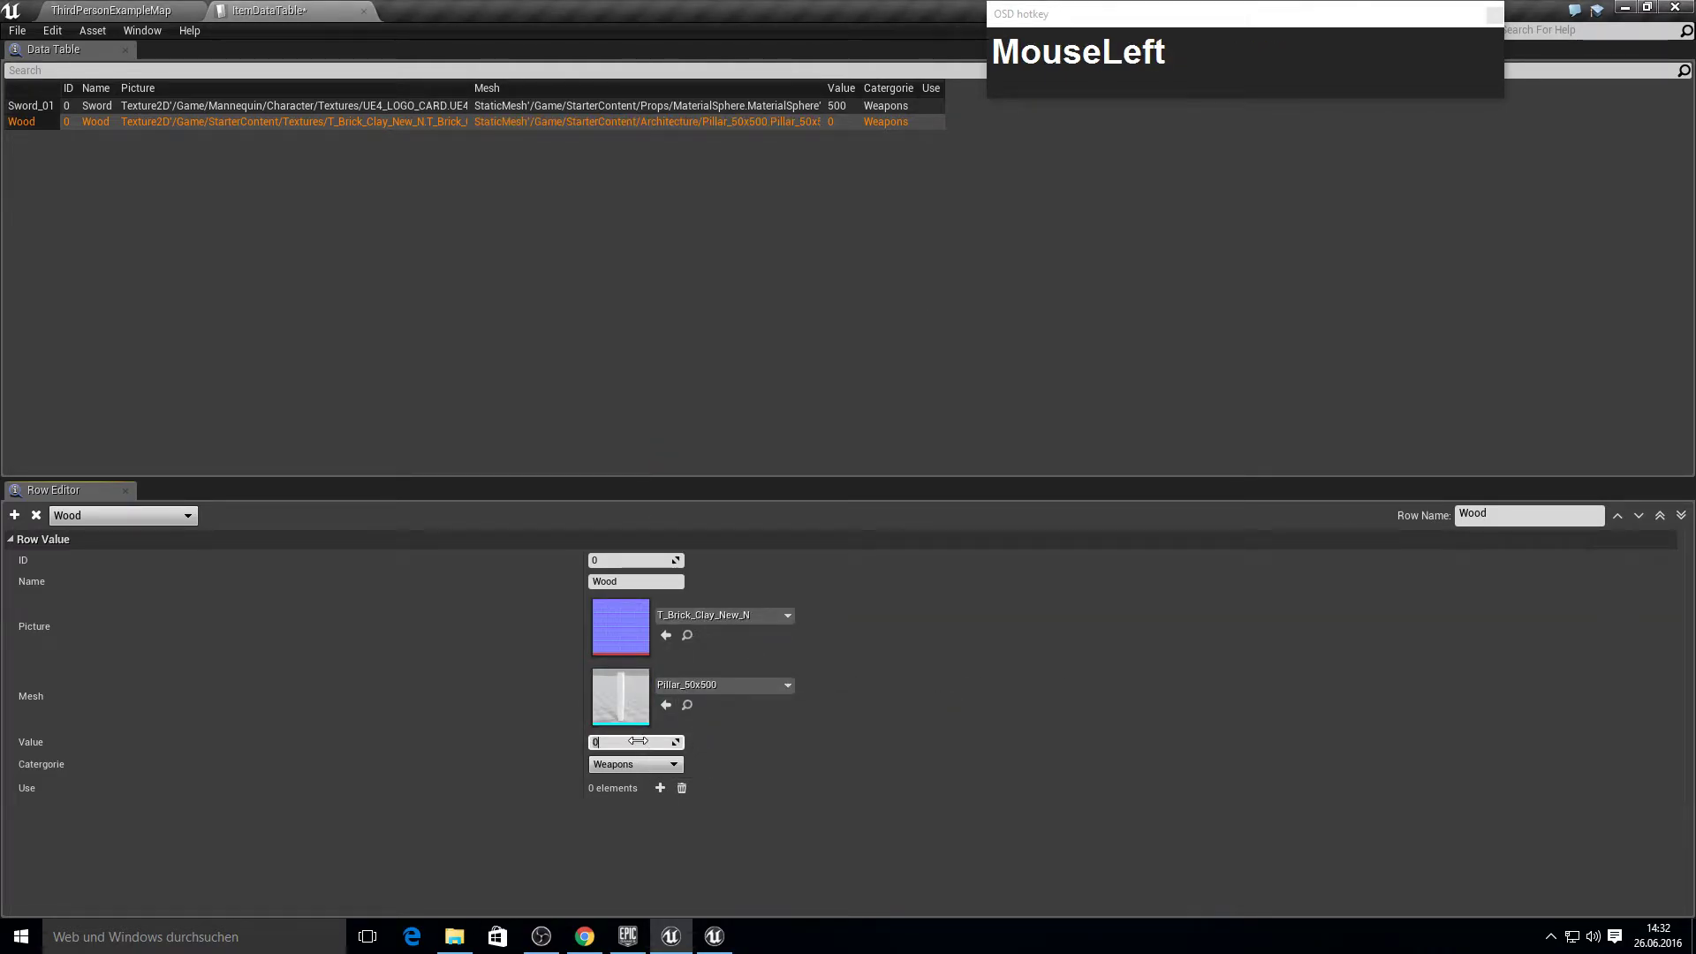
pyautogui.write('50')
pyautogui.click(643, 775)
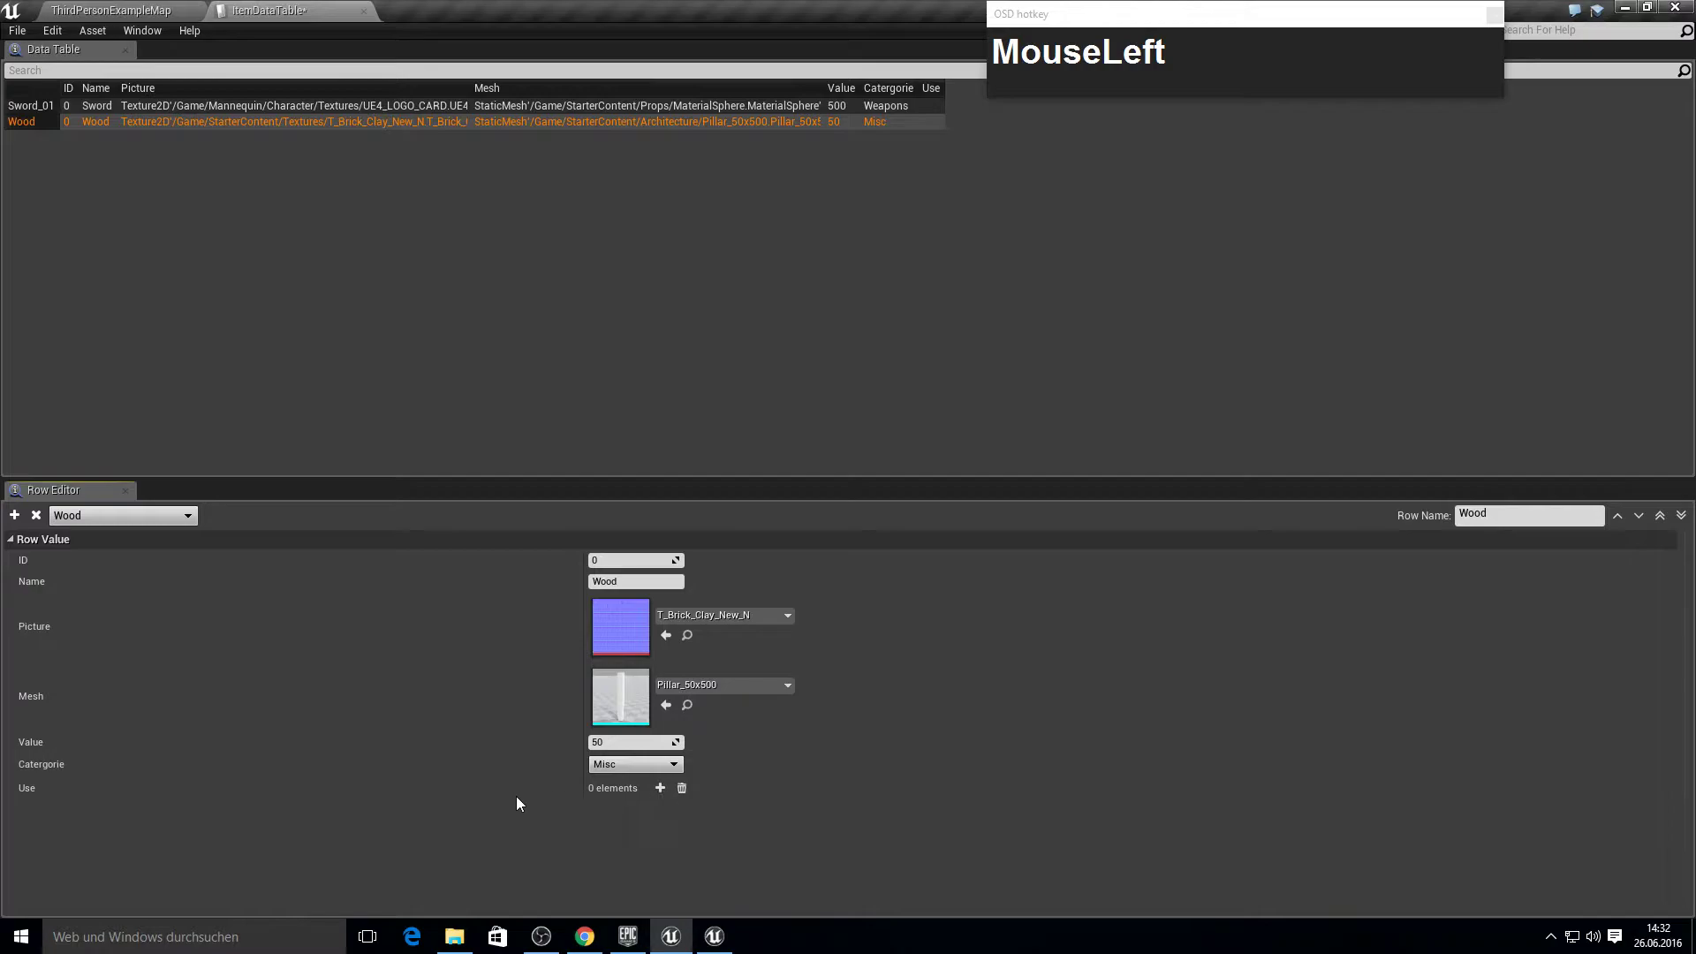
pyautogui.press('Tab')
# Add a Drop use entry to the Wood row, save and close the data table editor.
pyautogui.press('F10')
pyautogui.click(142, 125)
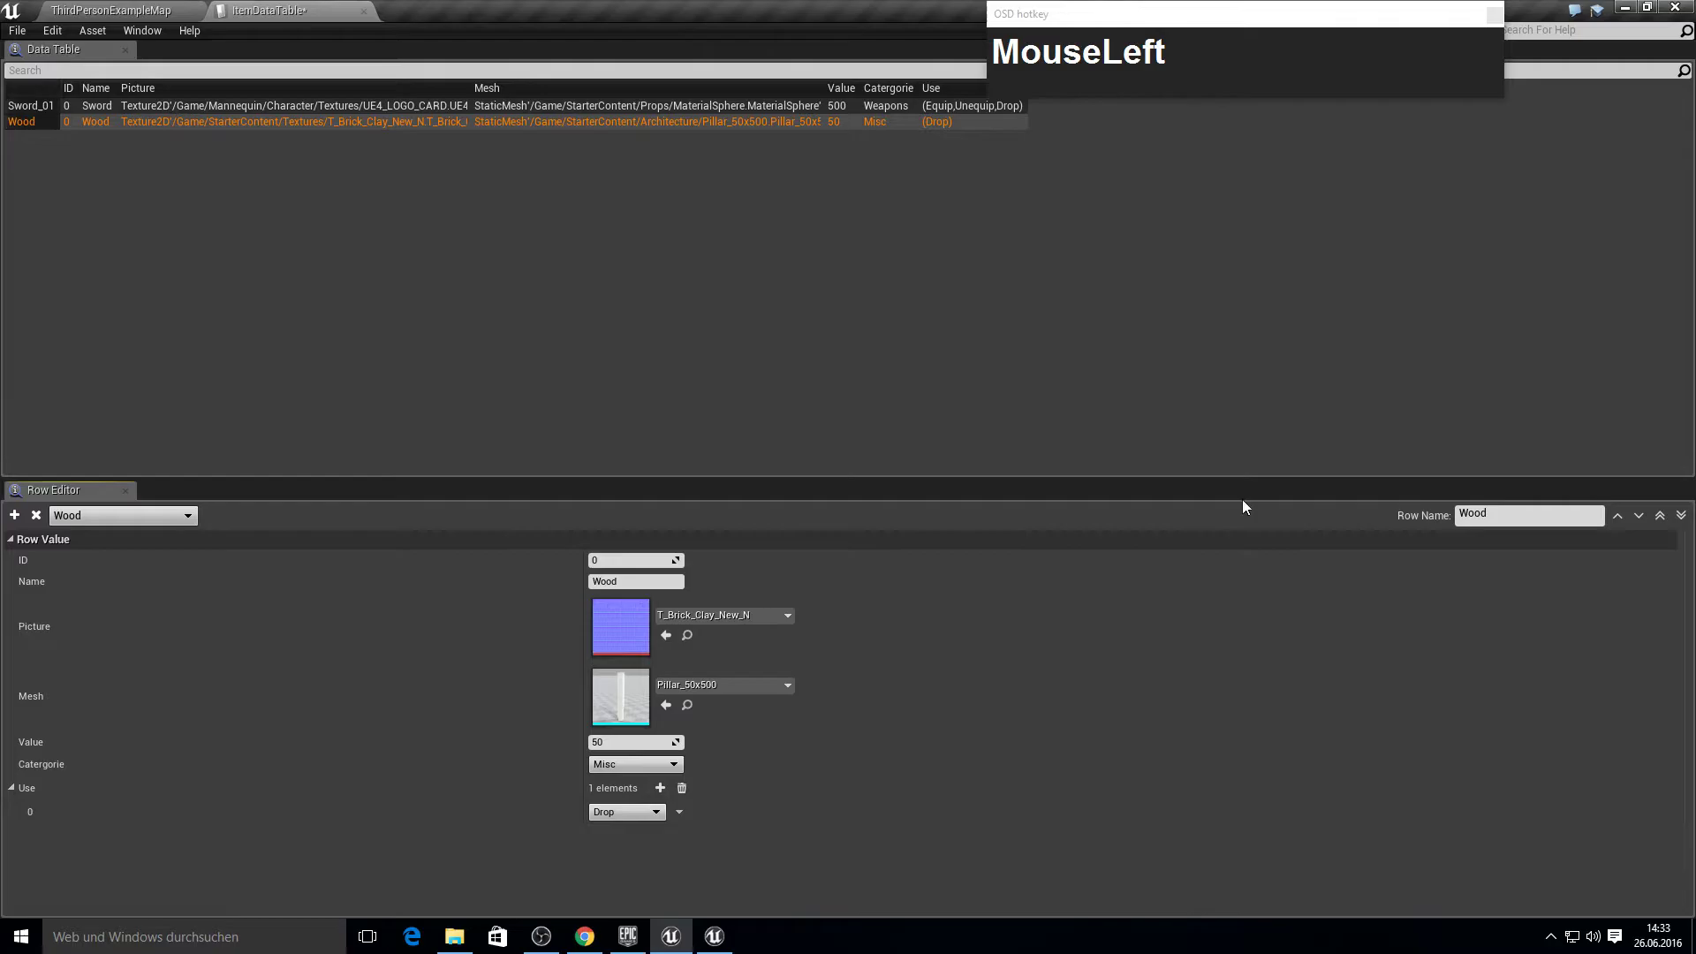
pyautogui.press('F11')
pyautogui.press('F10')
pyautogui.click(366, 16)
pyautogui.press('F10')
# Create an Actor blueprint class named MasterItem and open it.
pyautogui.rightClick(945, 798)
pyautogui.click(1018, 504)
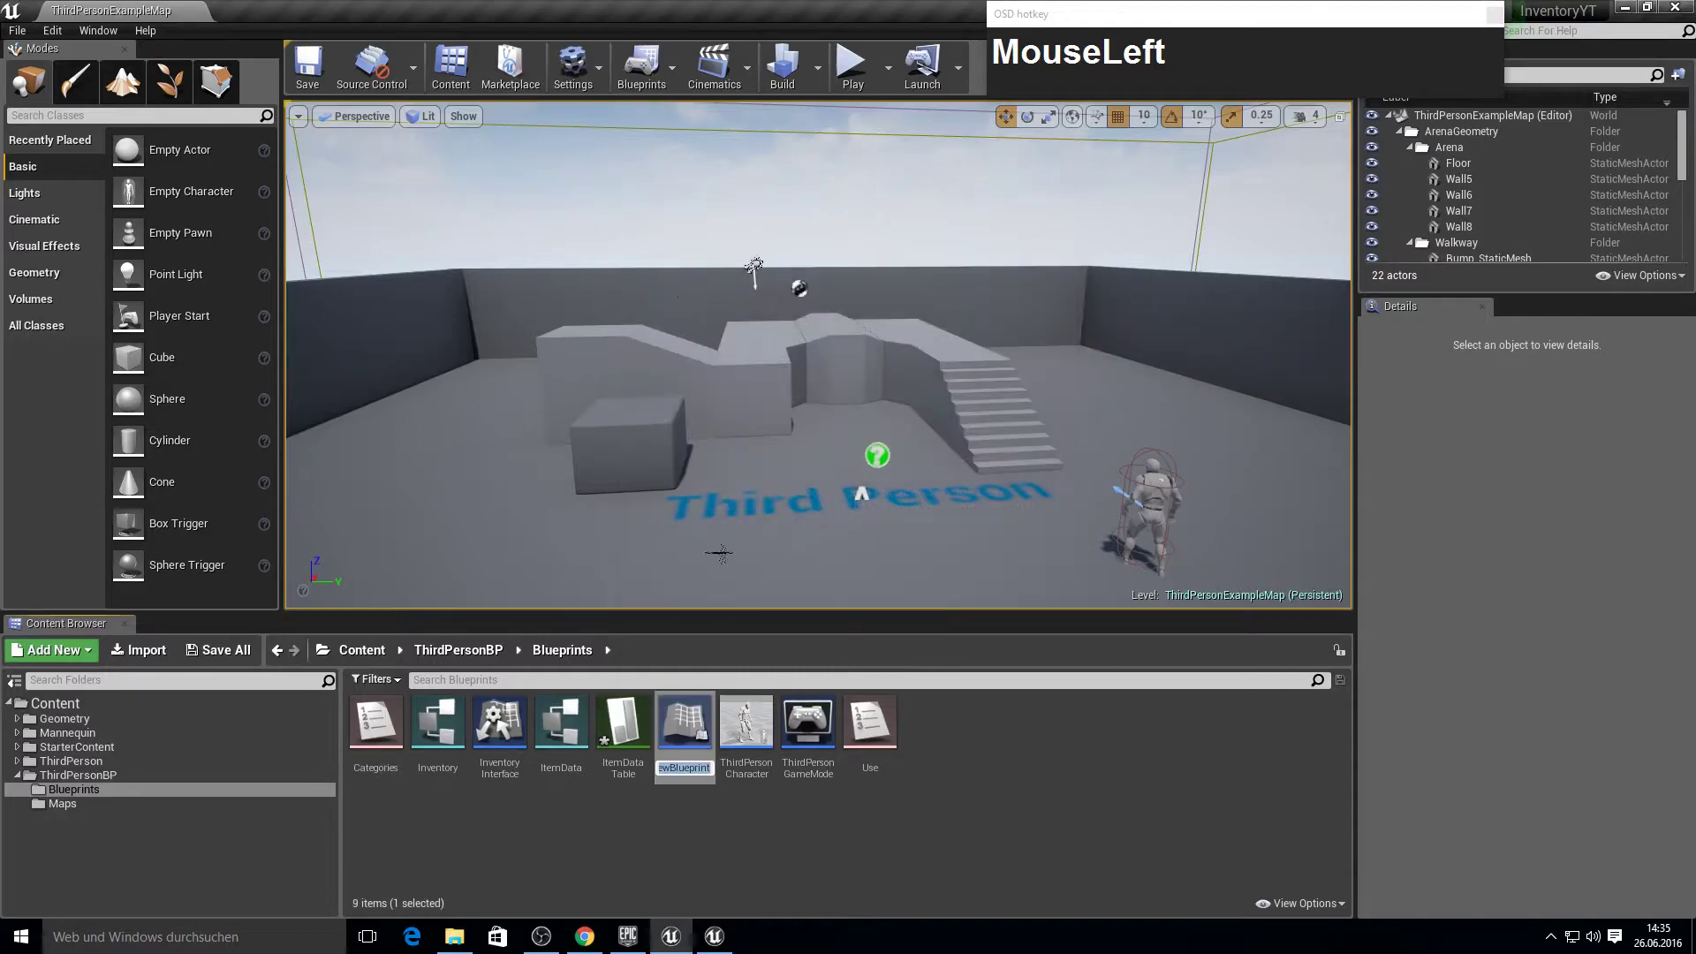
pyautogui.write('M')
pyautogui.write('ster')
pyautogui.write('em')
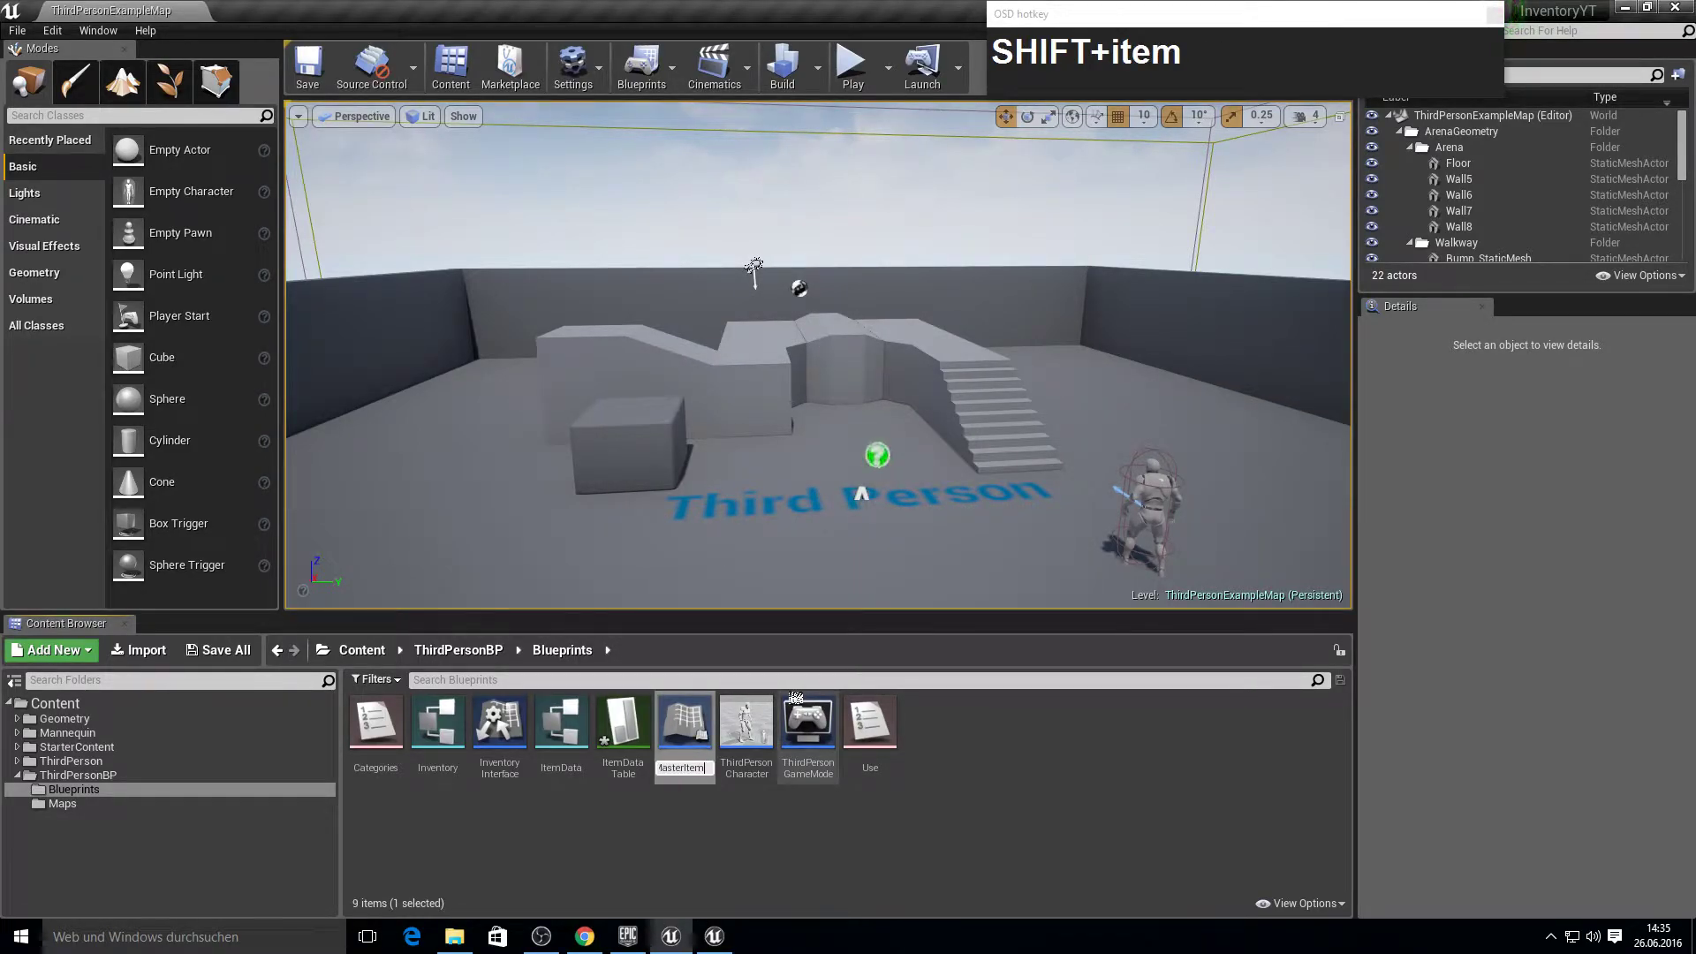
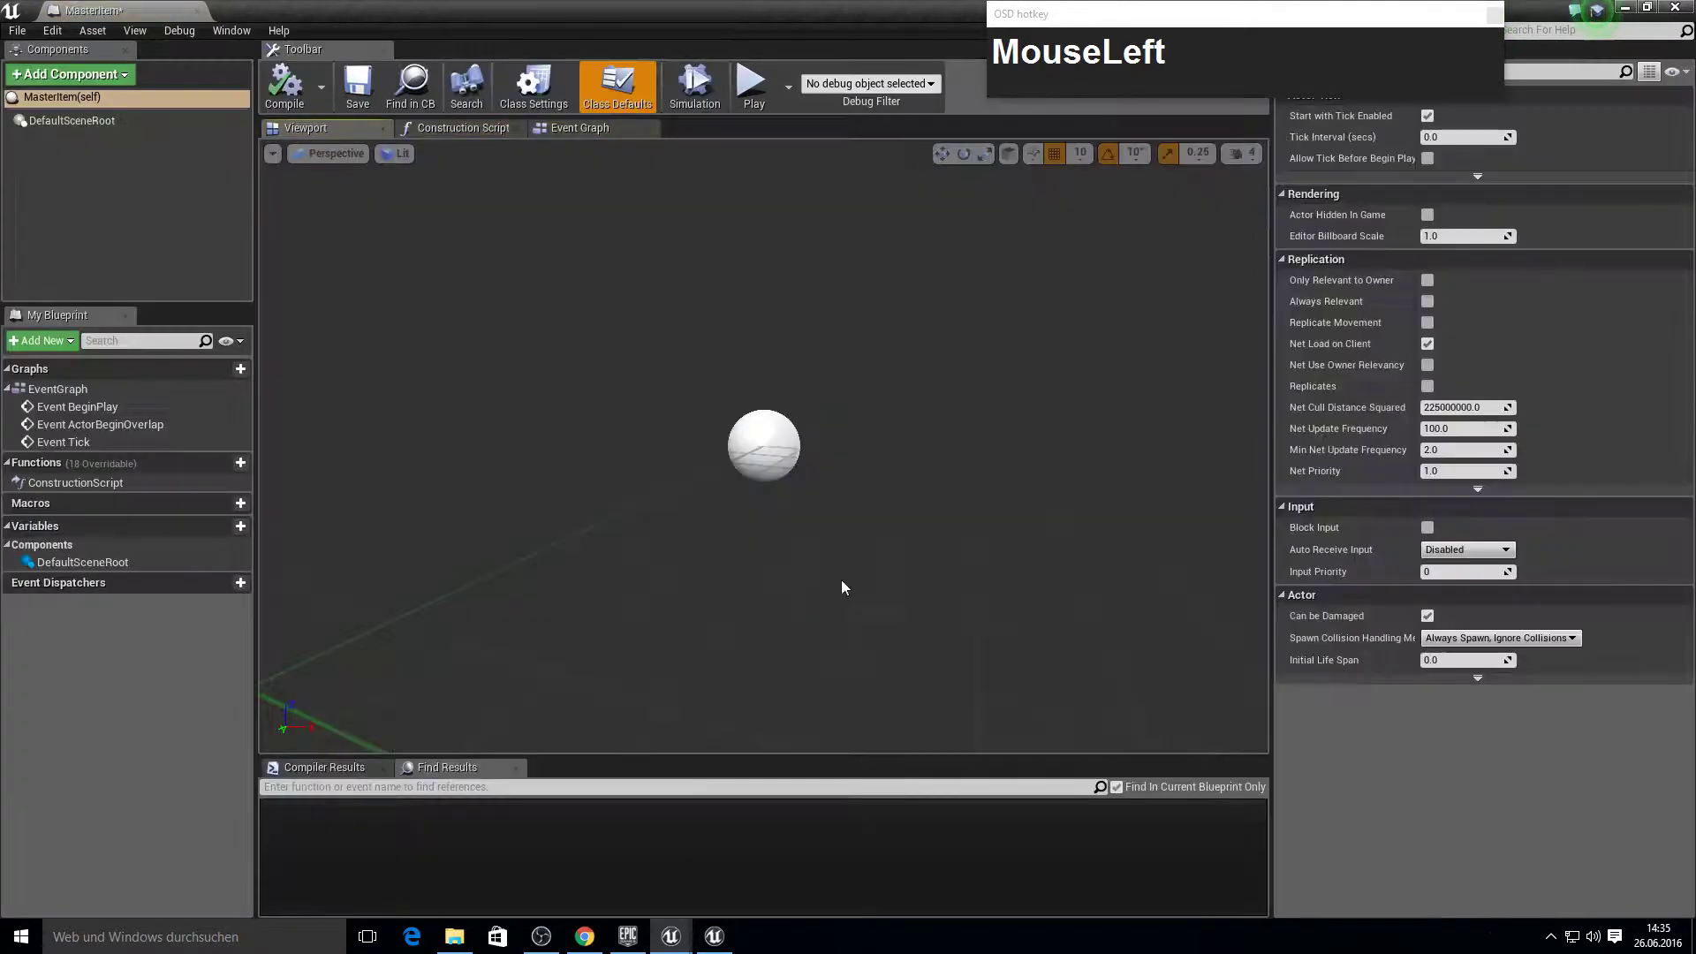
# Add a Scene component as root, then search for a Static Mesh component to add.
pyautogui.write('MouseLeftscn')
pyautogui.press('BackSpace')
pyautogui.write('Backspaceem')
pyautogui.press('BackSpace')
pyautogui.write('Backspacen')
pyautogui.click(98, 182)
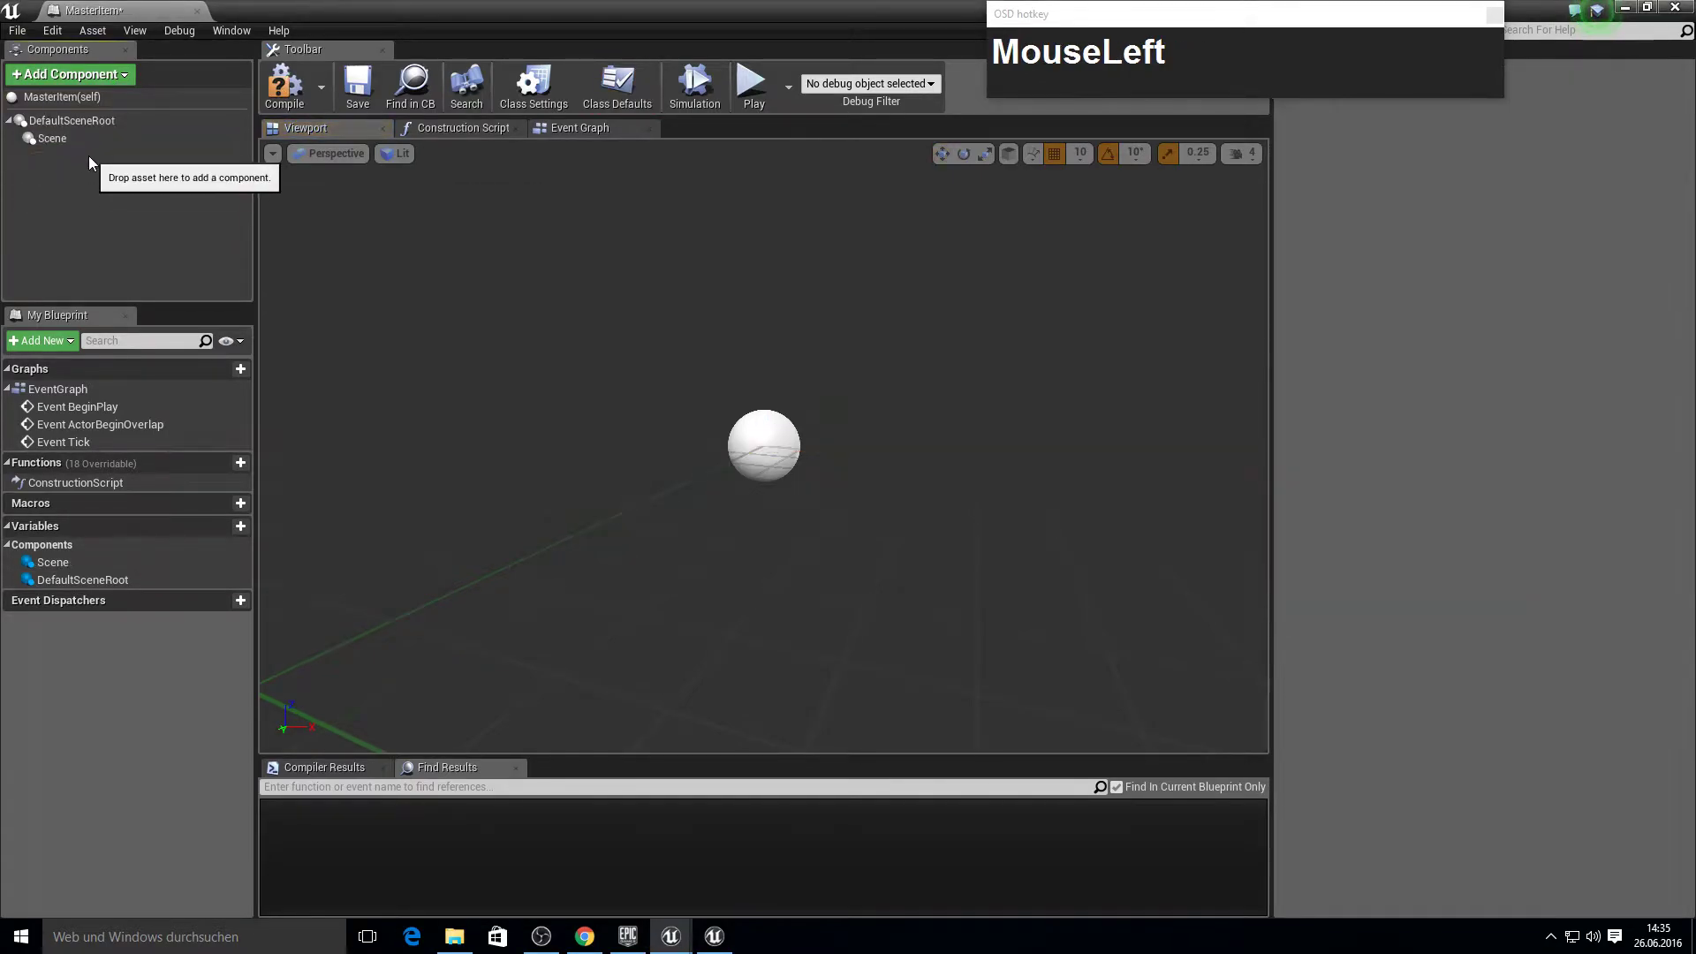
pyautogui.write('staic')
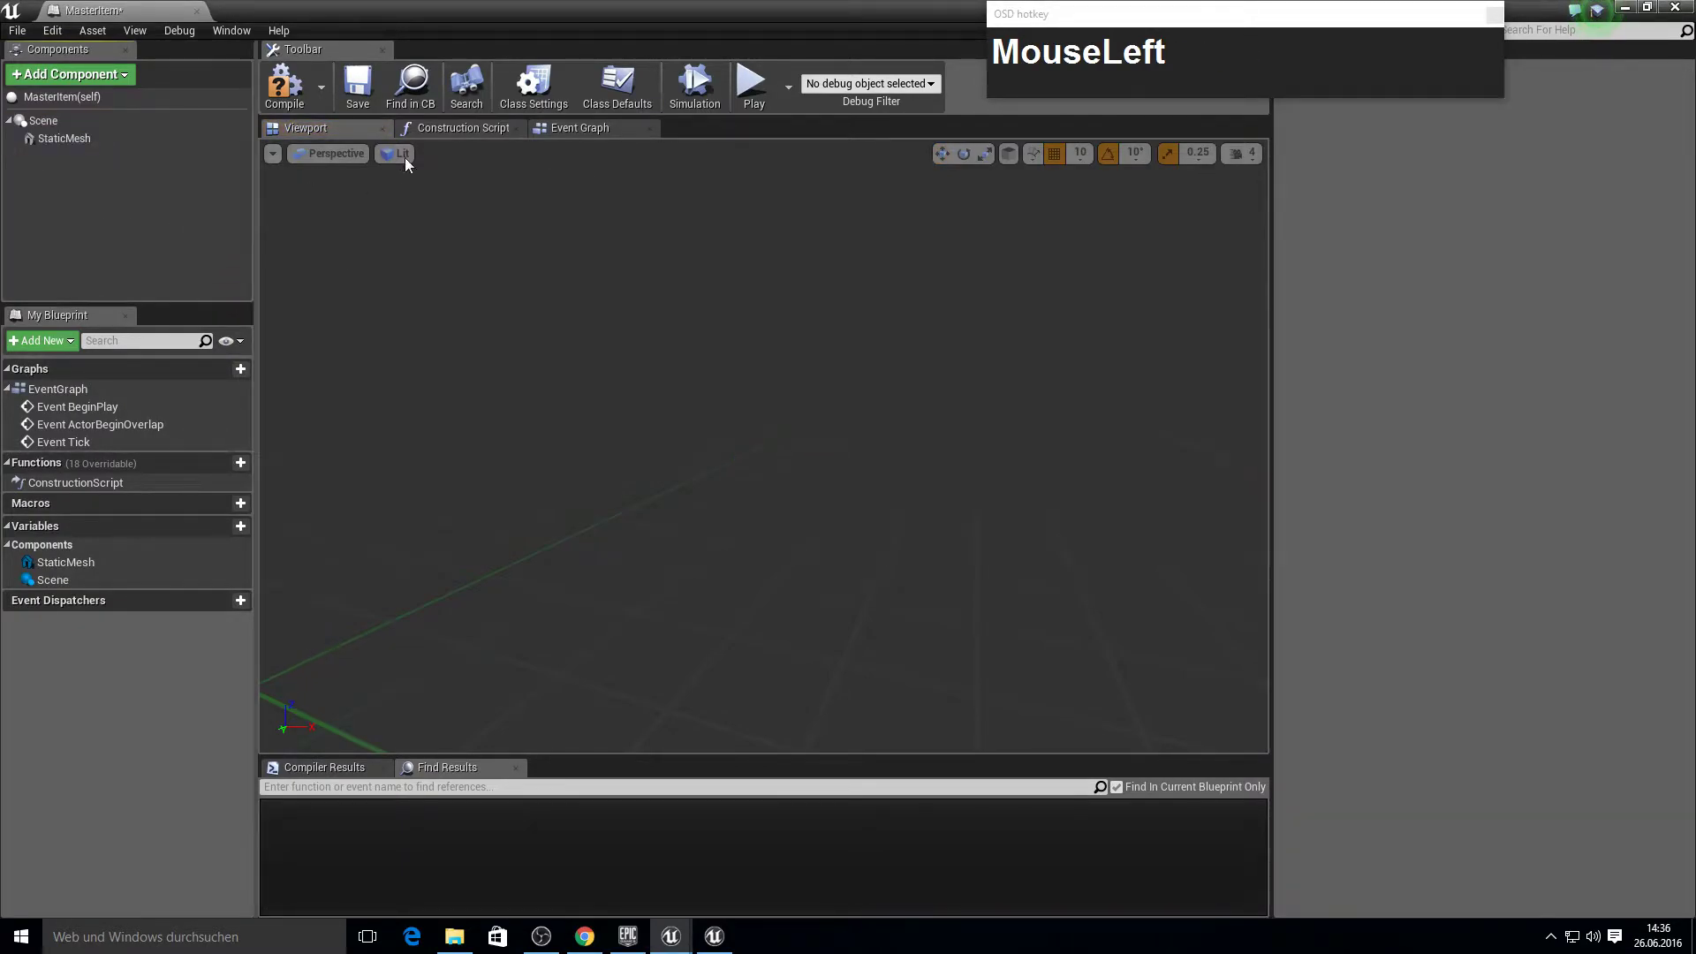
# Add a Get Data Table Row Names node in the Construction Script using ItemDataTable.
pyautogui.press('F10')
pyautogui.rightClick(977, 379)
pyautogui.click(623, 381)
pyautogui.write('MouseLeftget_data')
pyautogui.press('Return')
pyautogui.click(758, 401)
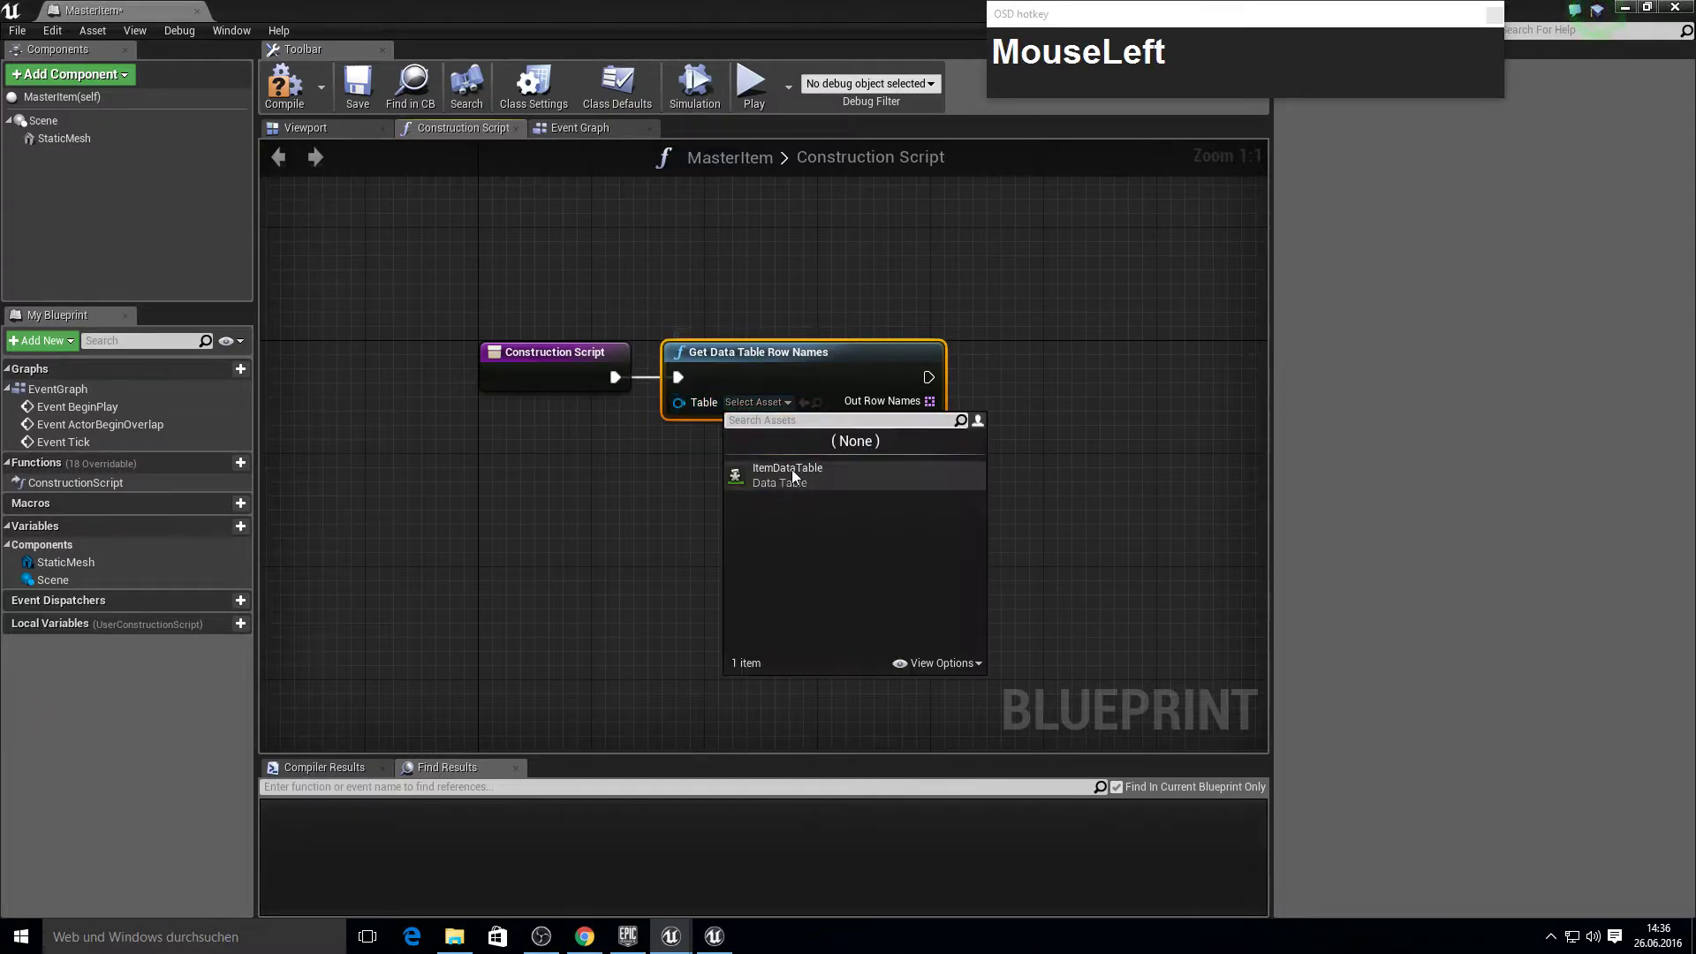
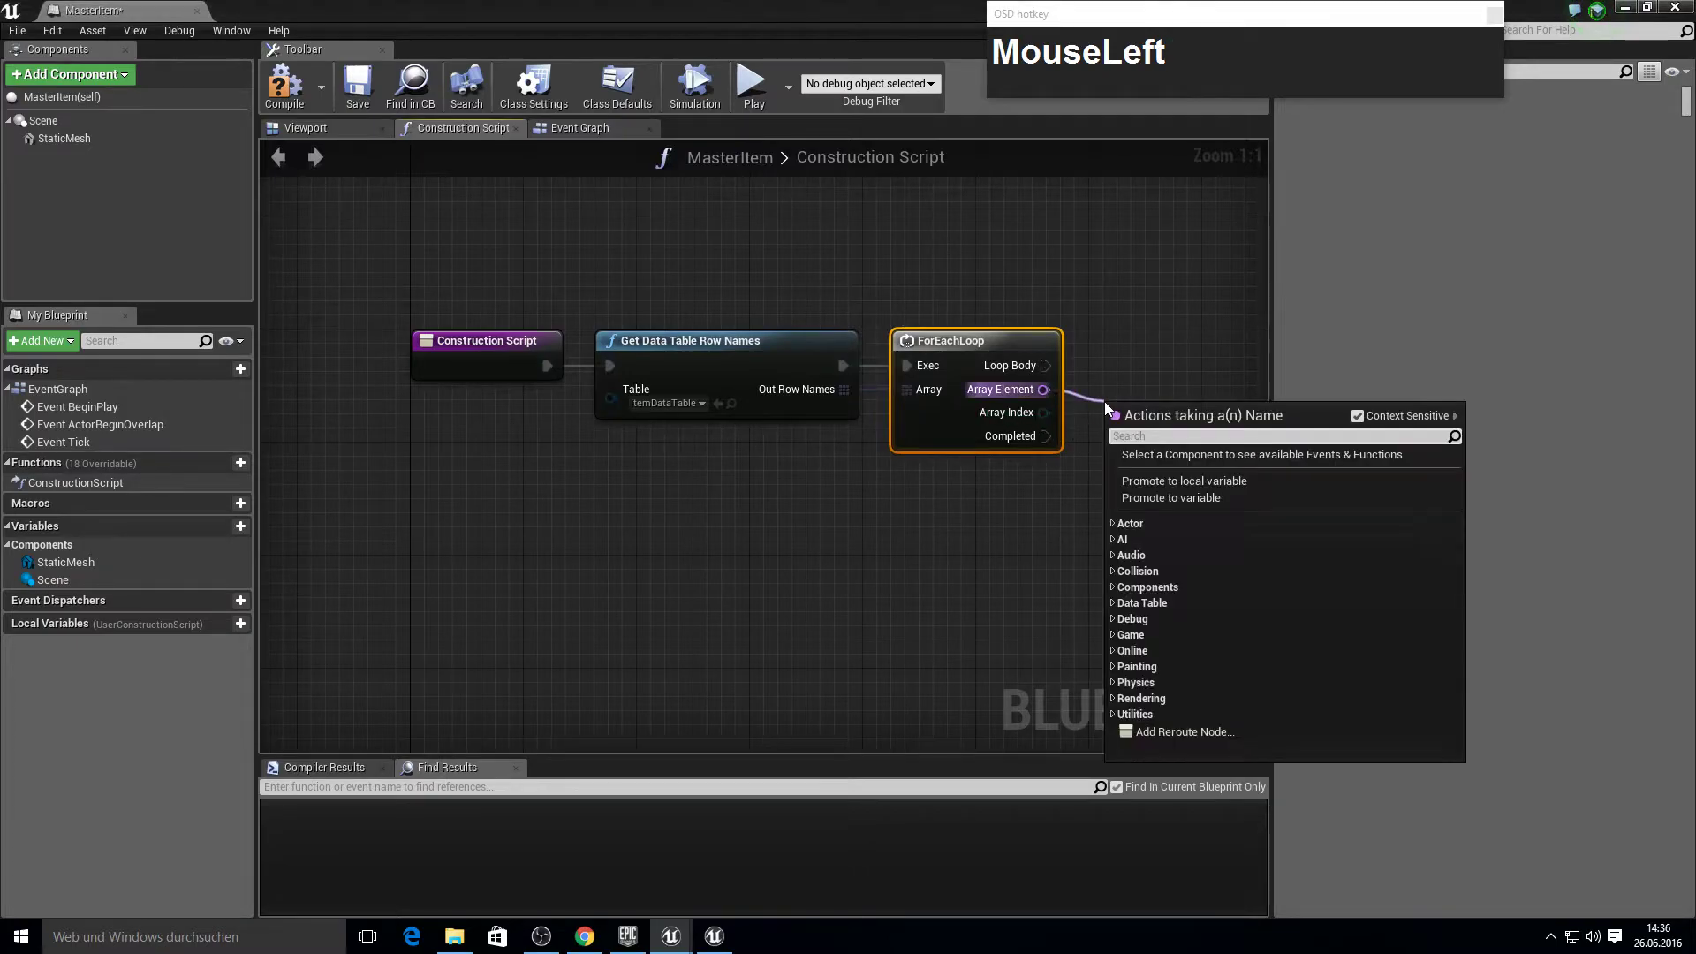
# Add a Get Data Table Row node fed by the ForEachLoop's Array Element.
pyautogui.write('MouseLeftget_data')
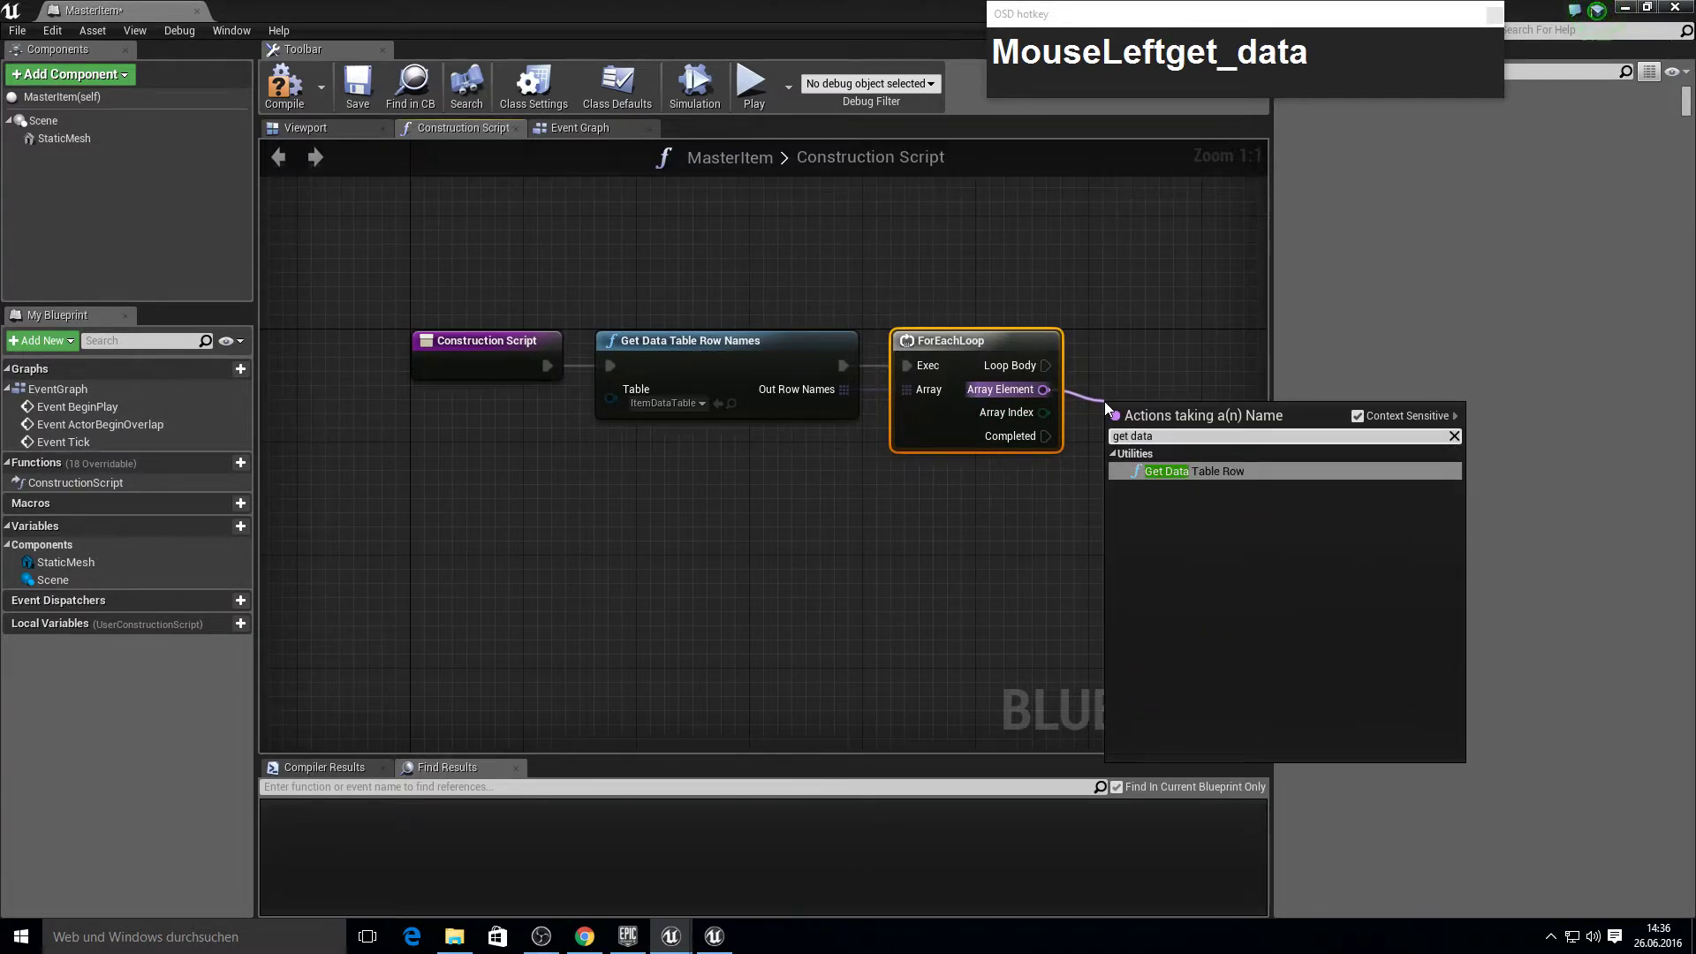
pyautogui.press('Return')
pyautogui.rightClick(1188, 370)
pyautogui.moveTo(1010, 454); pyautogui.dragTo(994, 259)
pyautogui.press('F10')
pyautogui.rightClick(925, 264)
pyautogui.click(838, 346)
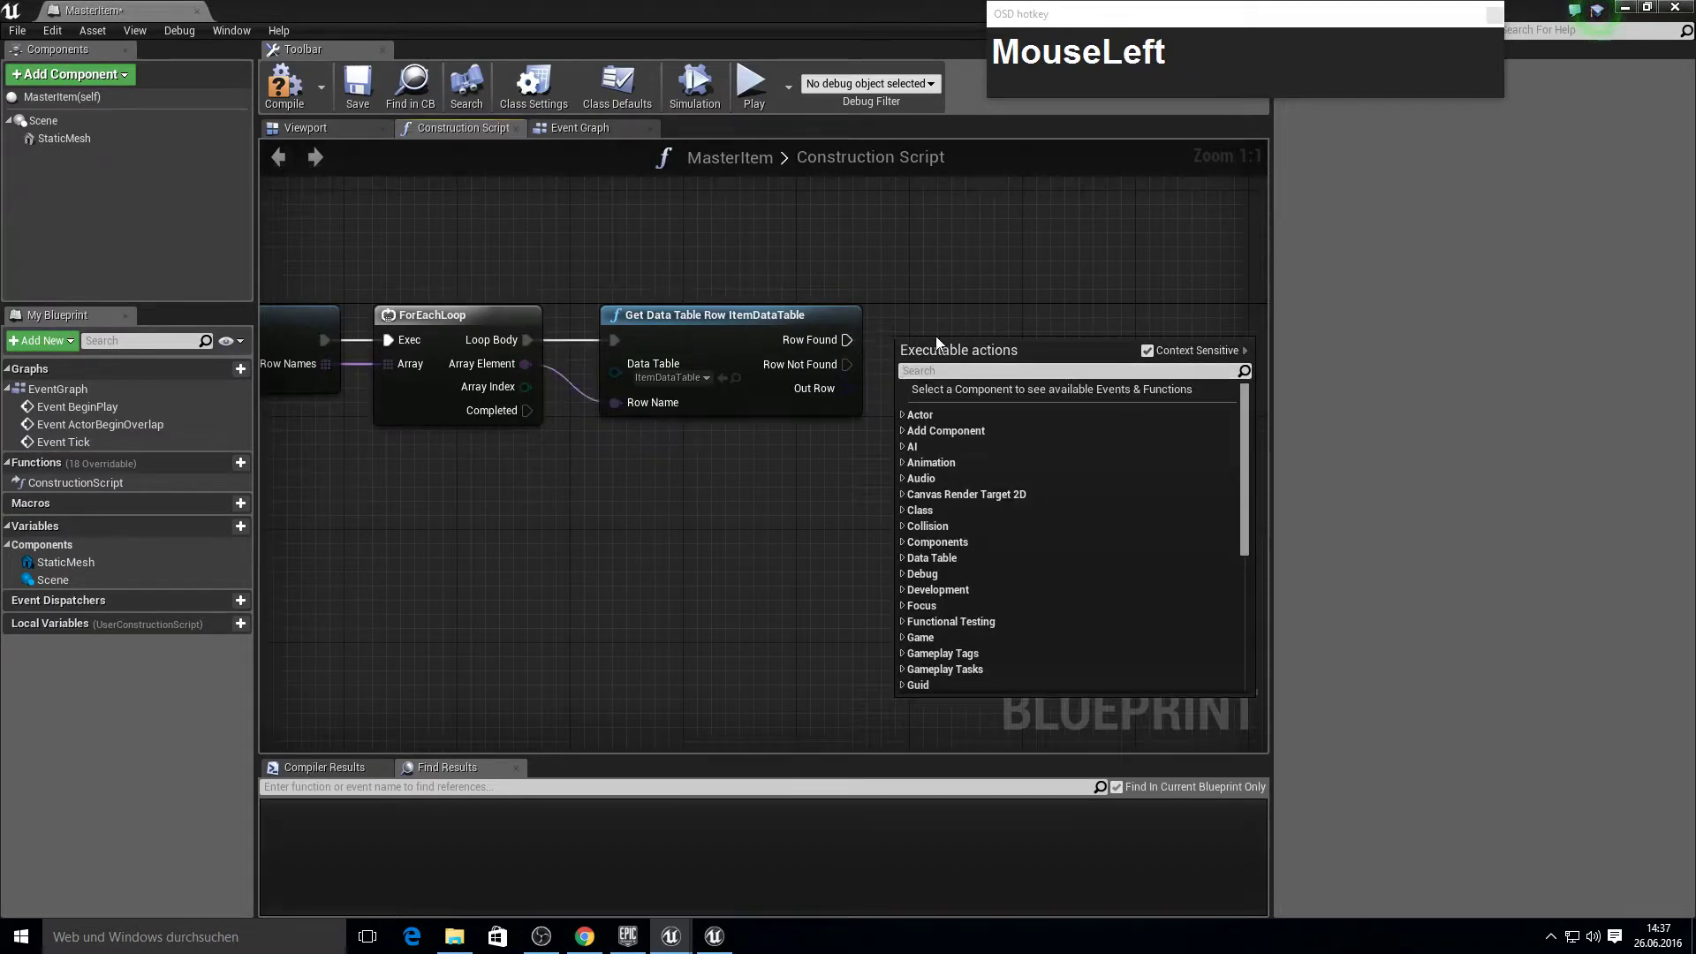
# Break the Out Row into ItemData and add a Branch after the row lookup.
pyautogui.write('break')
pyautogui.press('Return')
pyautogui.rightClick(1059, 397)
pyautogui.moveTo(615, 351); pyautogui.dragTo(943, 343)
pyautogui.write('branch')
pyautogui.press('Return')
pyautogui.click(994, 359)
# Create an integer variable named ItemID.
pyautogui.press('F10')
pyautogui.click(226, 524)
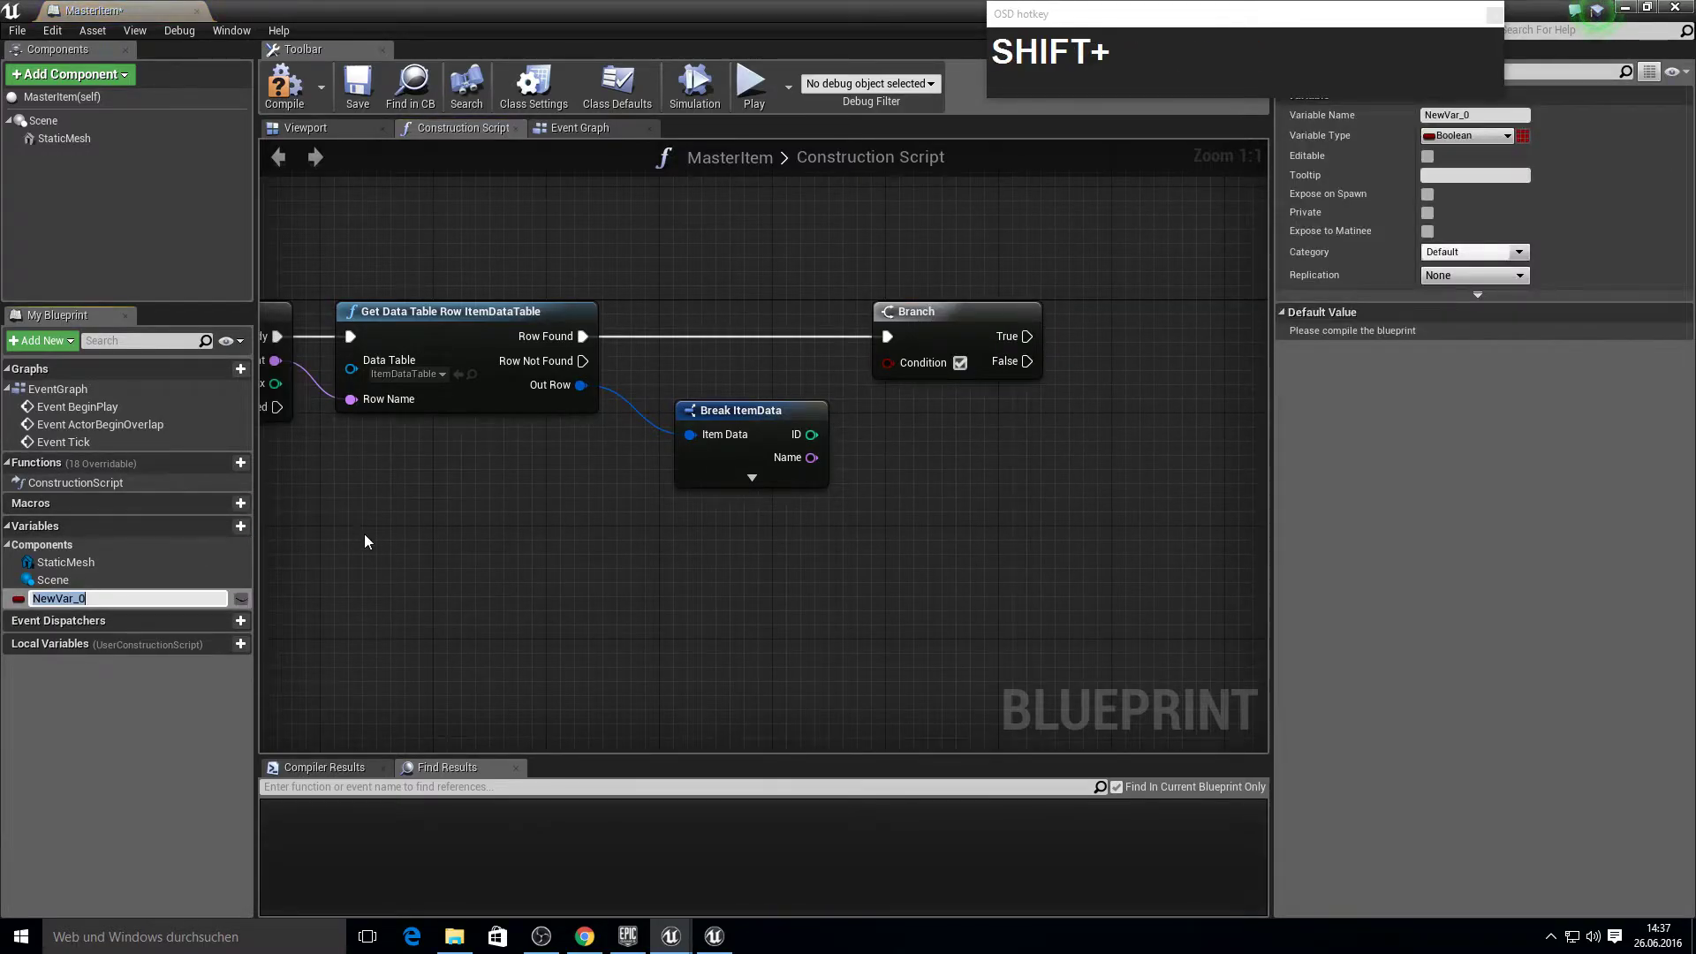
pyautogui.write('em')
pyautogui.press('Return')
pyautogui.click(1499, 142)
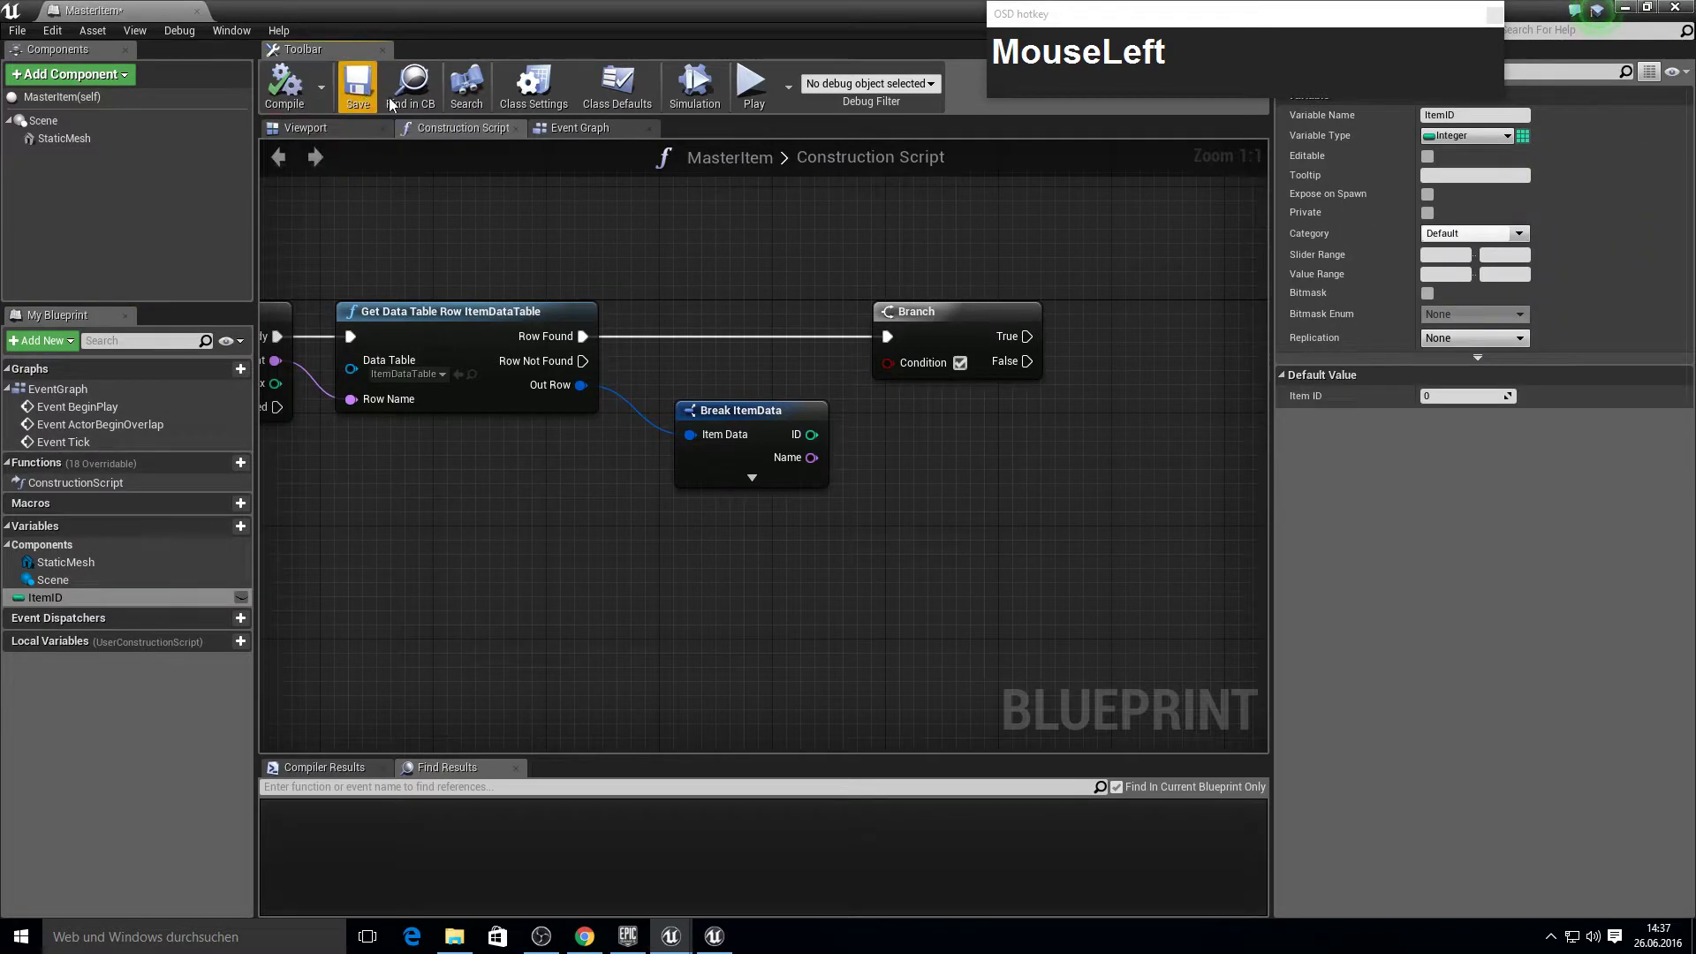
pyautogui.press('1')
pyautogui.press('Return')
# Place an ItemID getter and compare it with the row's ID through an == node.
pyautogui.moveTo(1427, 163); pyautogui.dragTo(932, 443)
pyautogui.press('shift+0')
pyautogui.press('shift+0')
pyautogui.press('Return')
pyautogui.moveTo(942, 488); pyautogui.dragTo(841, 500)
pyautogui.press('F10')
pyautogui.rightClick(998, 462)
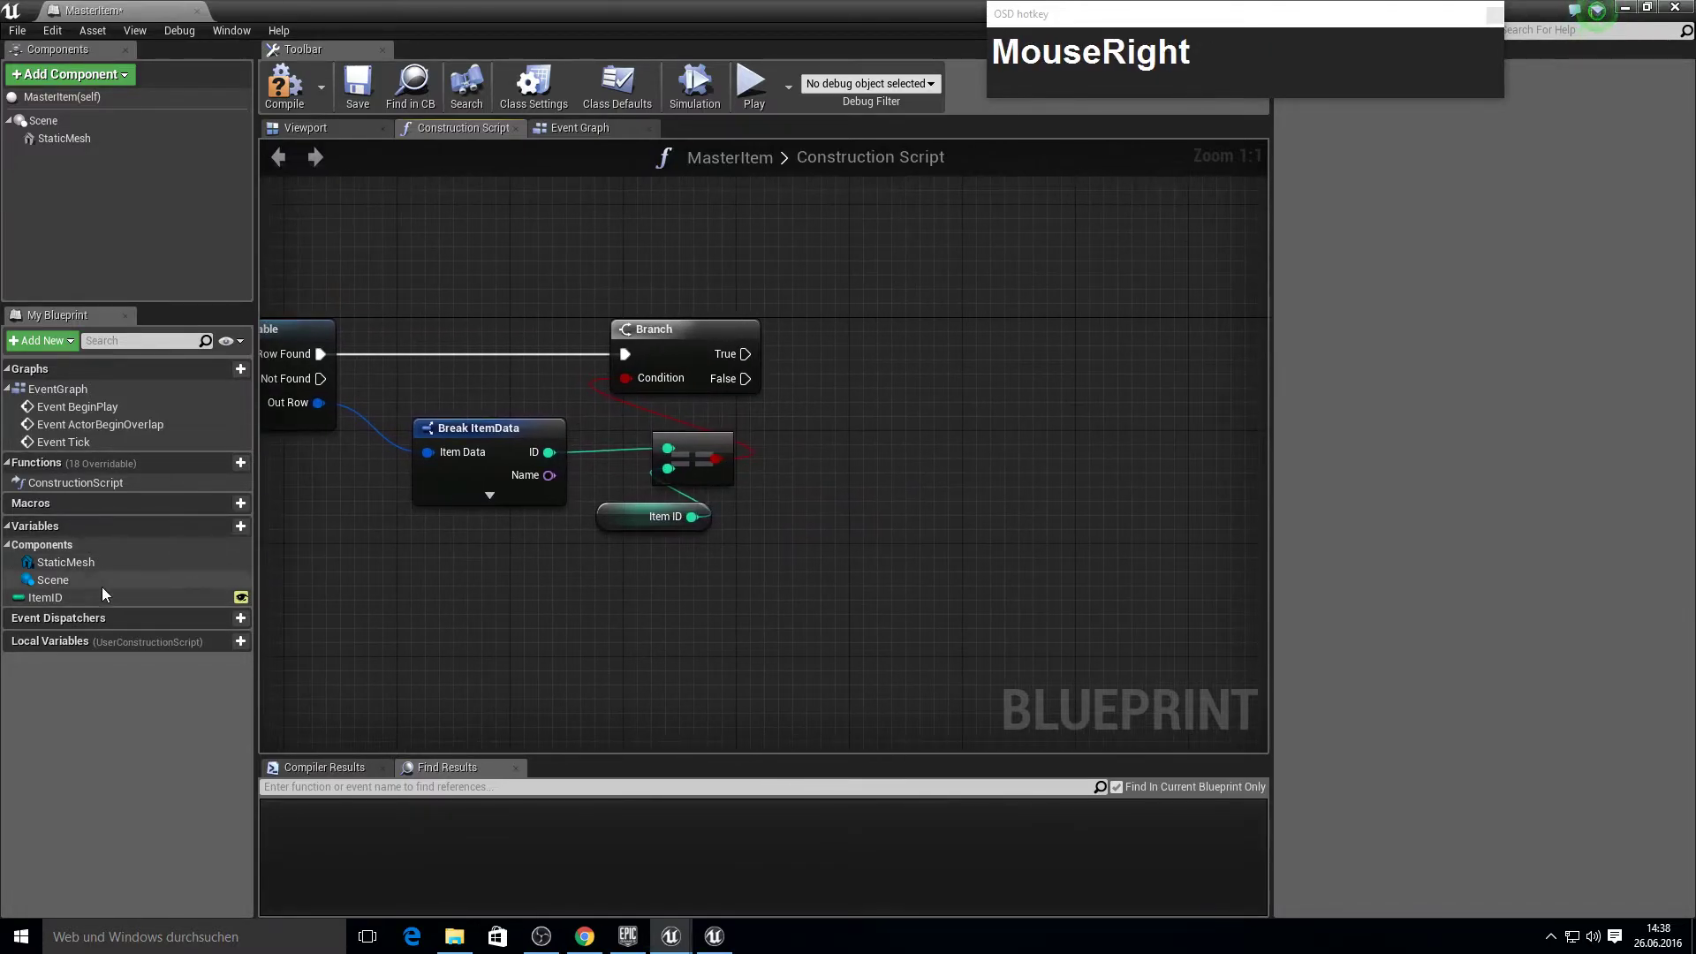
# Add a Set Static Mesh node on the component and wire the row's Mesh into New Mesh.
pyautogui.click(89, 568)
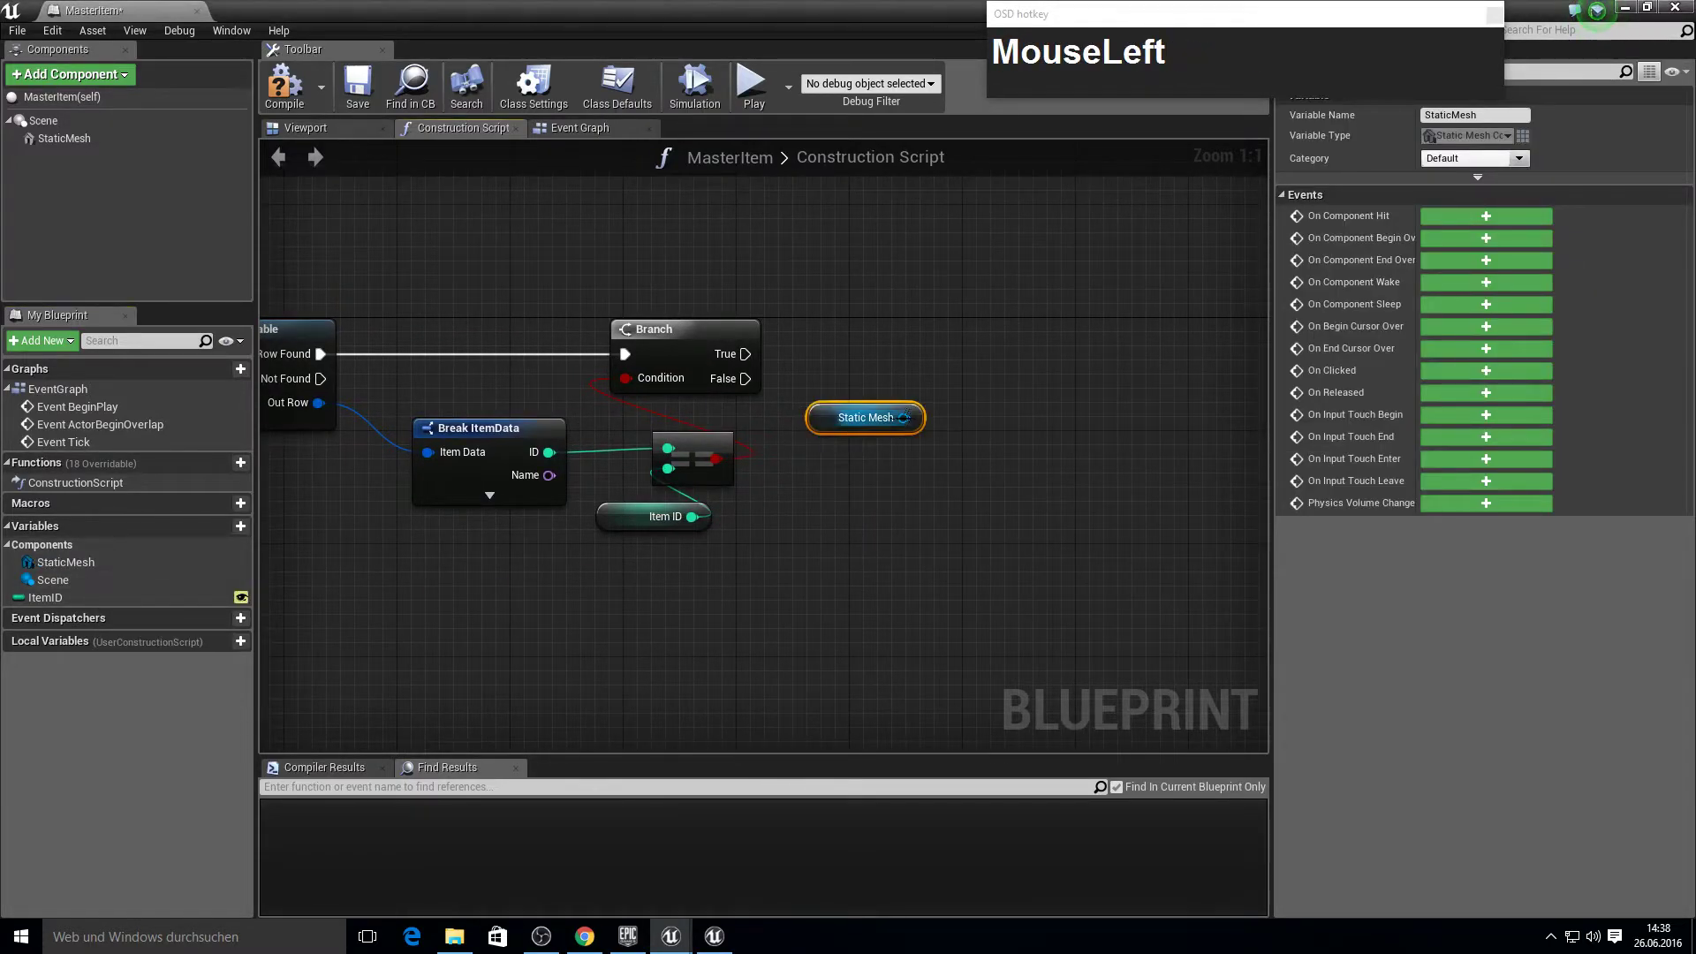
pyautogui.write('setstat')
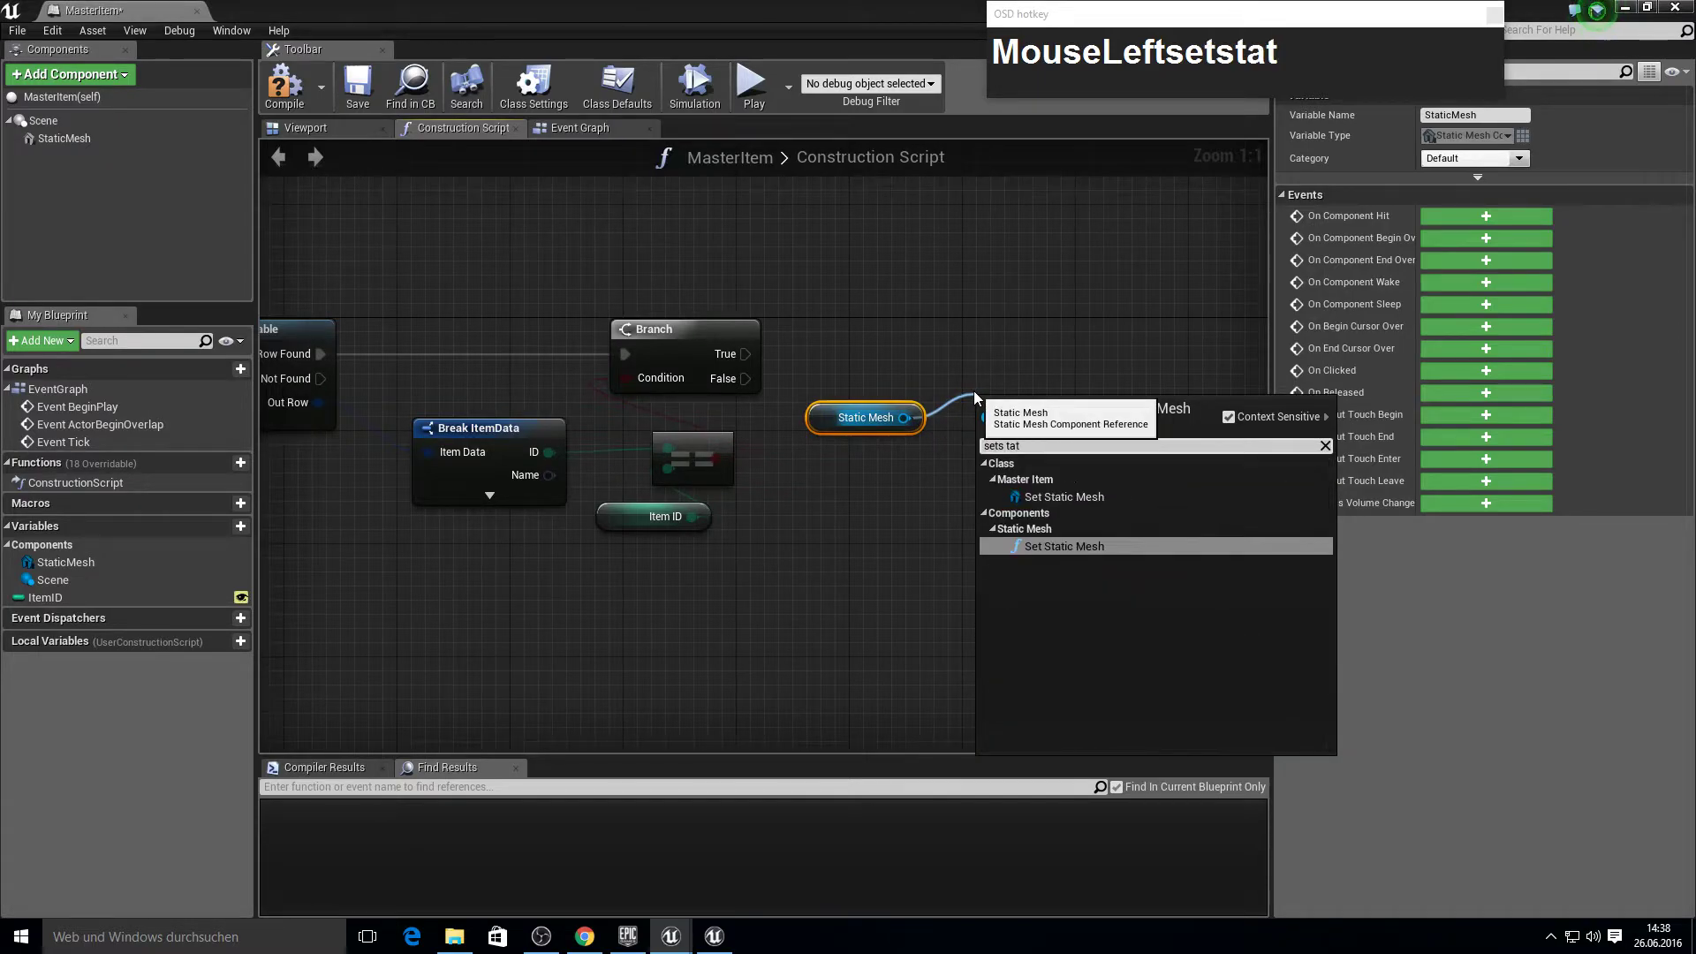
pyautogui.press('Return')
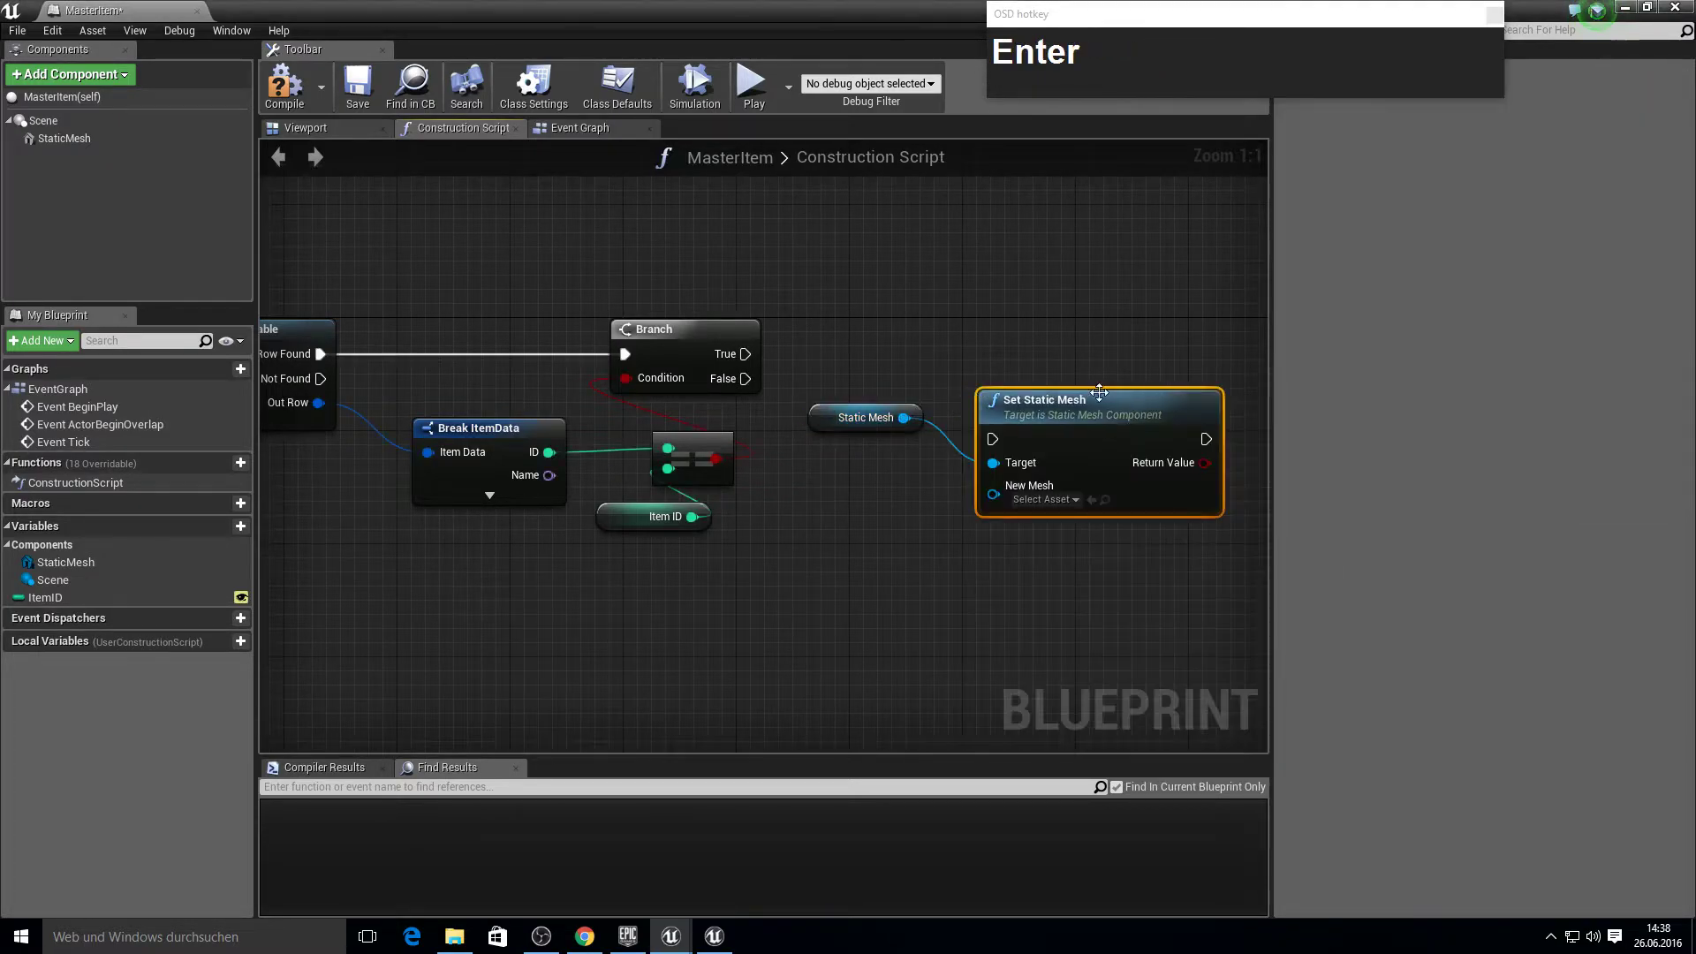
pyautogui.moveTo(1085, 439); pyautogui.dragTo(916, 490)
# Promote the row's Name to a variable, wire it after Set Static Mesh and rename it ItemName.
pyautogui.rightClick(1037, 494)
pyautogui.press('F10')
pyautogui.moveTo(398, 486); pyautogui.dragTo(1308, 113)
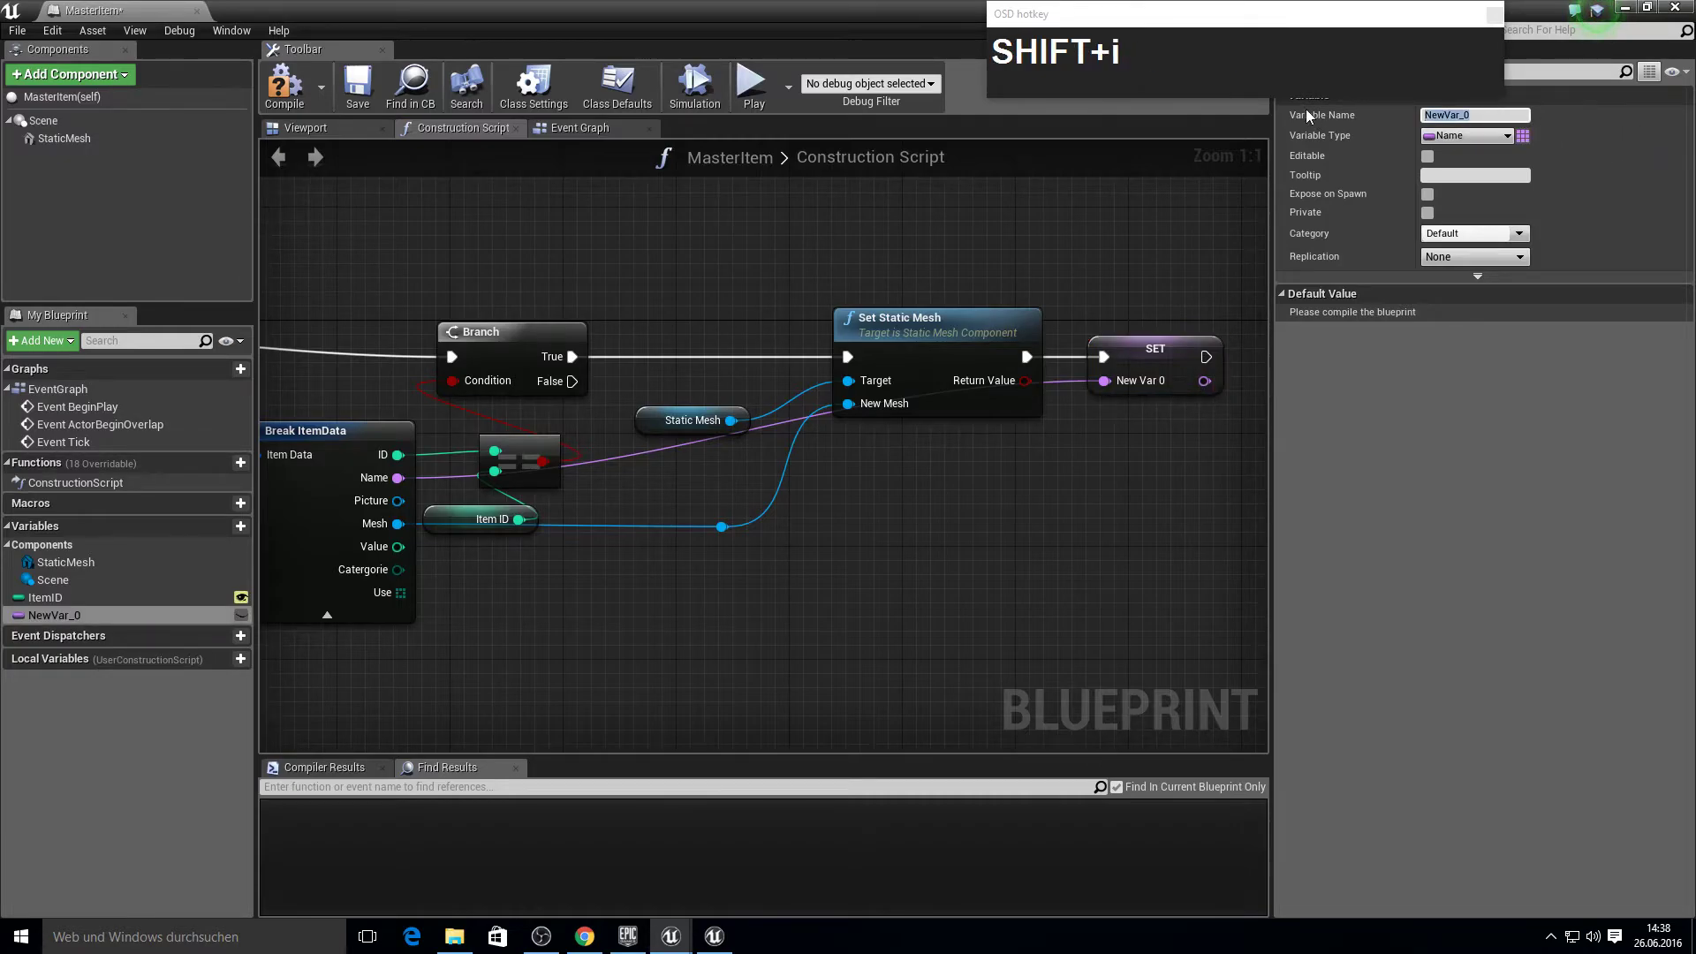
pyautogui.write('em')
pyautogui.write('me')
pyautogui.press('Return')
pyautogui.click(732, 335)
pyautogui.press('F10')
# Add an integer Amount variable with a SET node (value 1) after ItemName, then add the Inventory Interface.
pyautogui.rightClick(806, 516)
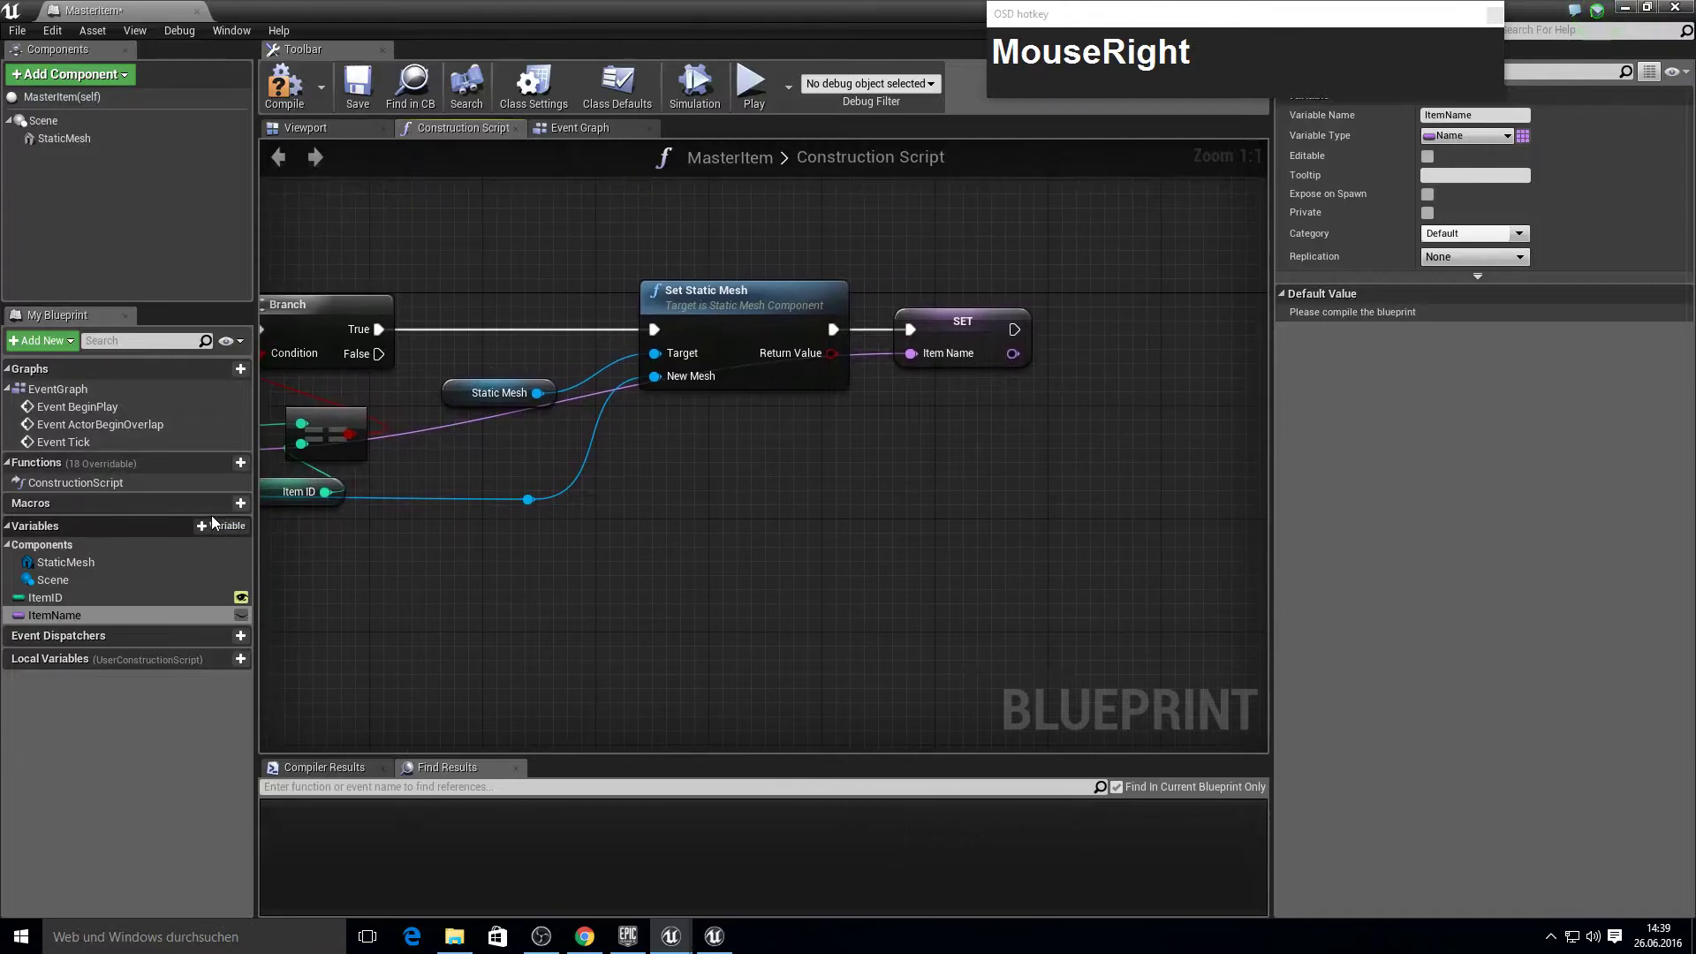
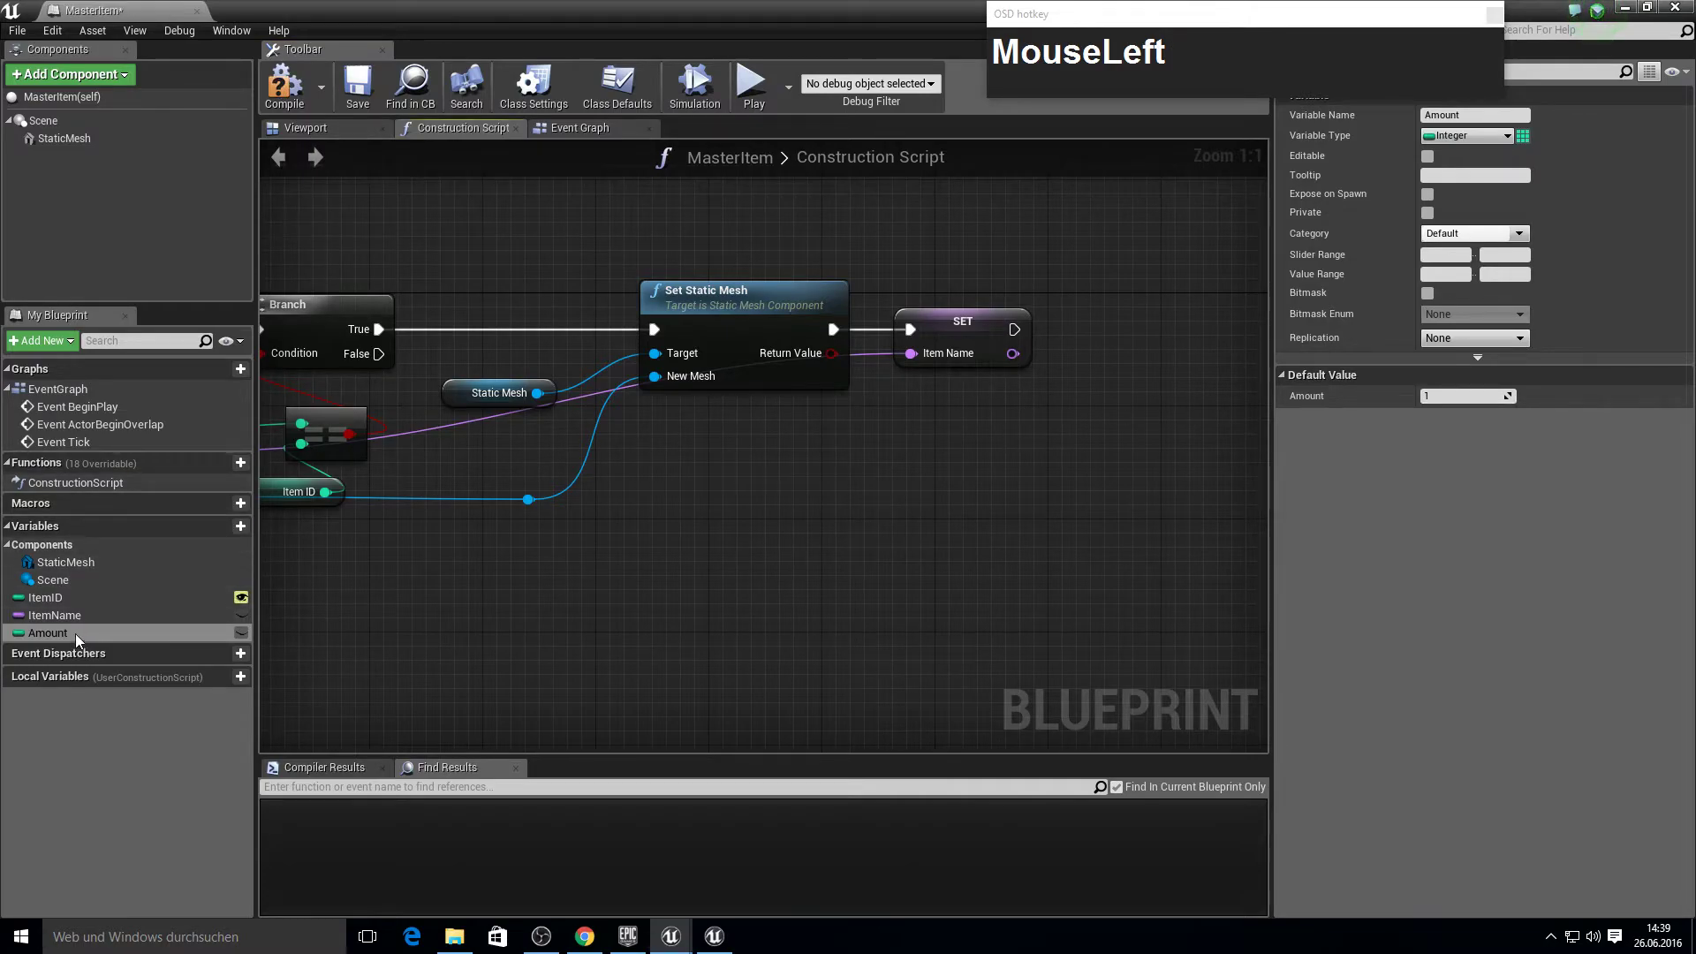
pyautogui.moveTo(1164, 376); pyautogui.dragTo(1185, 377)
pyautogui.click(1190, 367)
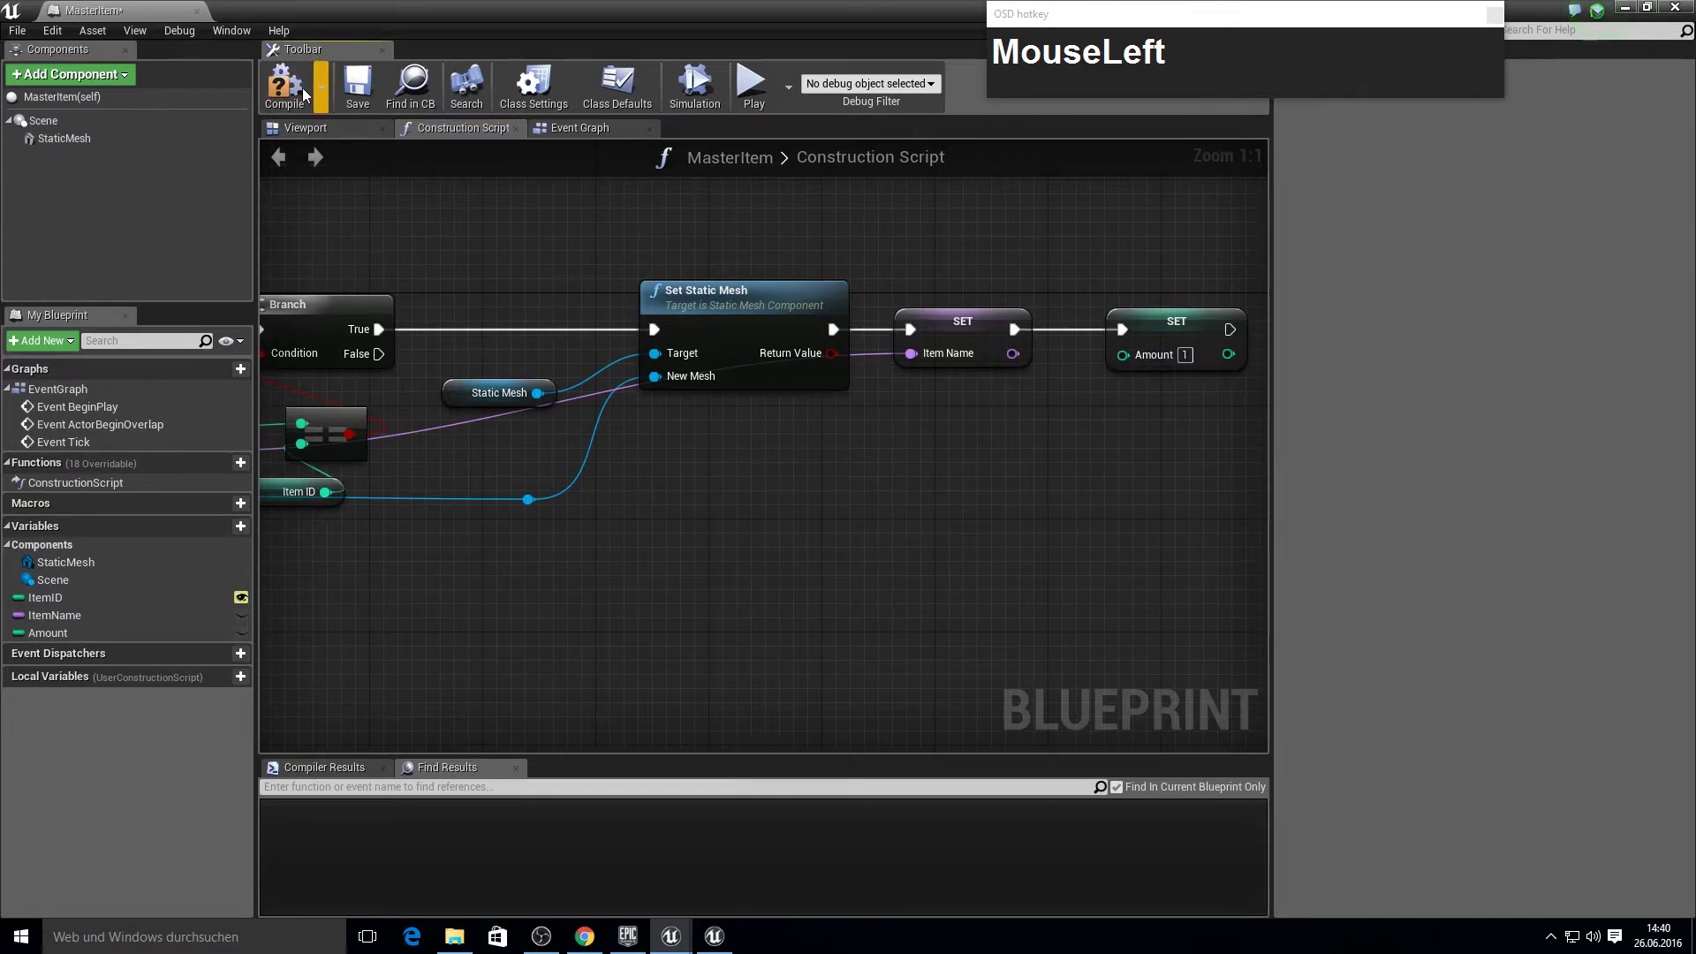
pyautogui.press('F10')
pyautogui.moveTo(567, 108); pyautogui.dragTo(368, 93)
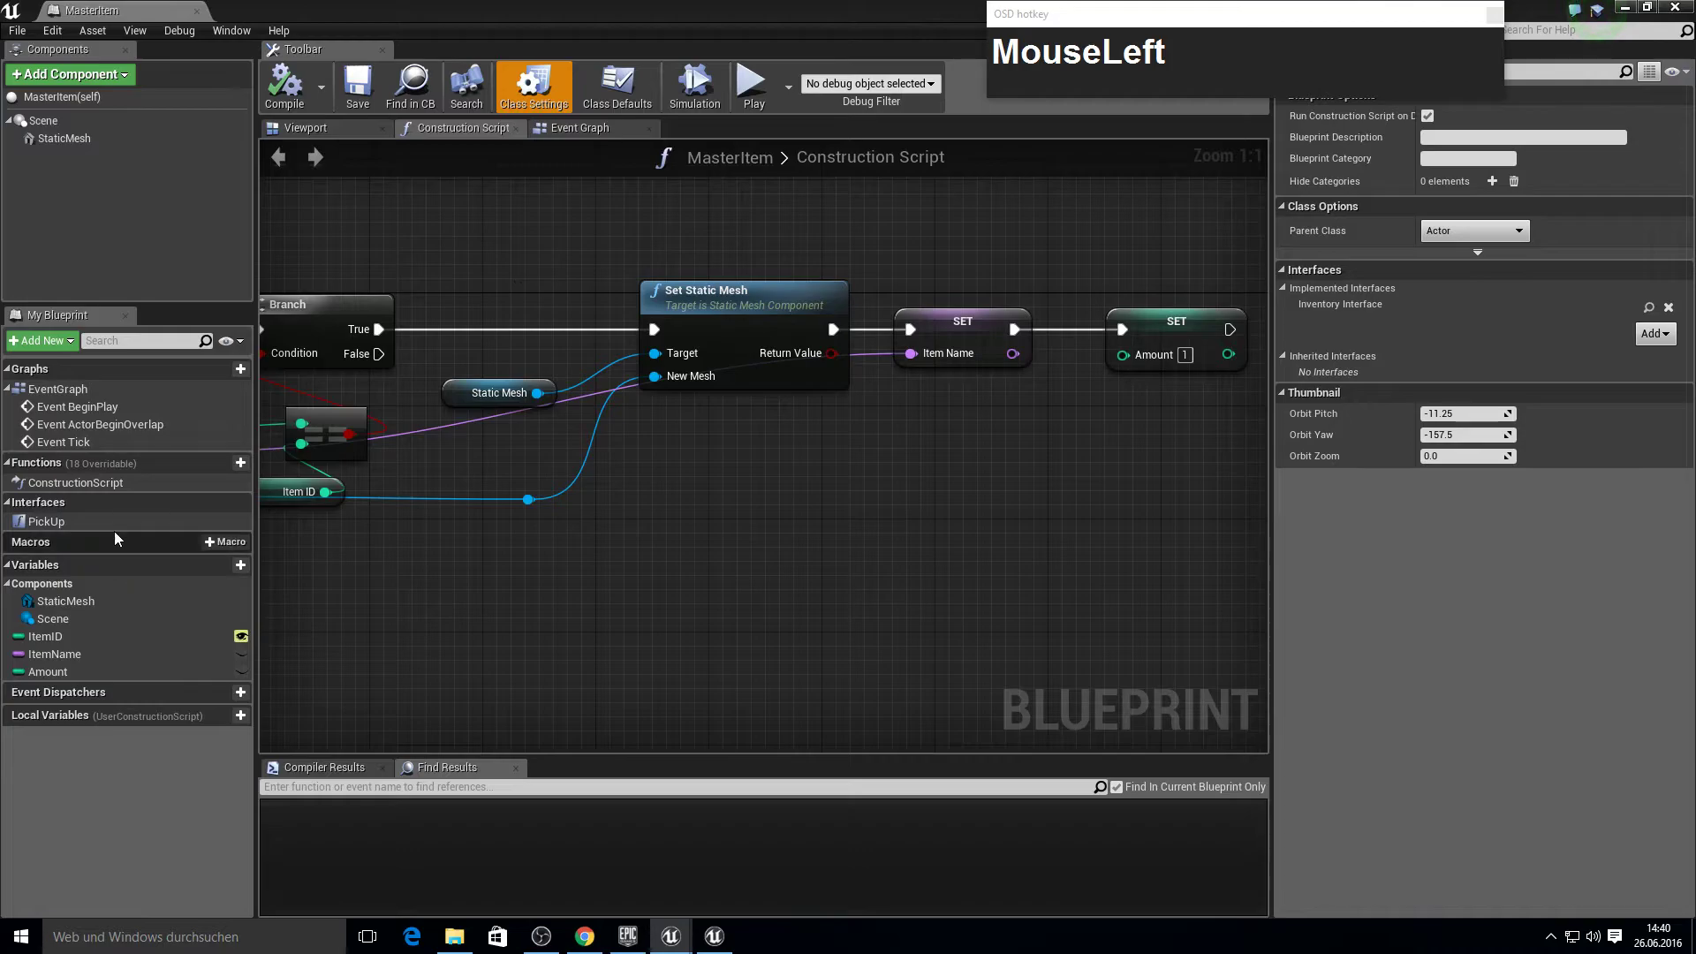
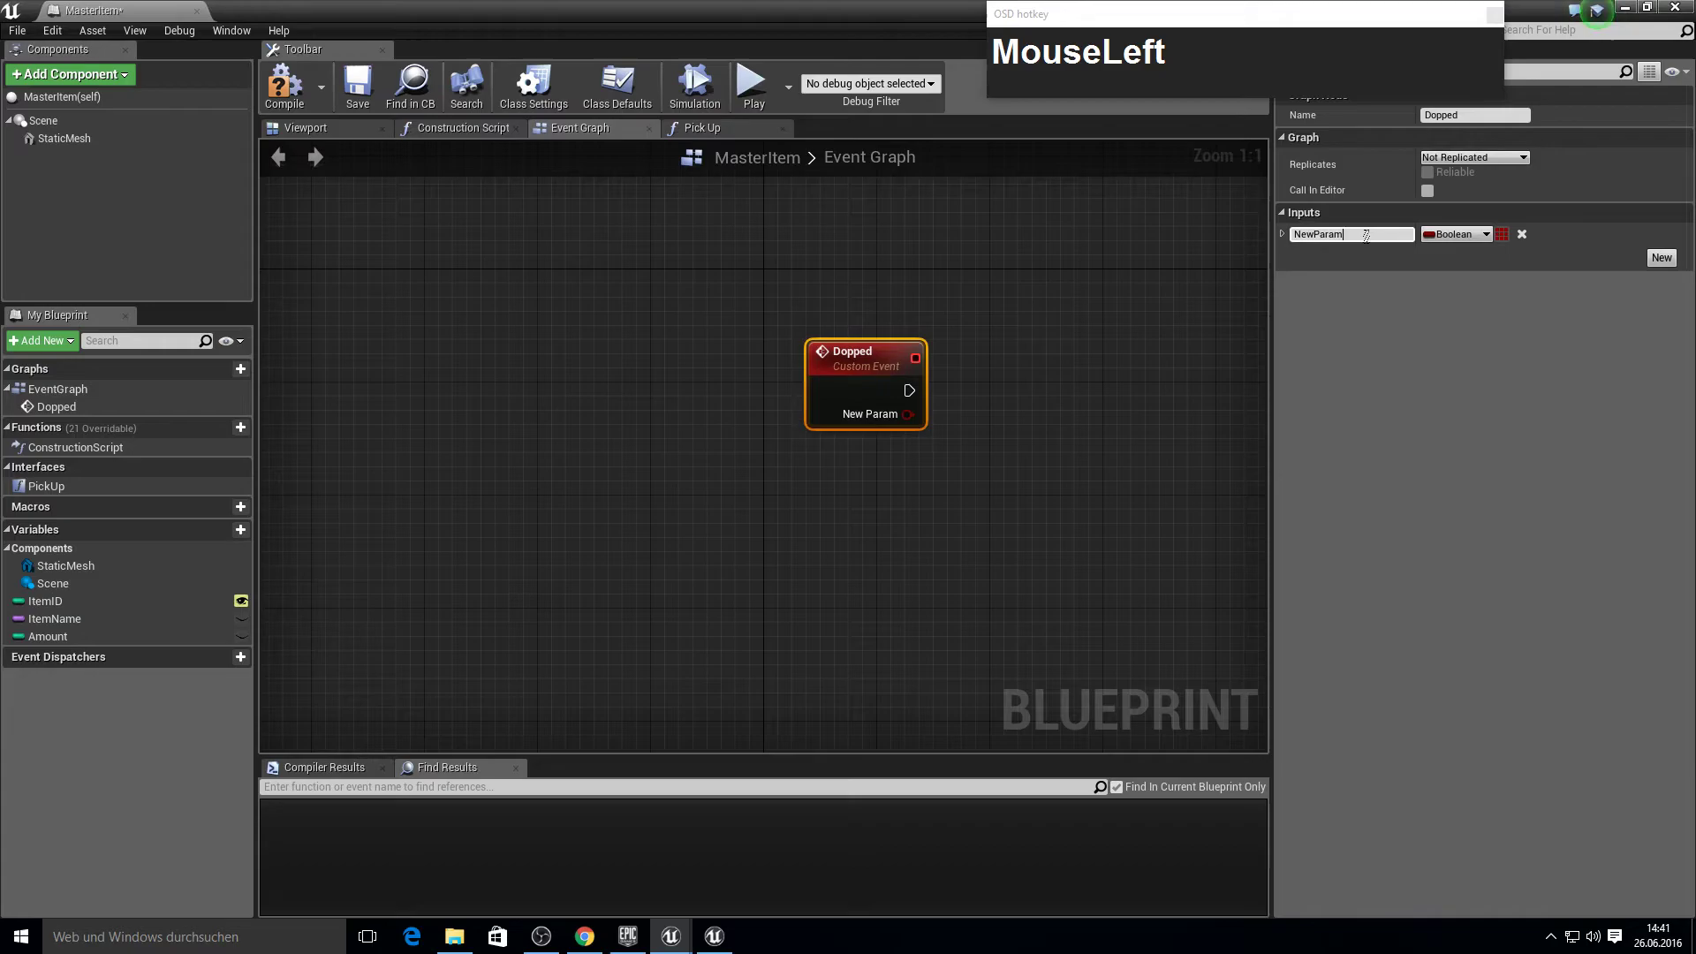
# Name the Dopped event's input ID and type it as an integer.
pyautogui.press('Return')
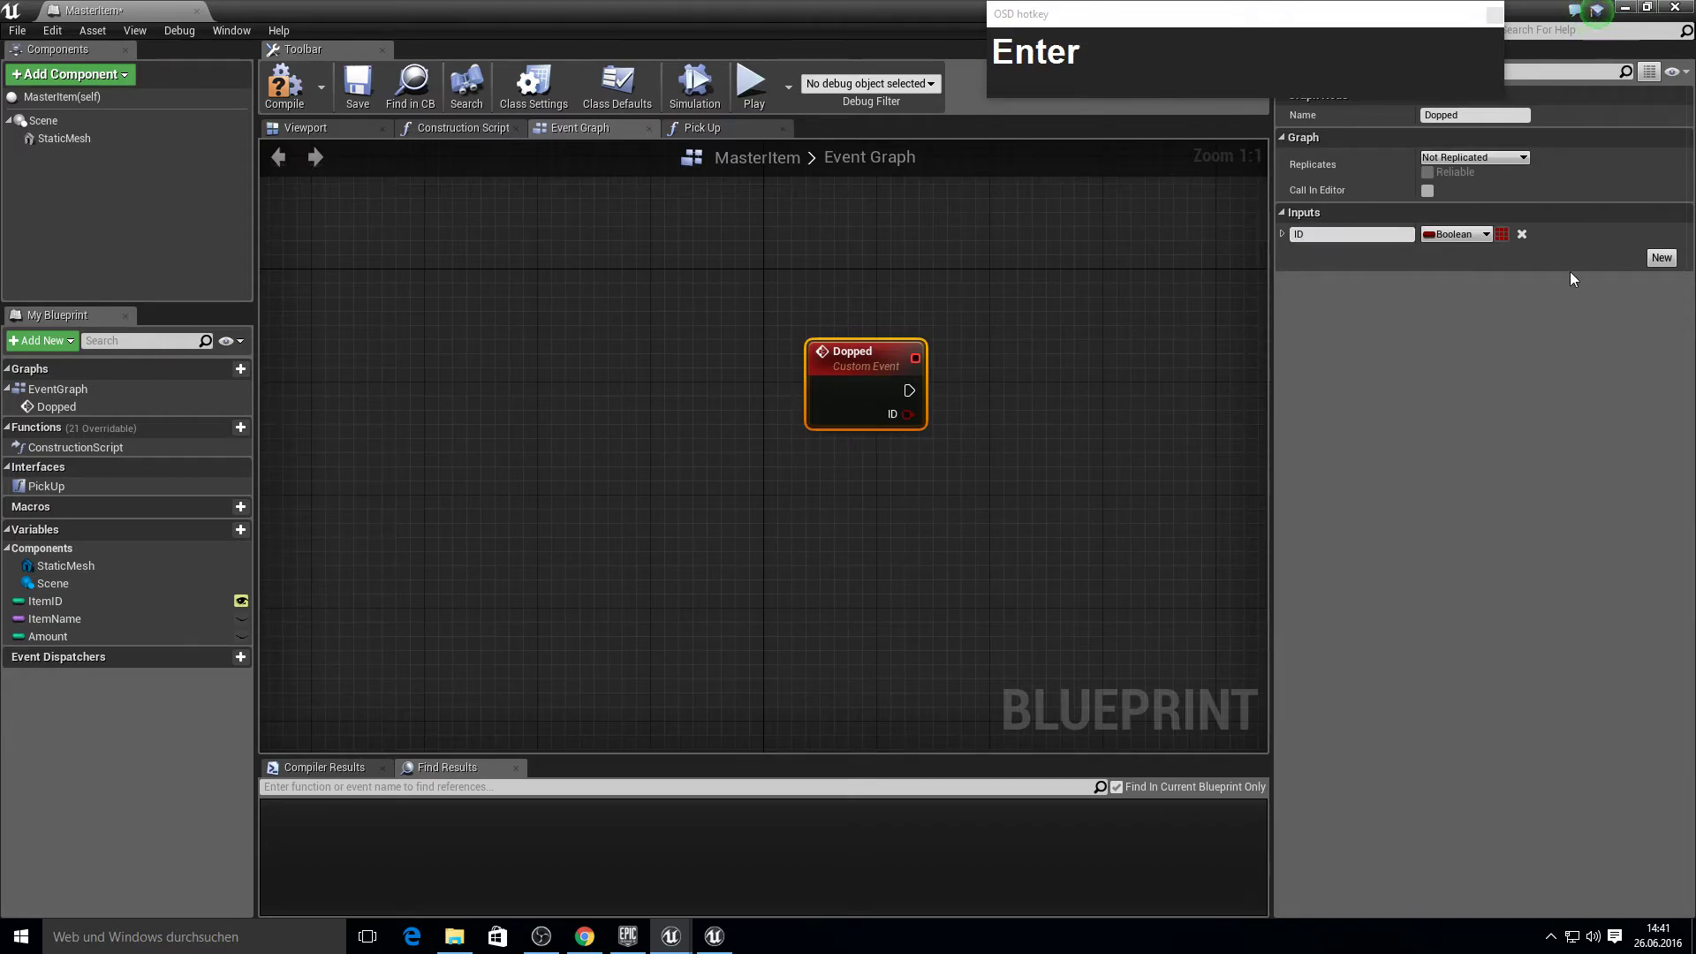
pyautogui.click(1473, 233)
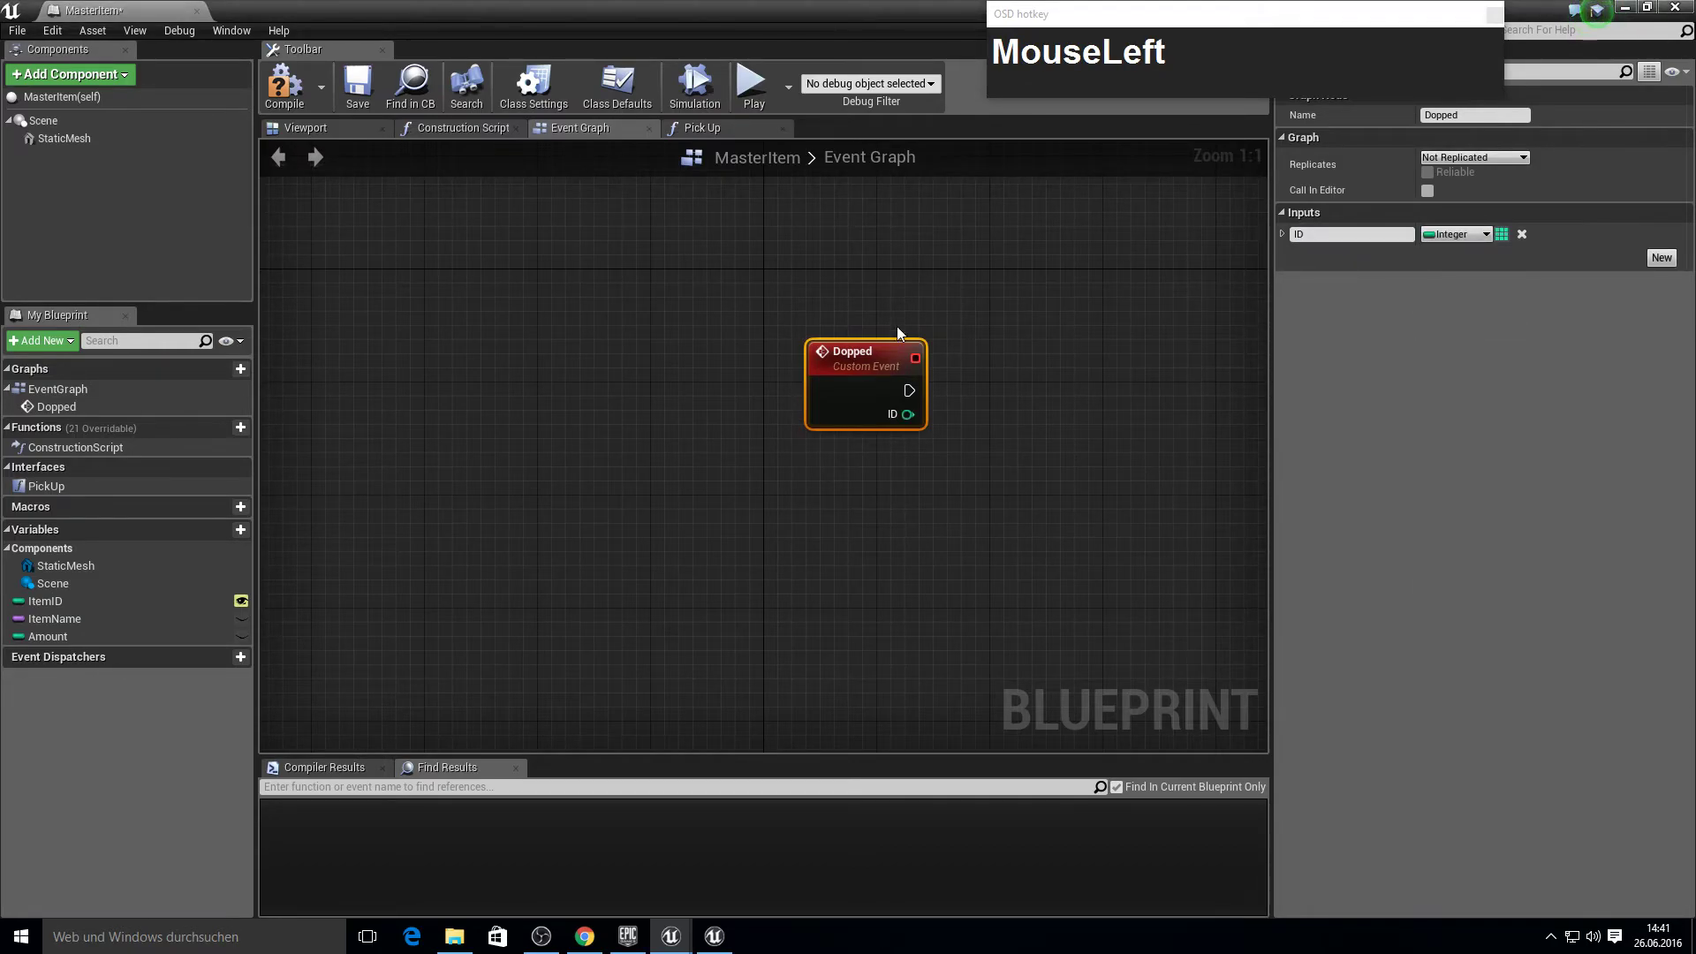
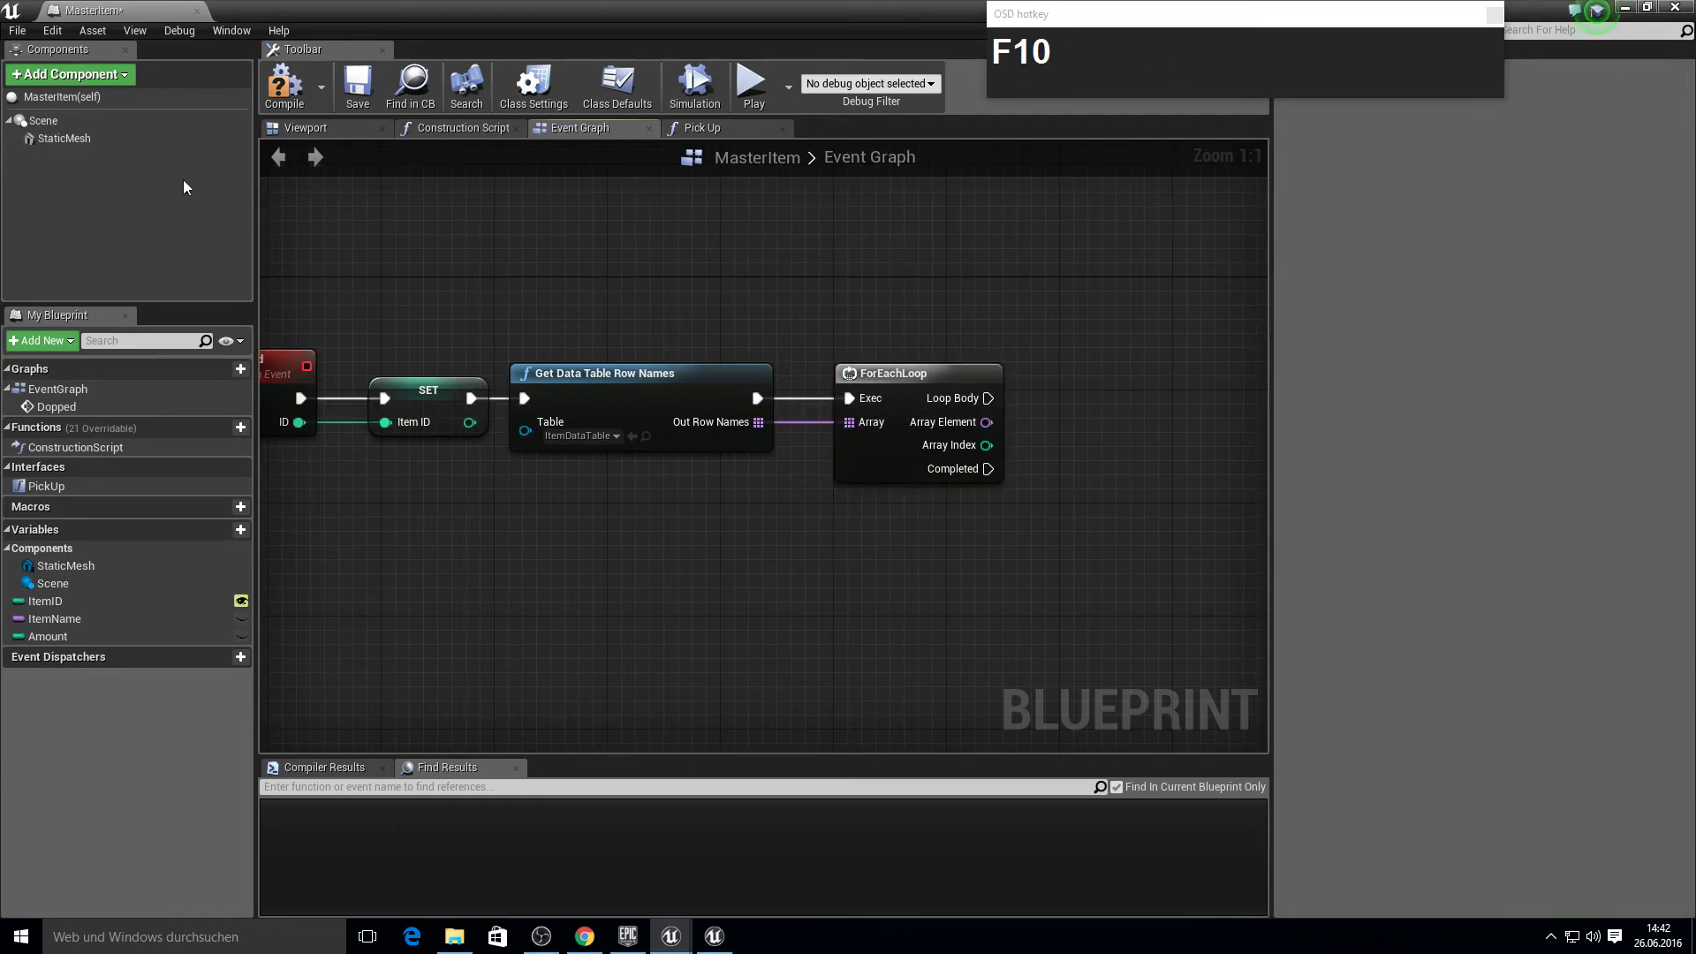
# Select and copy the Construction Script lookup nodes for pasting into the event graph.
pyautogui.click(437, 135)
pyautogui.rightClick(625, 304)
pyautogui.scroll(-3)
pyautogui.rightClick(634, 312)
pyautogui.click(752, 251)
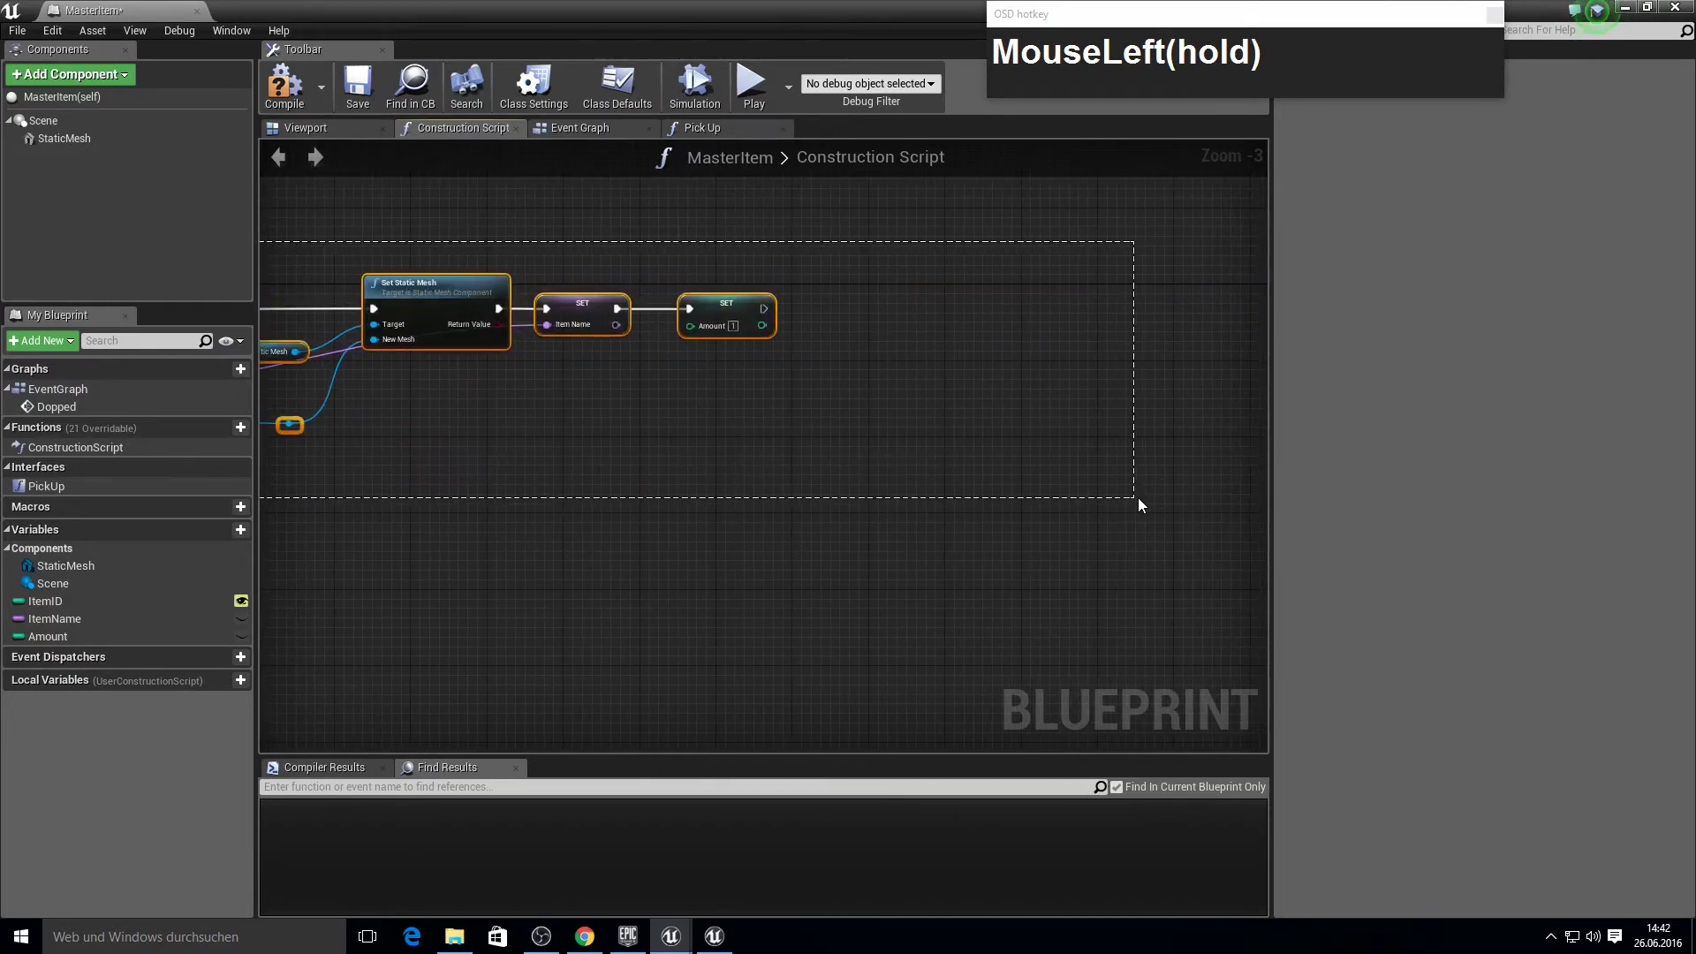
pyautogui.press('ctrl+c')
pyautogui.click(708, 131)
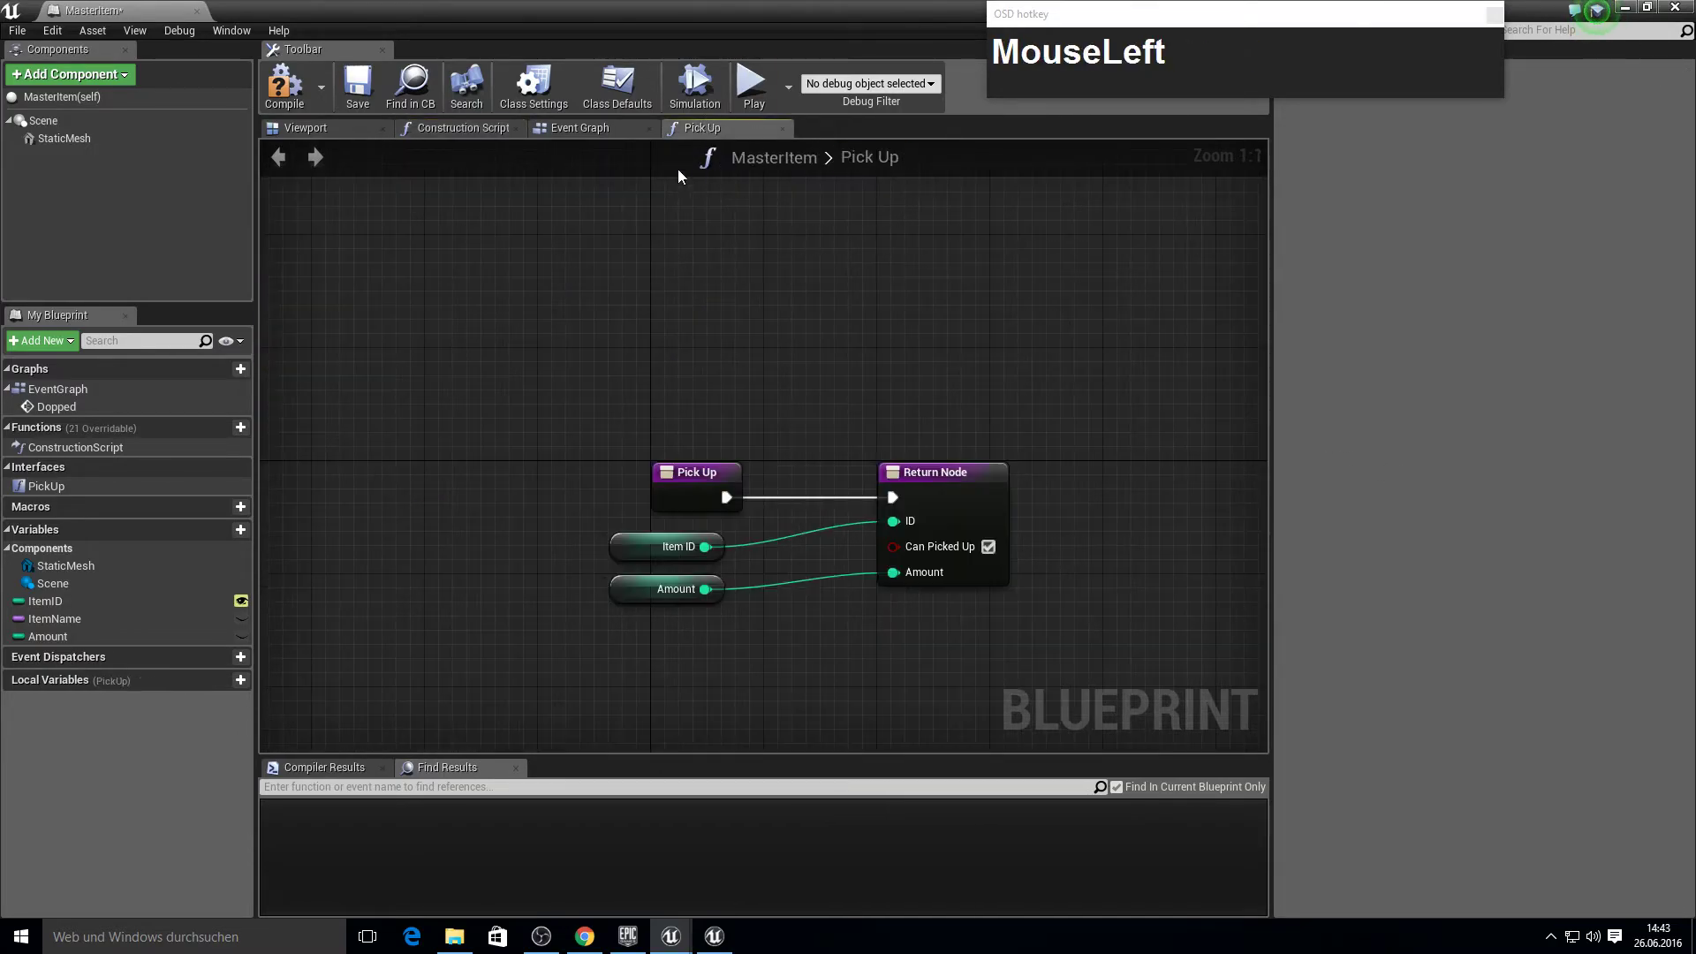
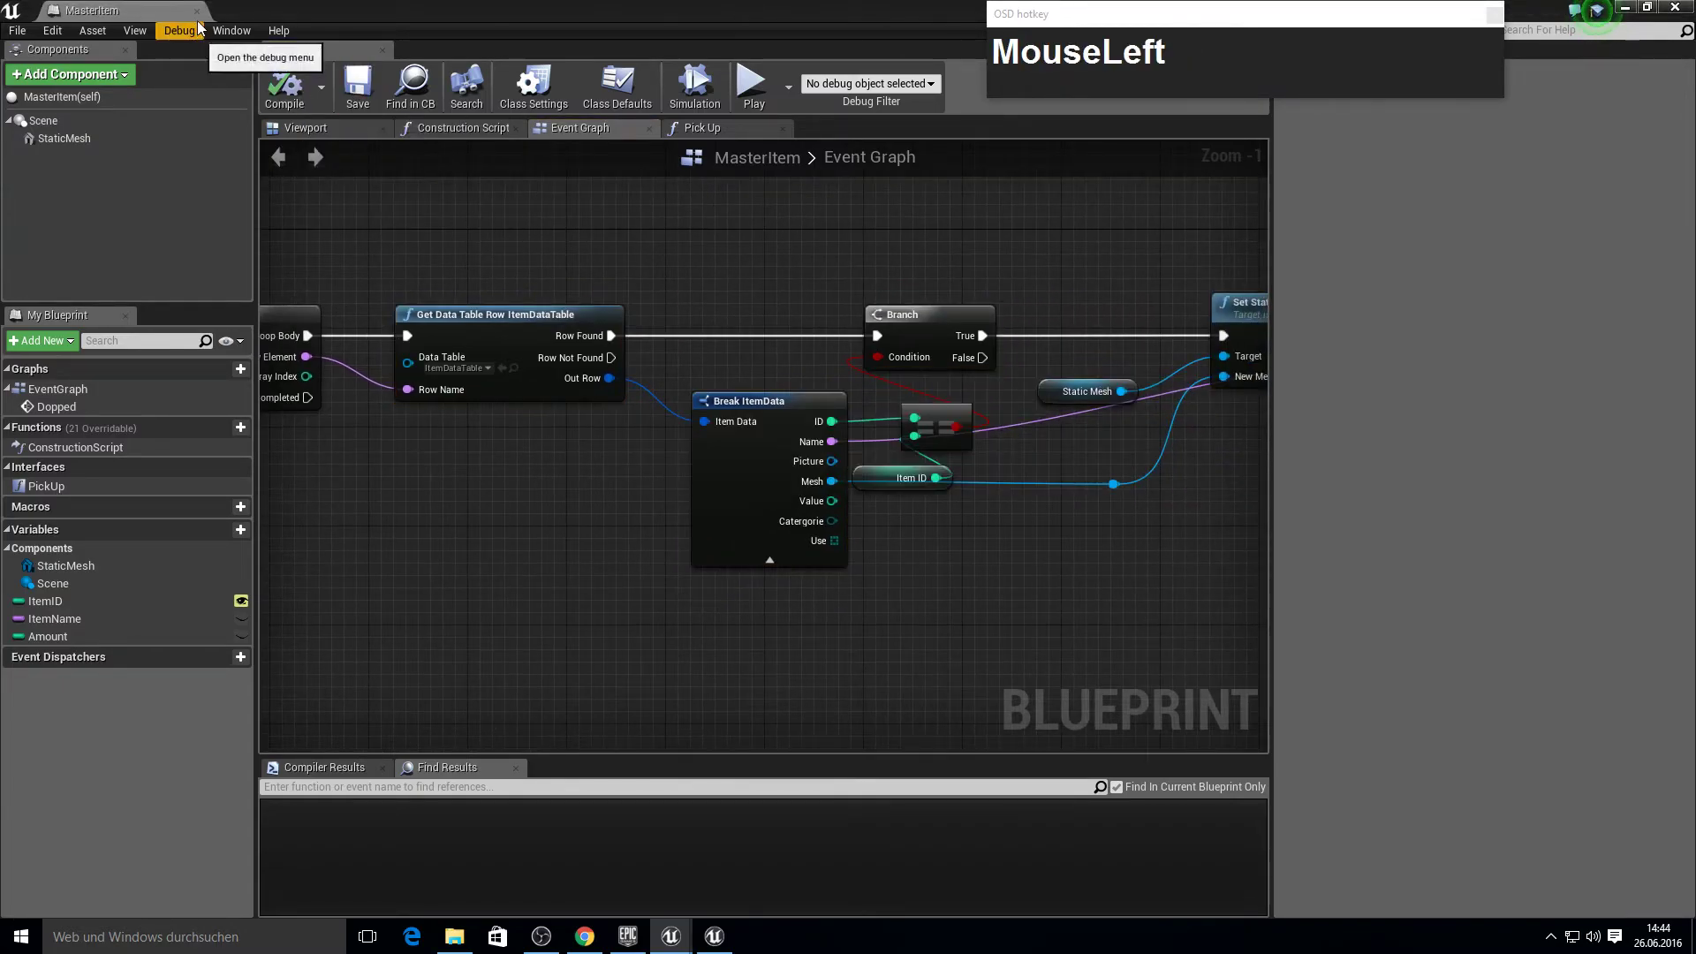
# Create a new Widget Blueprint asset from the Content Browser's User Interface menu.
pyautogui.press('F11')
pyautogui.press('F10')
pyautogui.rightClick(972, 731)
pyautogui.scroll(-3)
pyautogui.moveTo(1038, 719); pyautogui.dragTo(1356, 770)
# Name the new widget blueprint MainInventory and select it.
pyautogui.write('Main')
pyautogui.write('ventory')
pyautogui.press('Return')
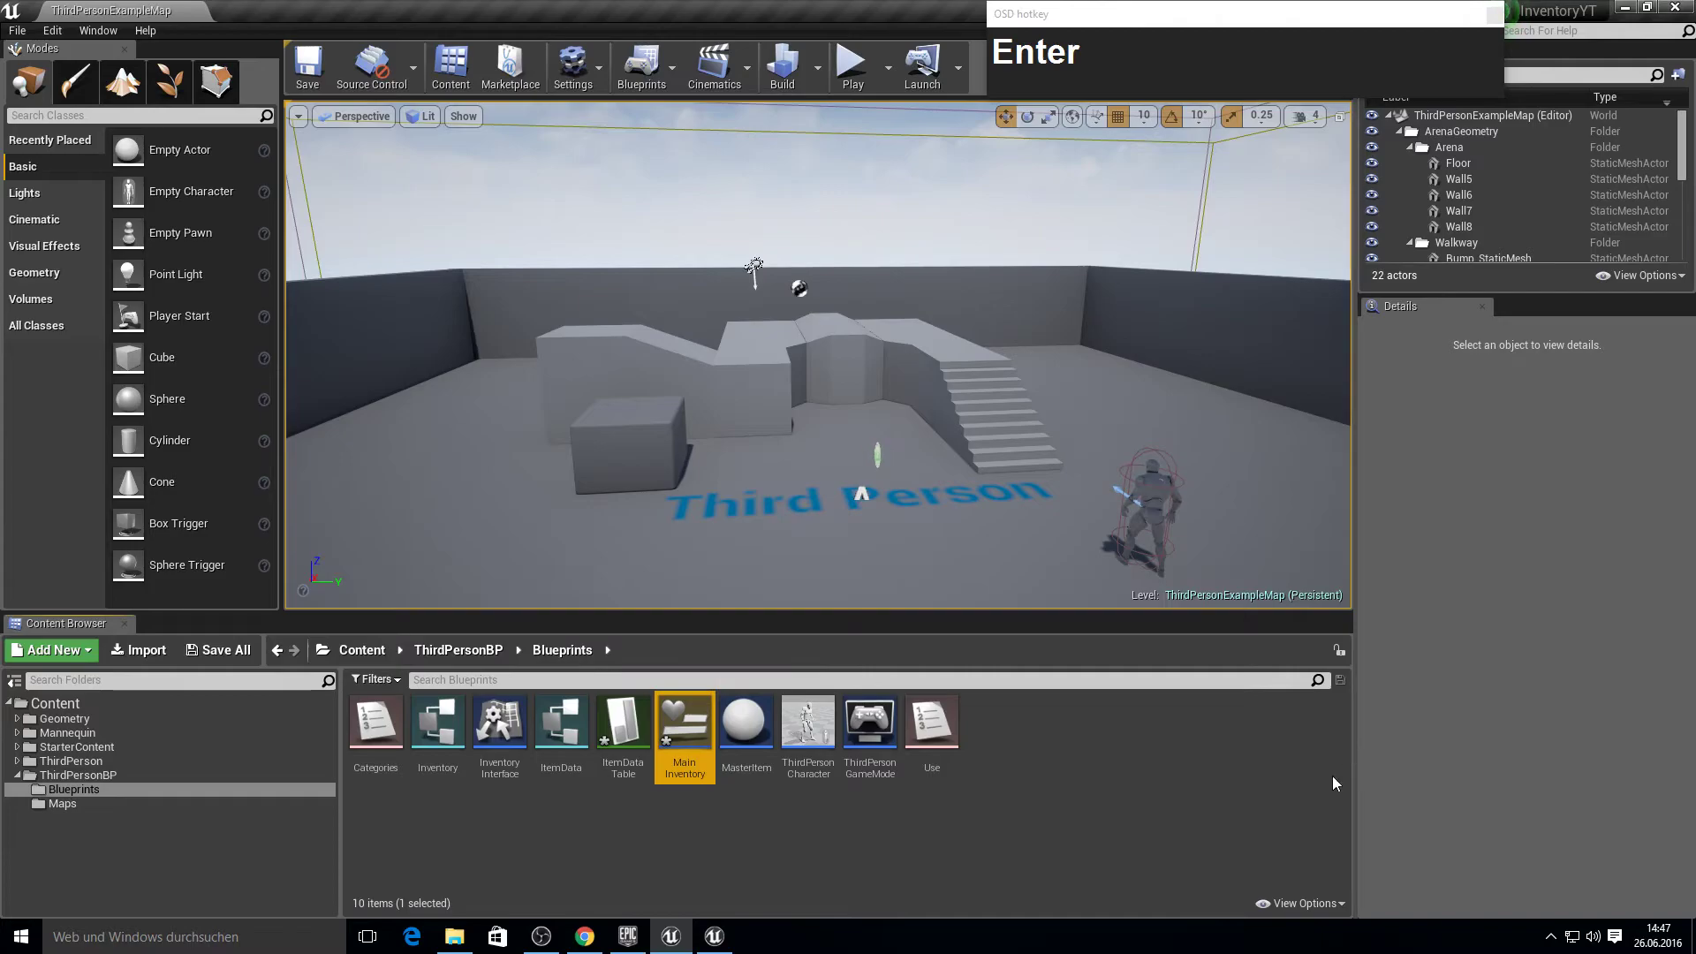
pyautogui.click(921, 815)
# Add a Grid Panel on MainInventory's left edge with bottom offset 0 so it spans full height.
pyautogui.press('F10')
pyautogui.click(756, 262)
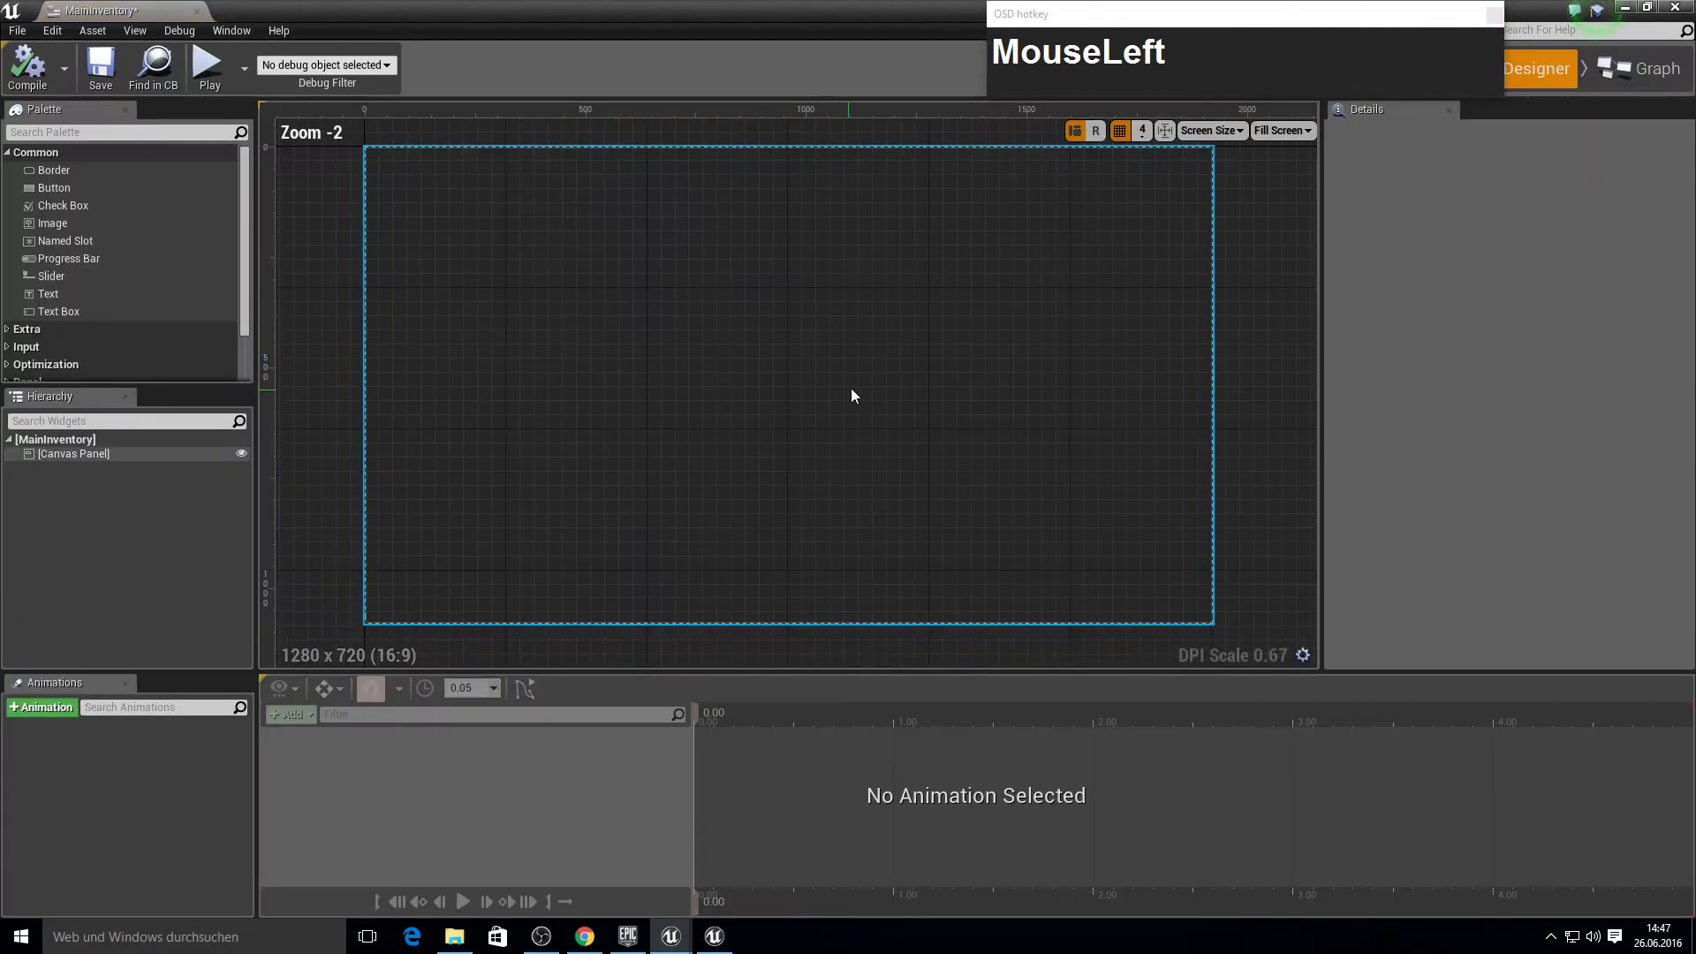
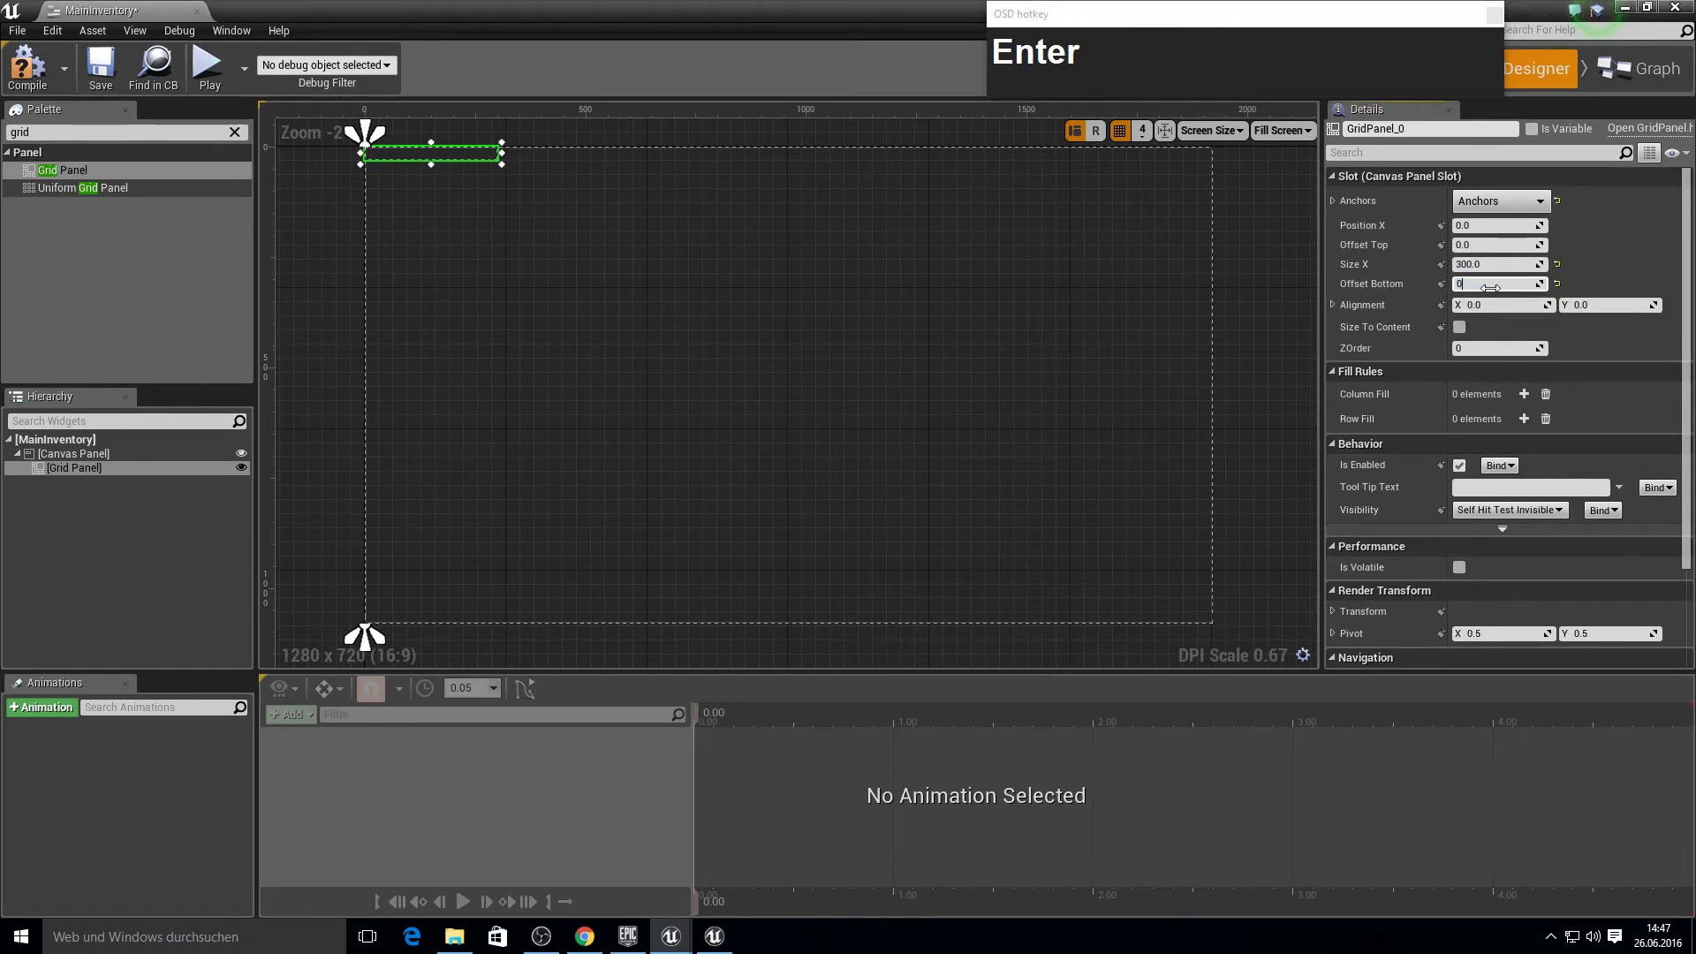
pyautogui.click(679, 264)
pyautogui.press('F10')
pyautogui.click(460, 277)
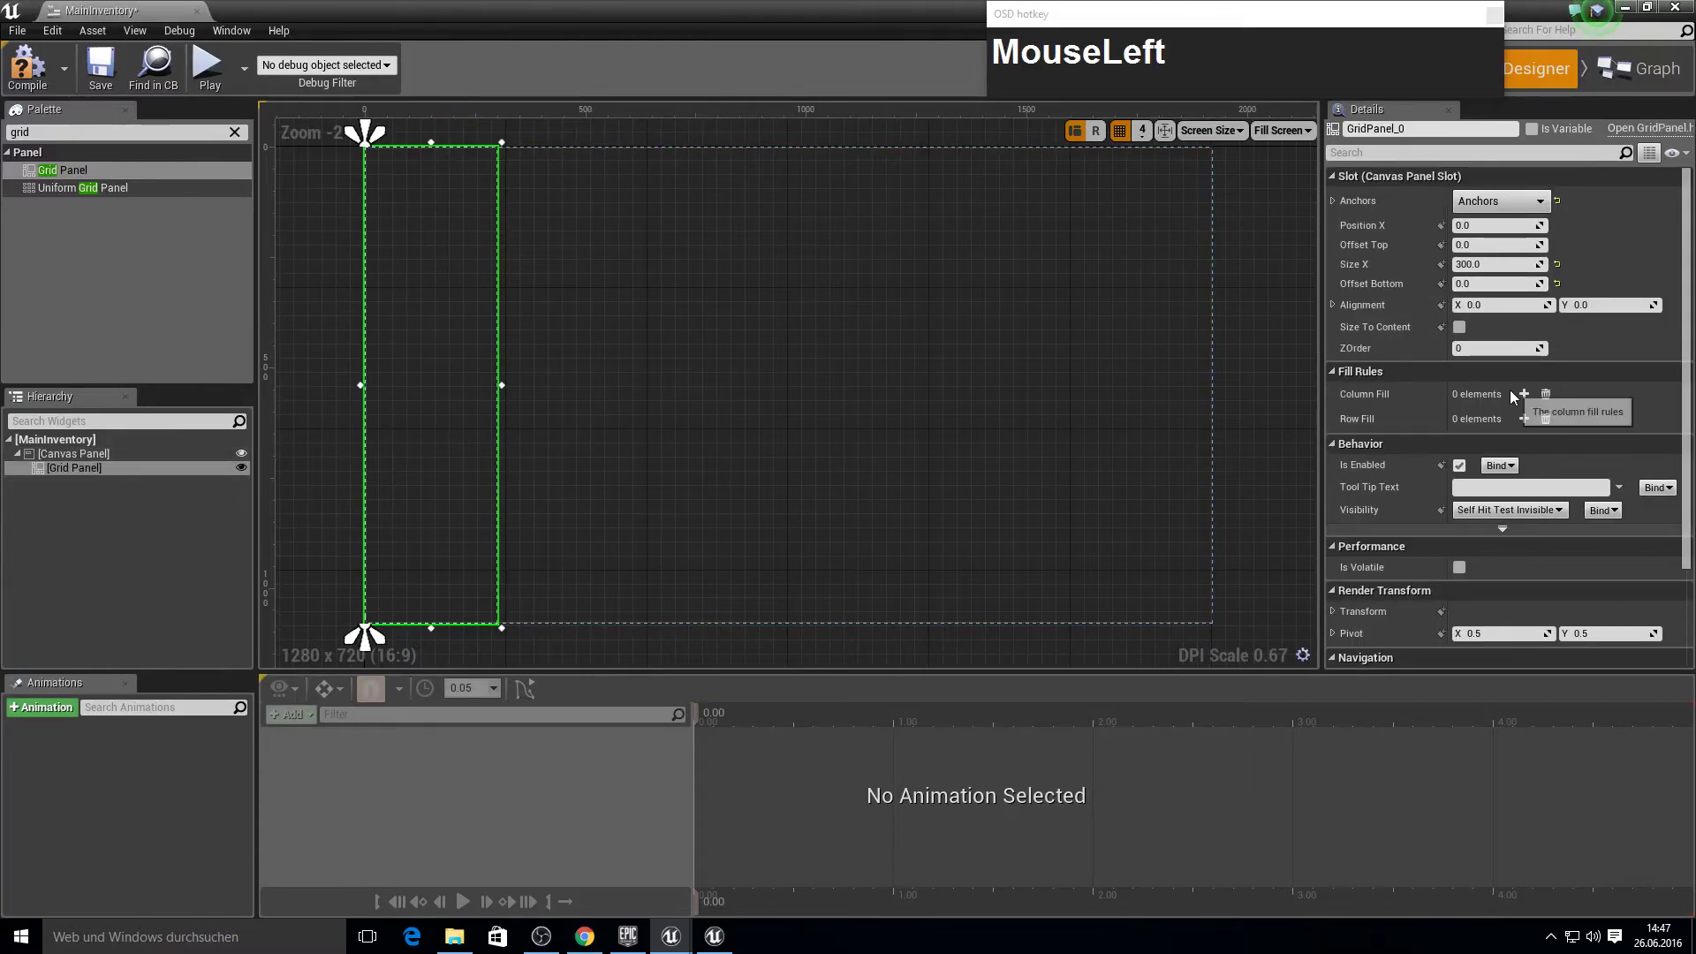
# Set the grid panel's Size X to 300 and place a Vertical Box inside it.
pyautogui.press('KP_1')
pyautogui.click(1489, 463)
pyautogui.press('KP_1')
pyautogui.press('Return')
pyautogui.moveTo(903, 405); pyautogui.dragTo(66, 471)
# Add a Button into the vertical box from the widget palette.
pyautogui.write('ver')
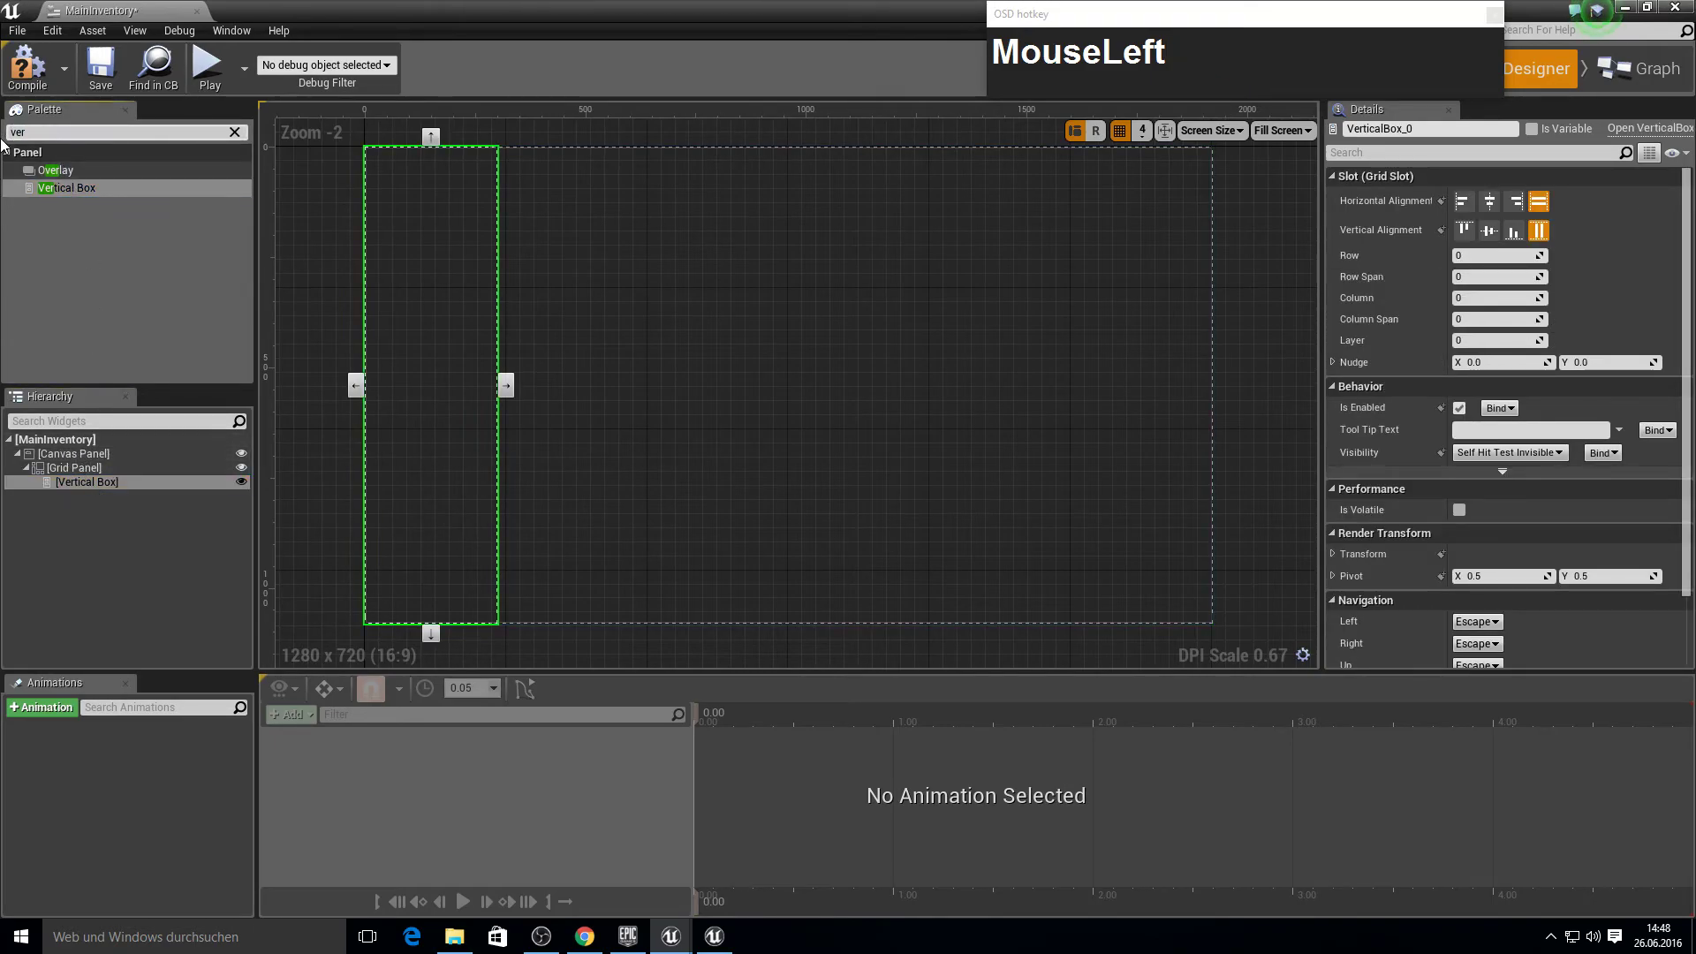
pyautogui.press('Delete')
pyautogui.press('Delete')
pyautogui.press('Delete')
pyautogui.press('Delete')
pyautogui.press('Delete')
pyautogui.write('tton')
pyautogui.moveTo(38, 175); pyautogui.dragTo(69, 148)
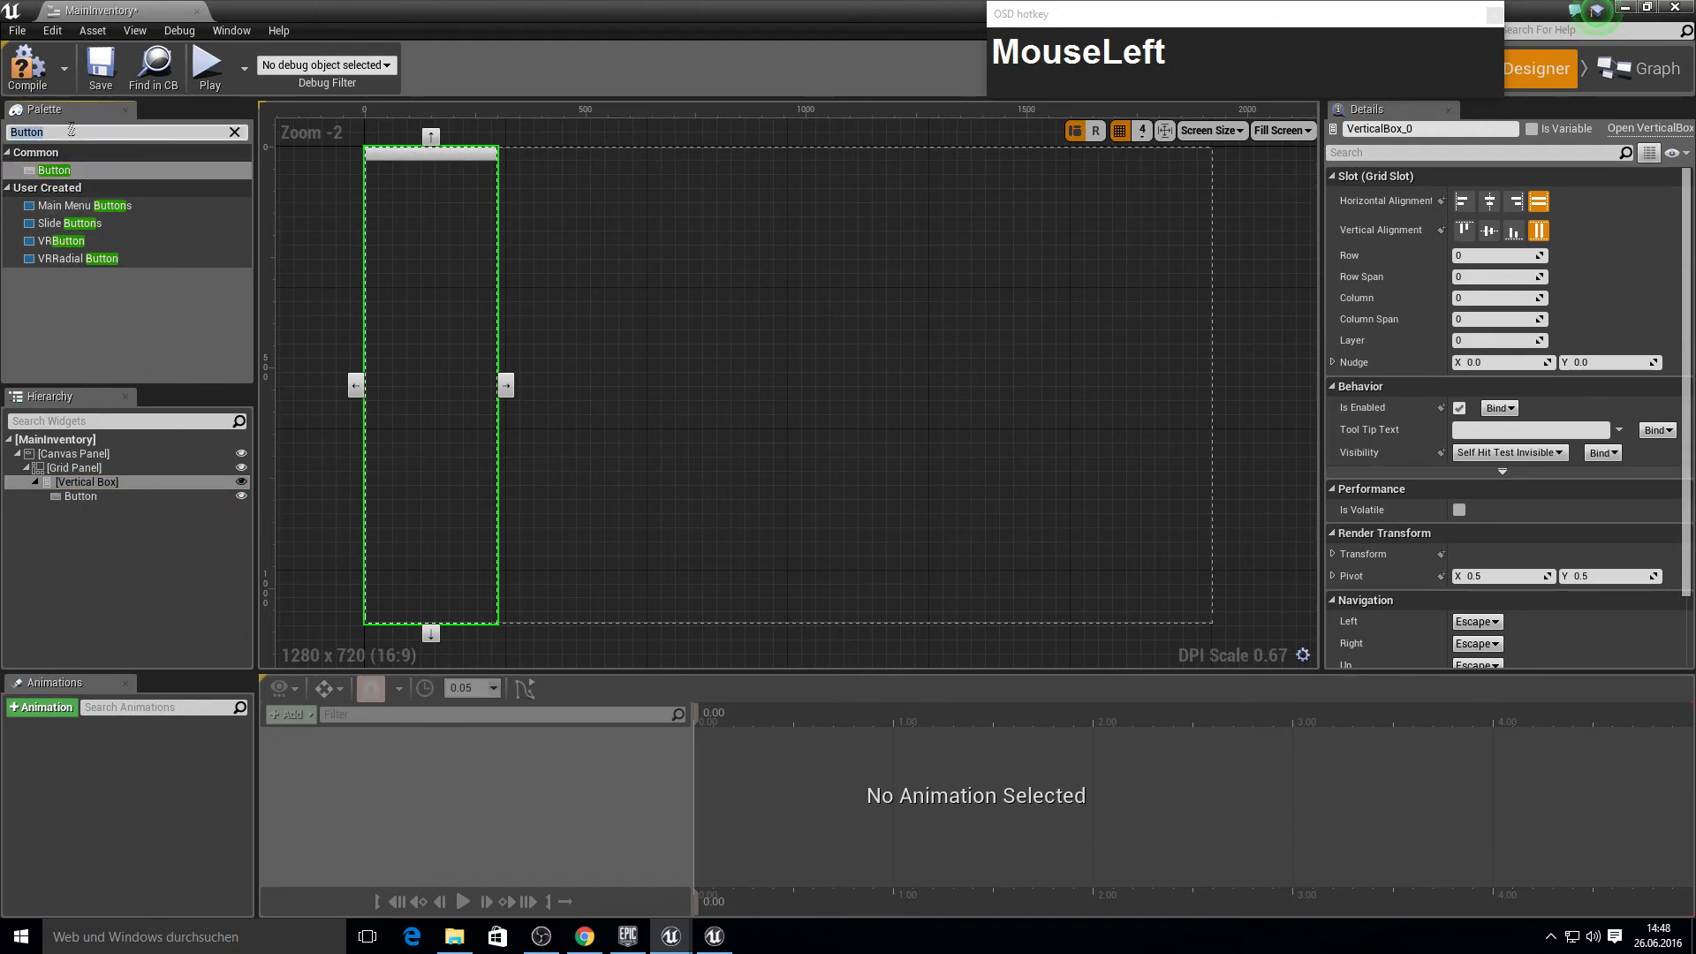
# Add a text block above the button reading Inventory as the title.
pyautogui.write('ttext')
pyautogui.moveTo(79, 175); pyautogui.dragTo(95, 505)
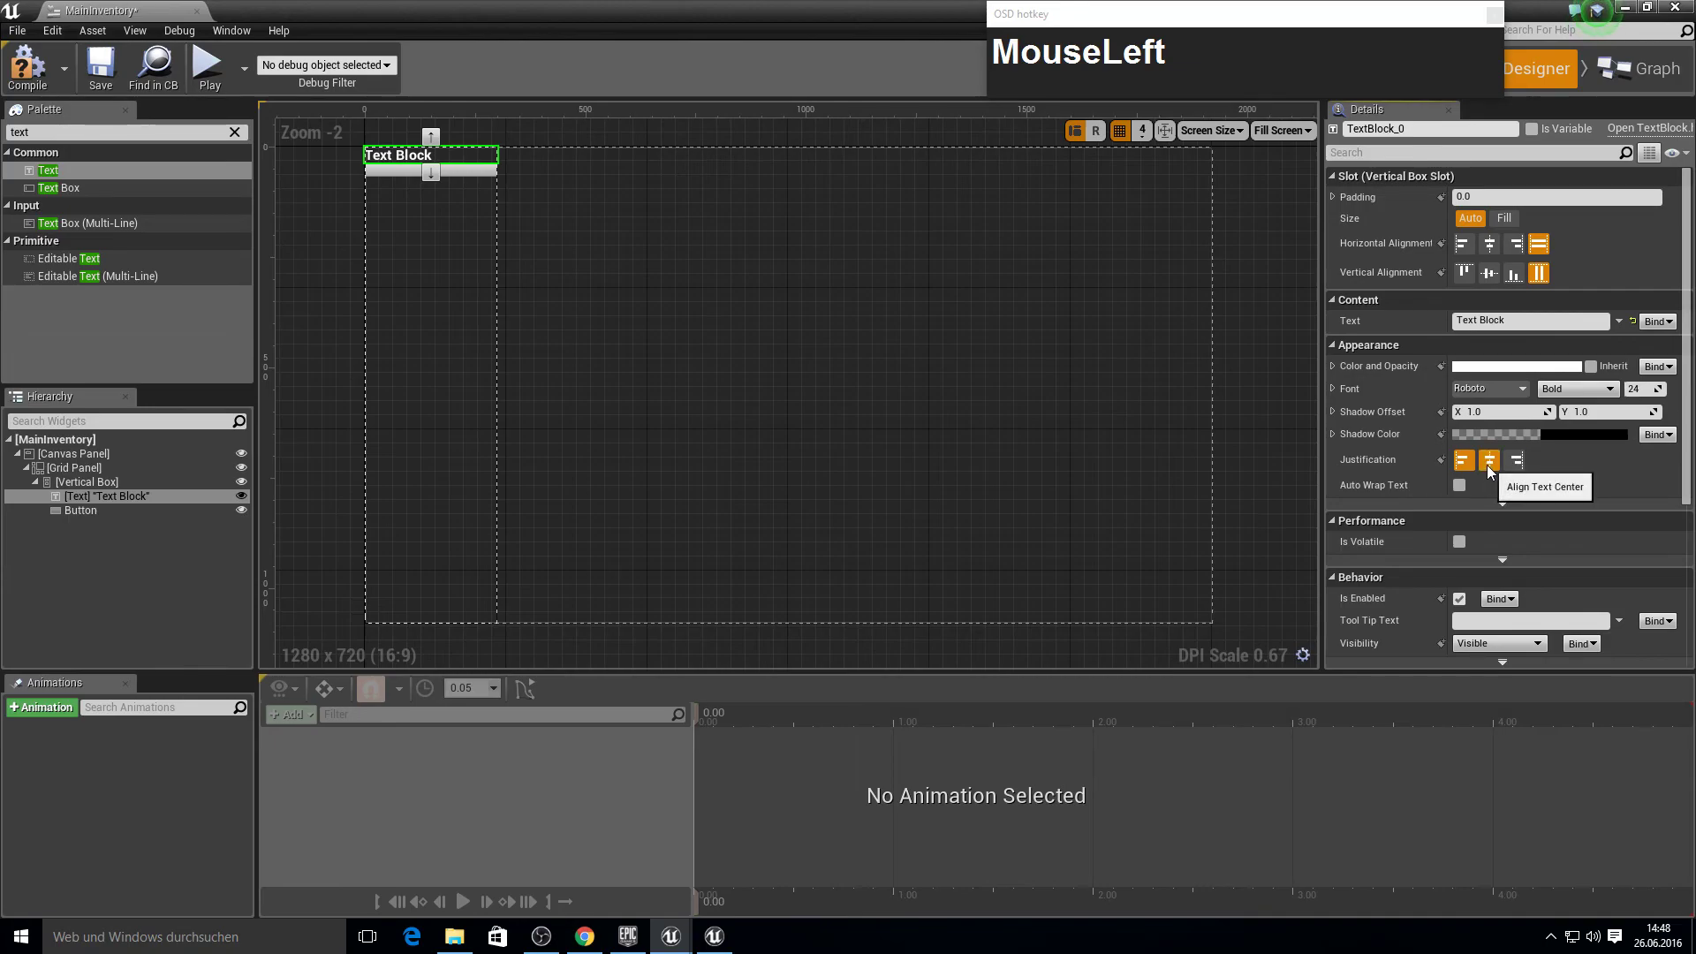
pyautogui.write('ventory')
pyautogui.press('Return')
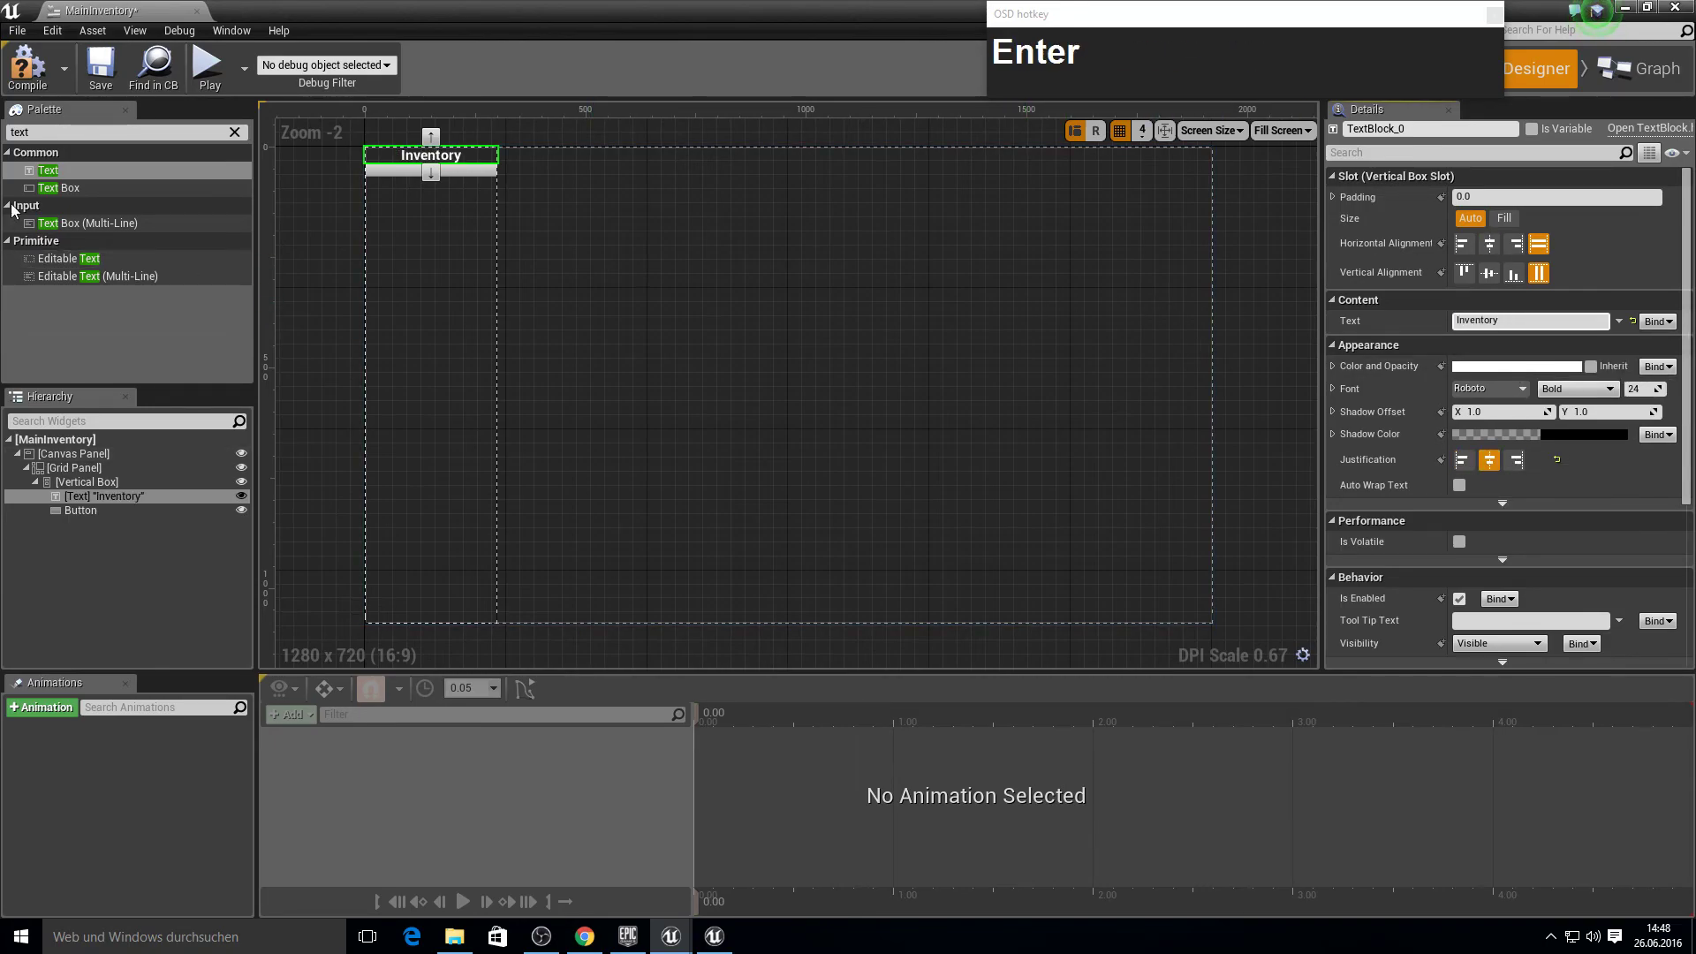
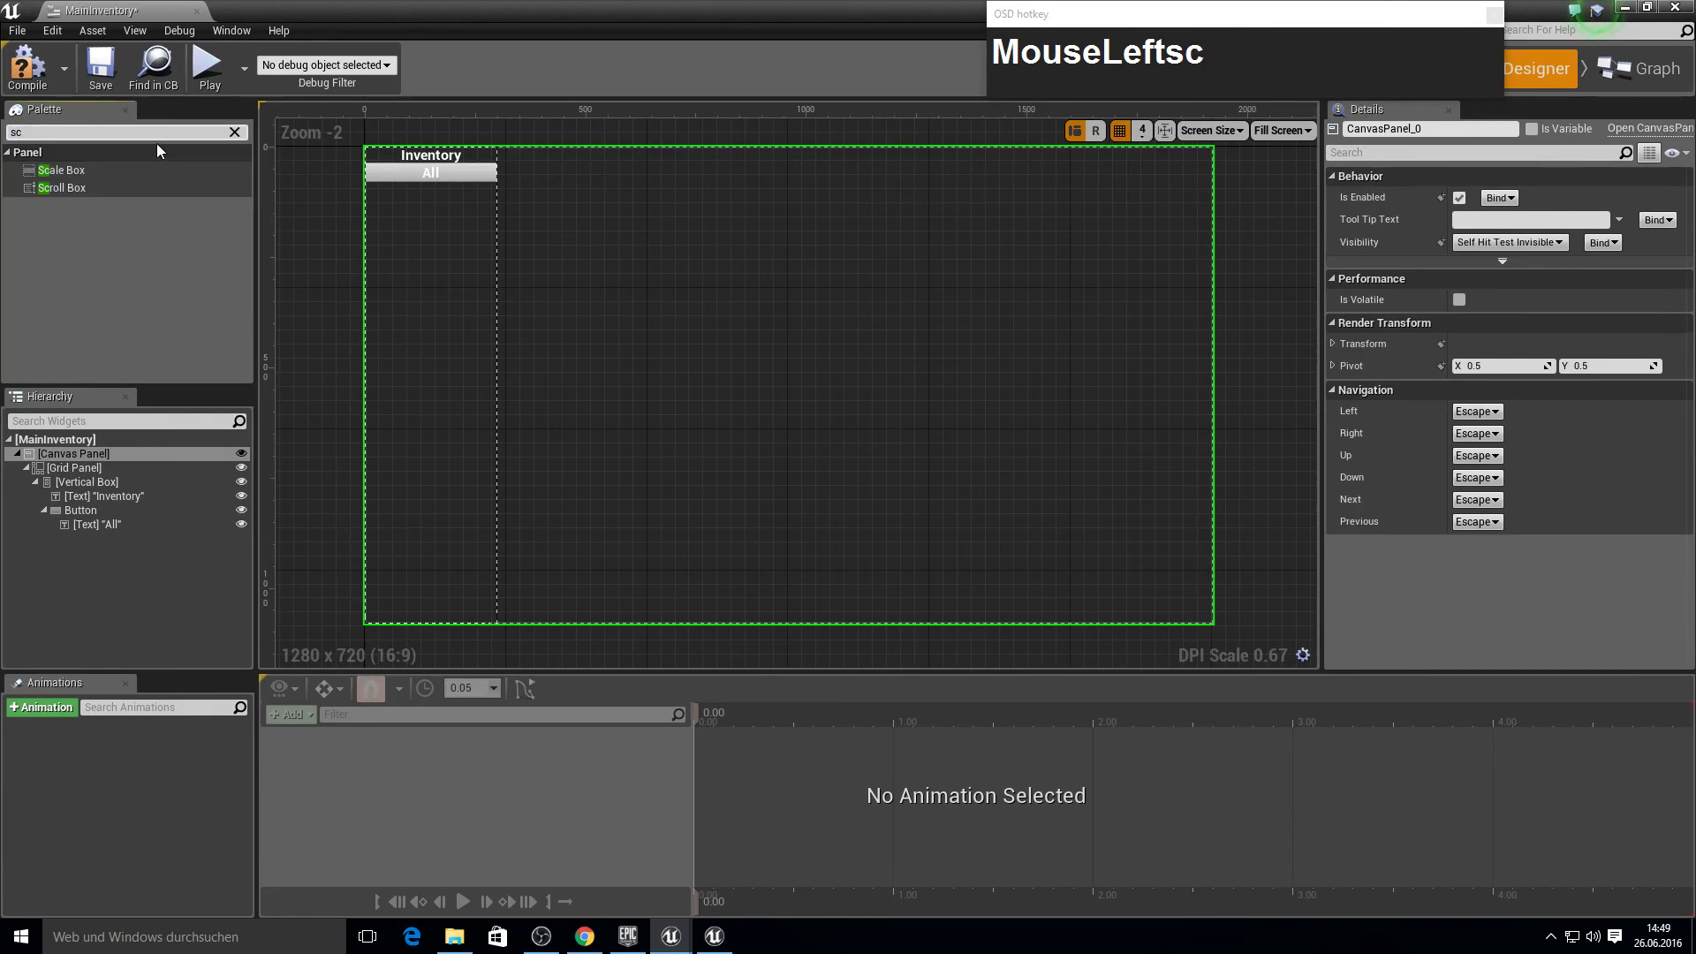
# Place a full-height, 300-wide Scroll Box on the canvas at Position X 350.
pyautogui.write('oll')
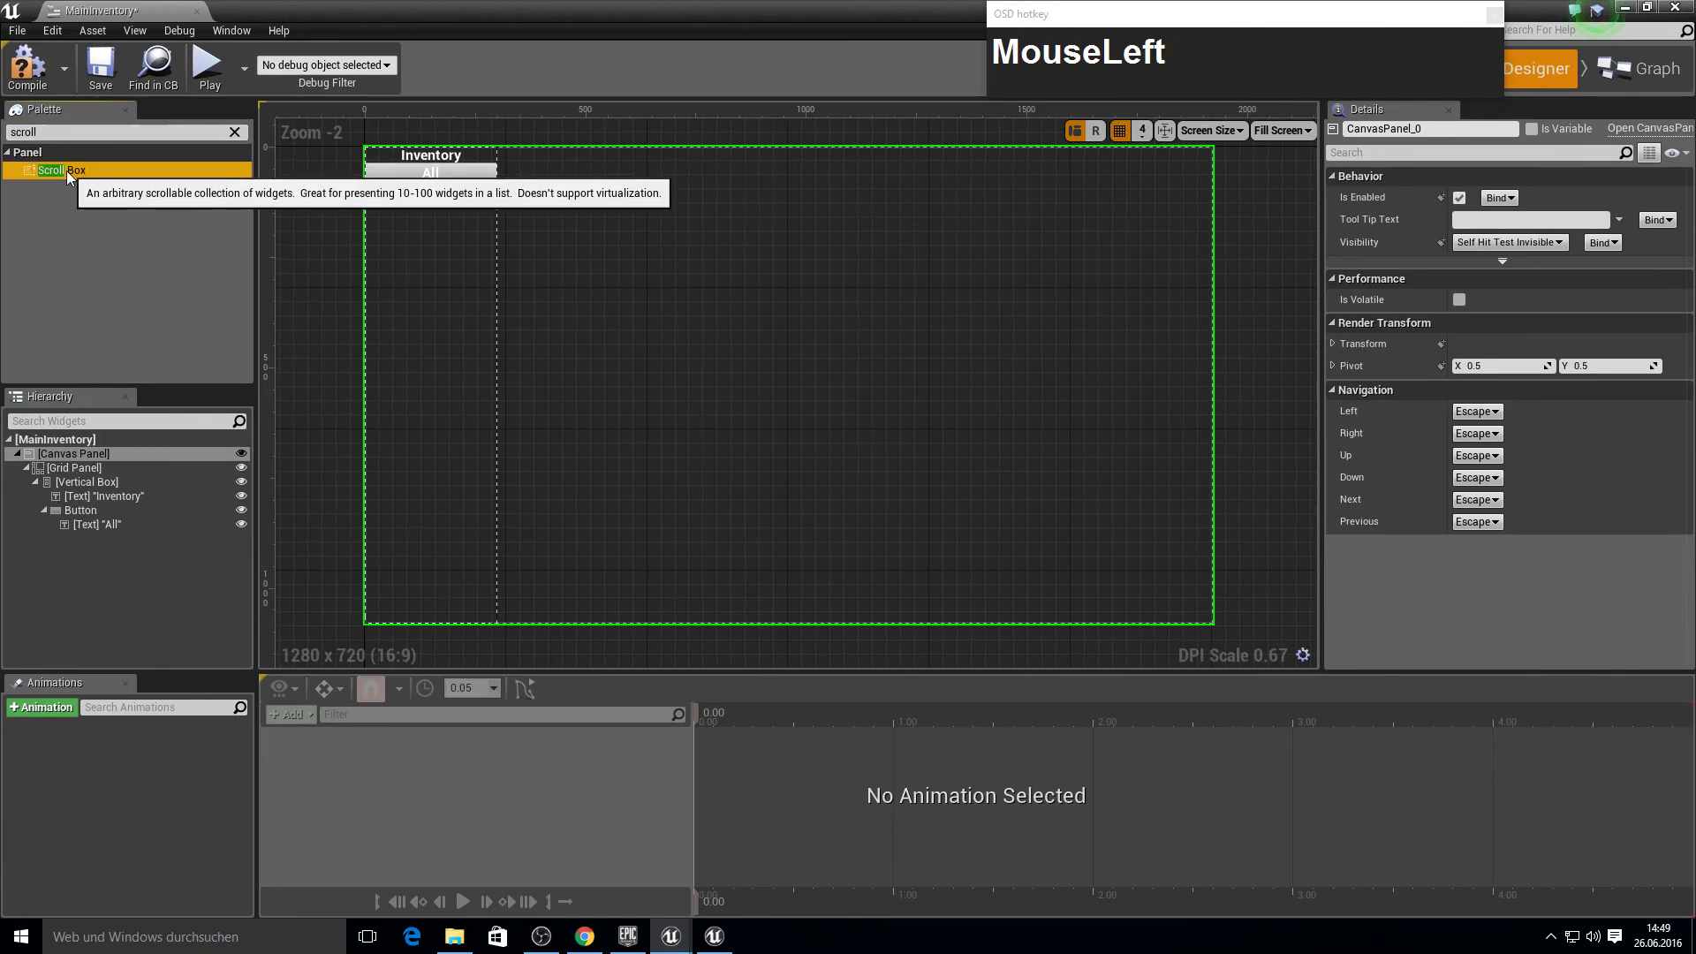
pyautogui.moveTo(1507, 208); pyautogui.dragTo(1482, 437)
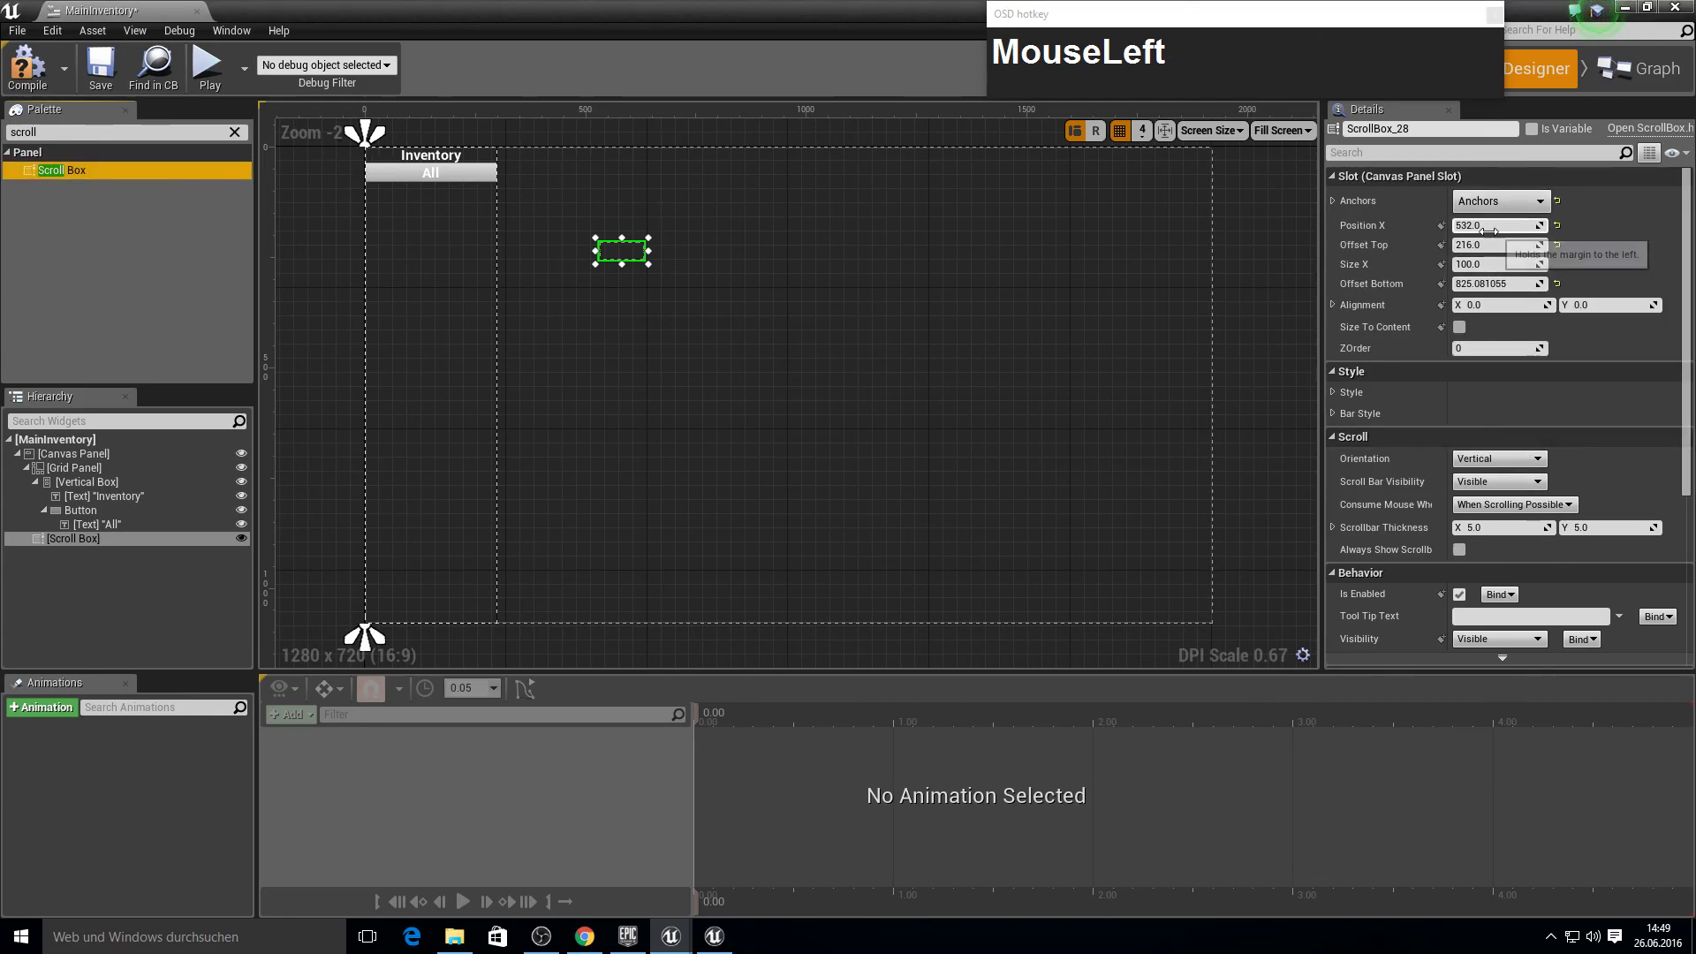
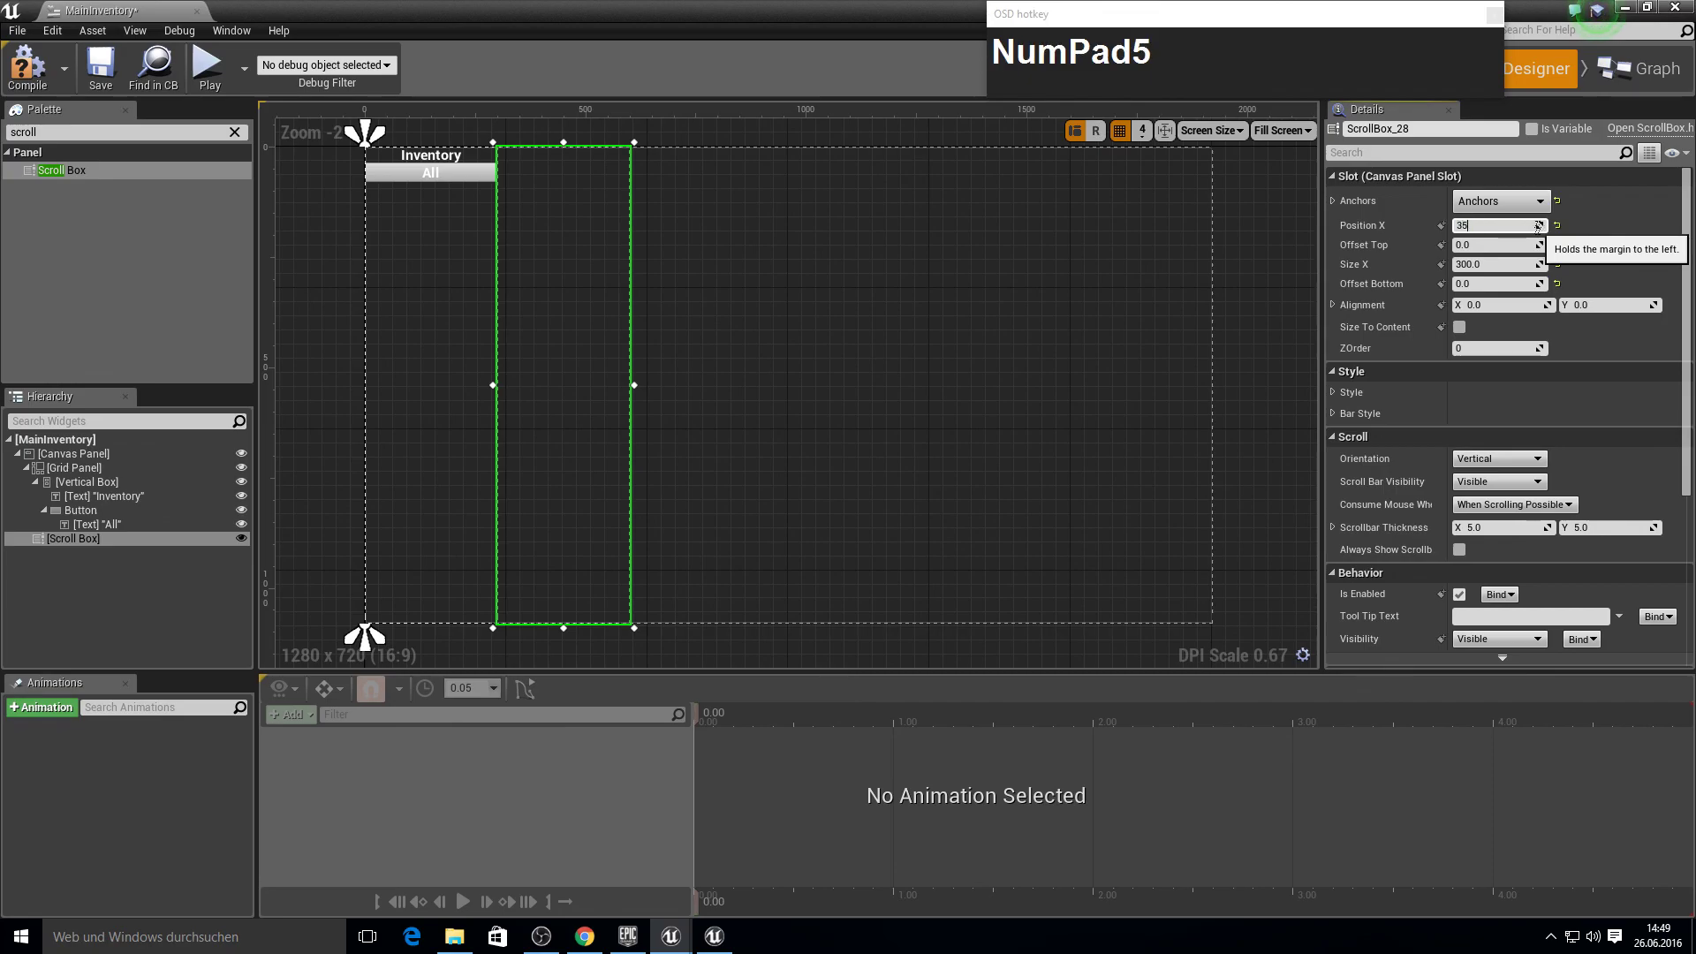
pyautogui.press('Return')
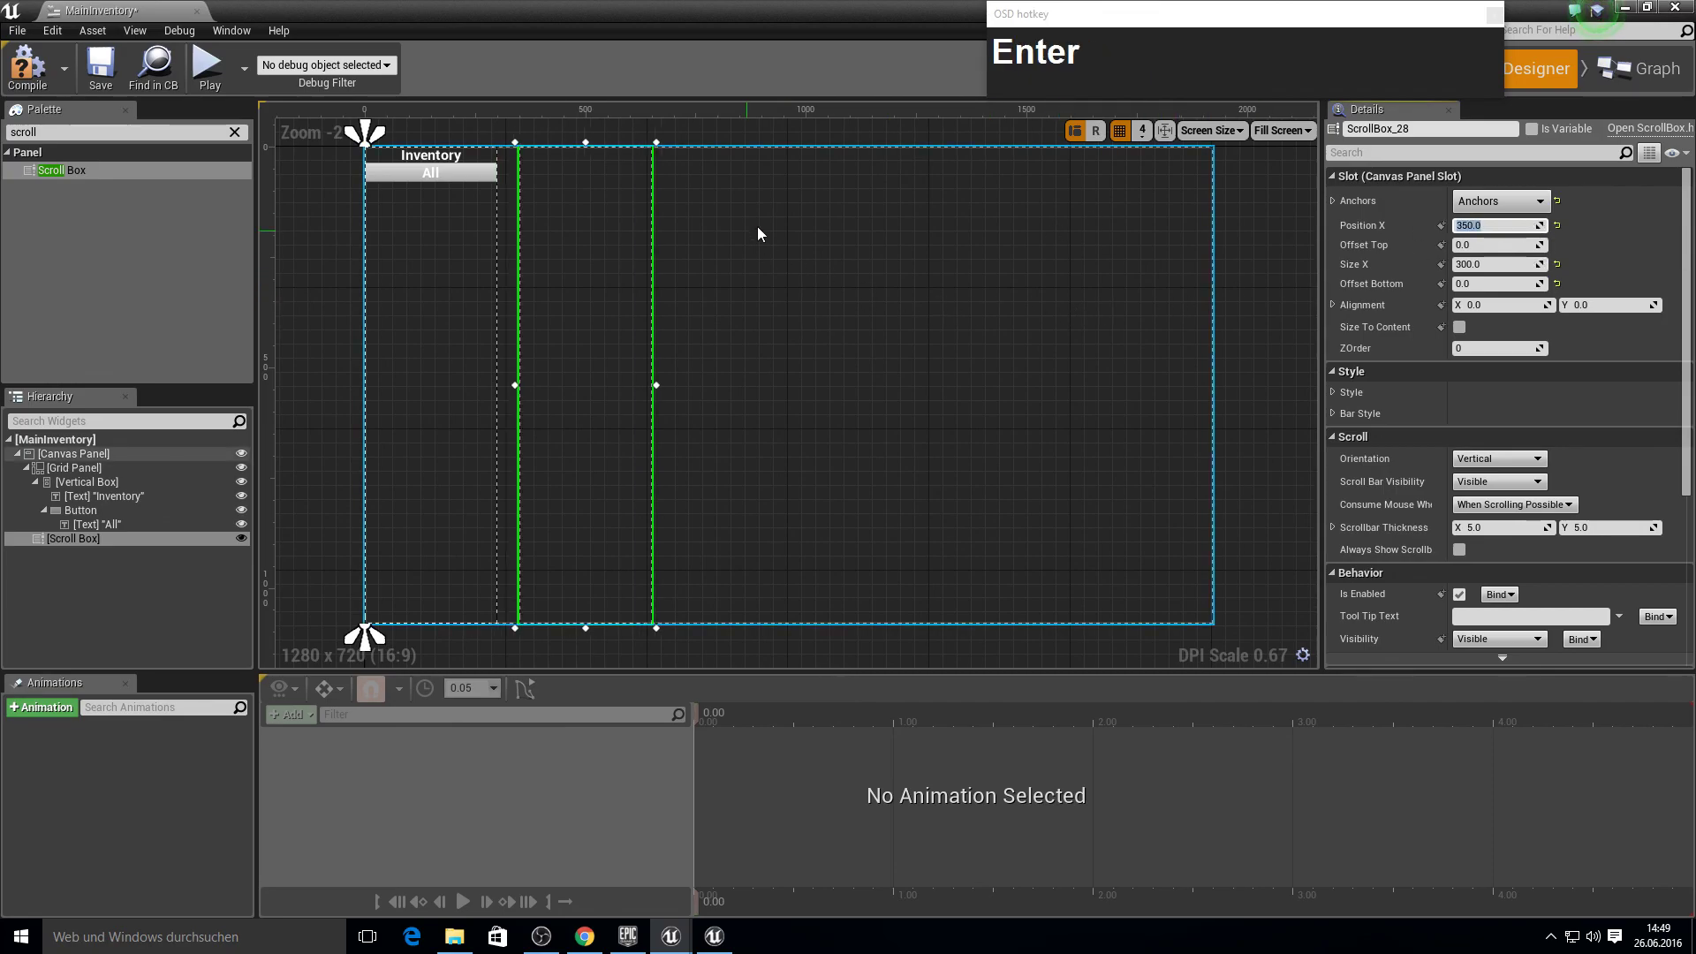
pyautogui.click(822, 175)
# Compile and save MainInventory, then close its widget editor.
pyautogui.press('F11')
pyautogui.click(47, 92)
pyautogui.press('F11')
pyautogui.click(195, 19)
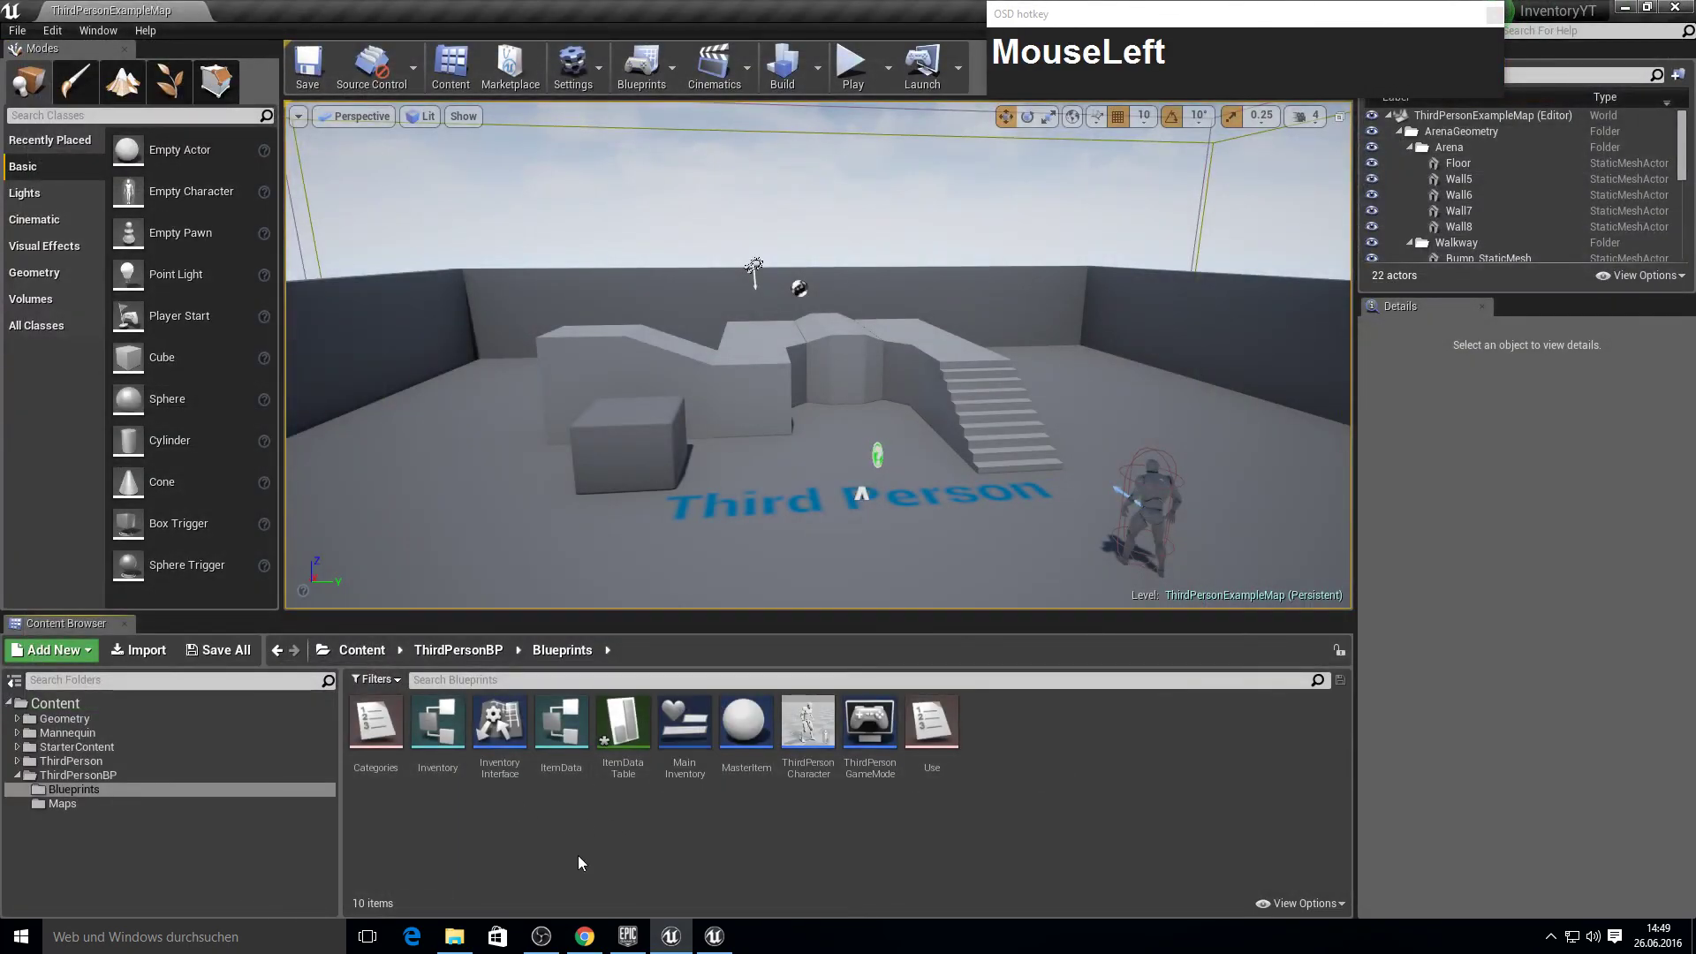